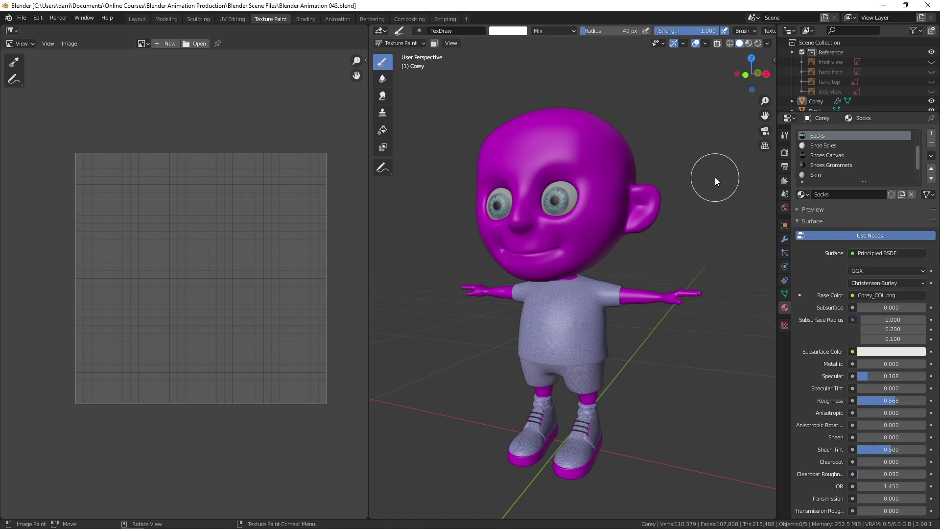
- Switch the viewport to Material Preview shading and orbit around Corey to see his colours
left_click(752, 45)
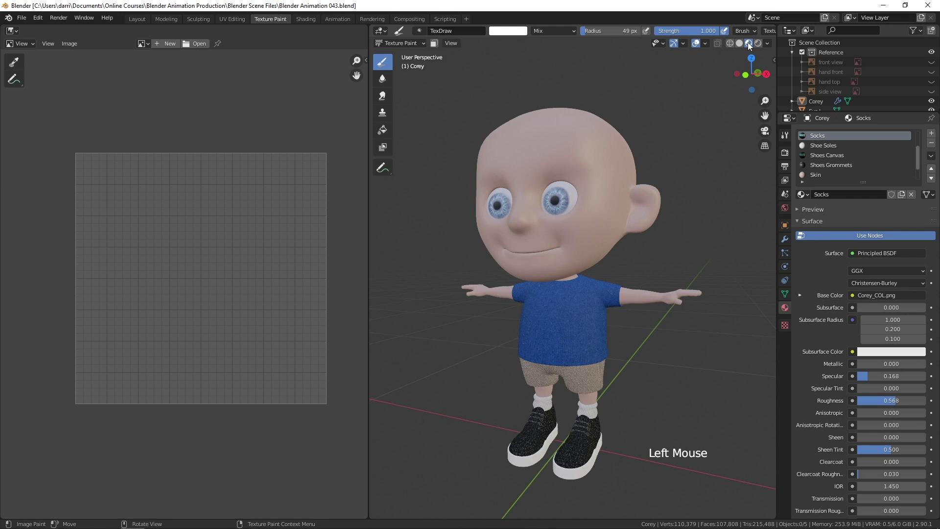
middle_click(535, 334)
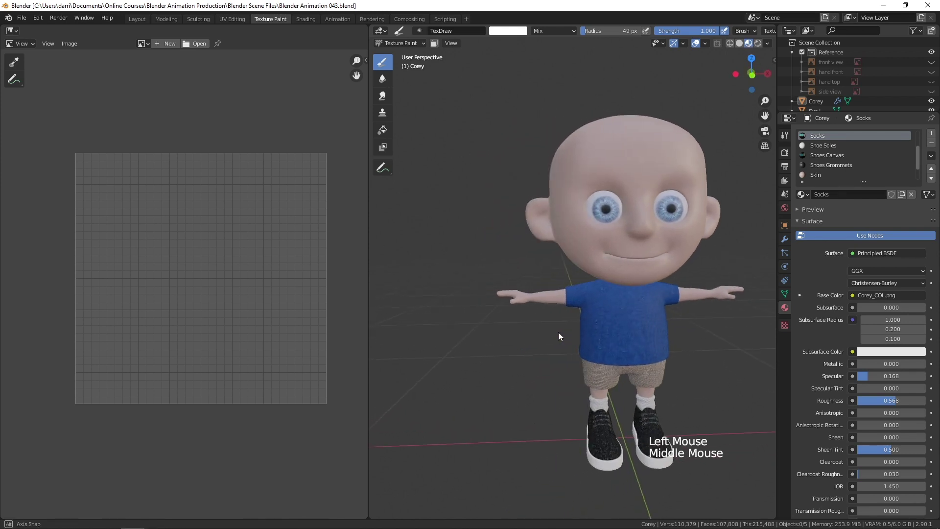
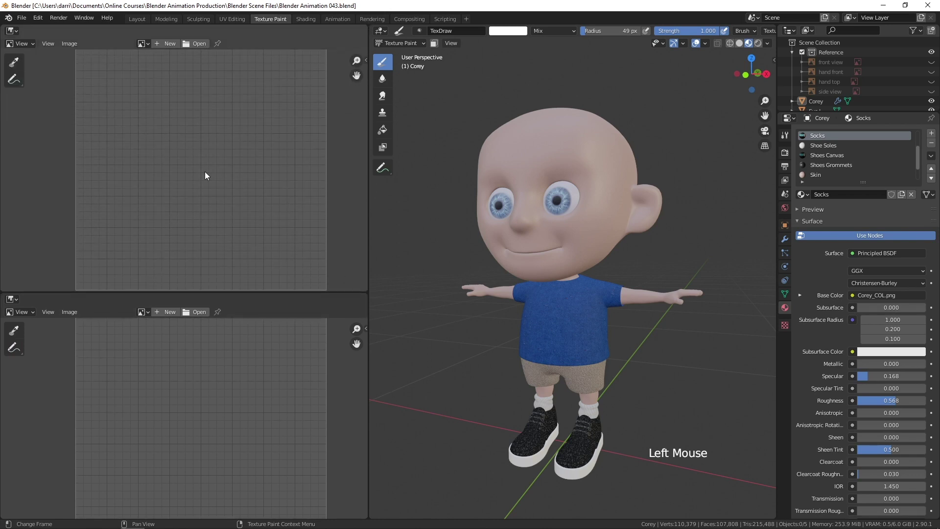
- Turn the upper left area into a Shader Editor showing the Socks node tree, sidebar hidden
left_click(16, 32)
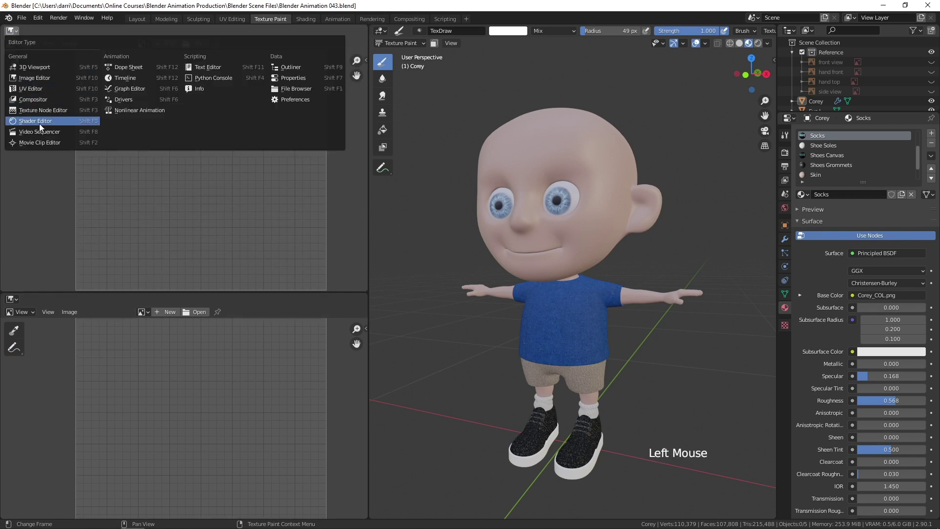
middle_click(133, 215)
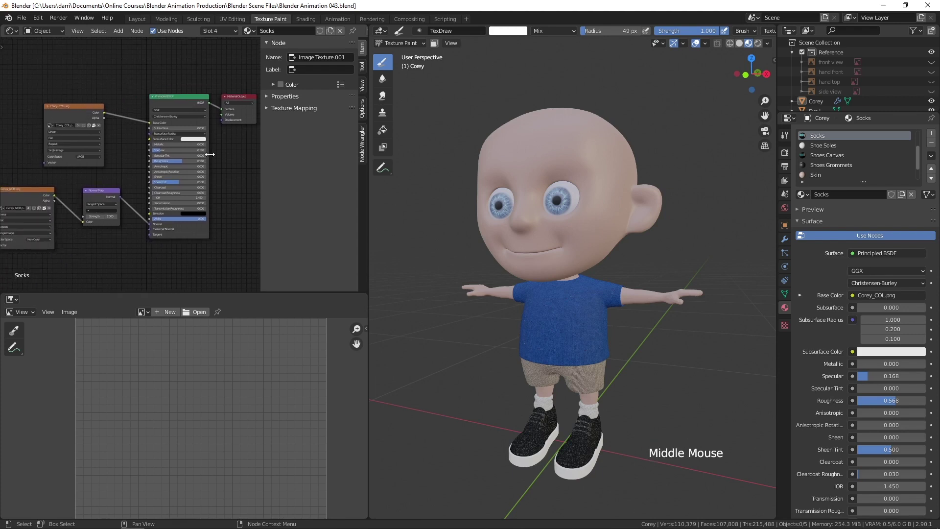
key("n")
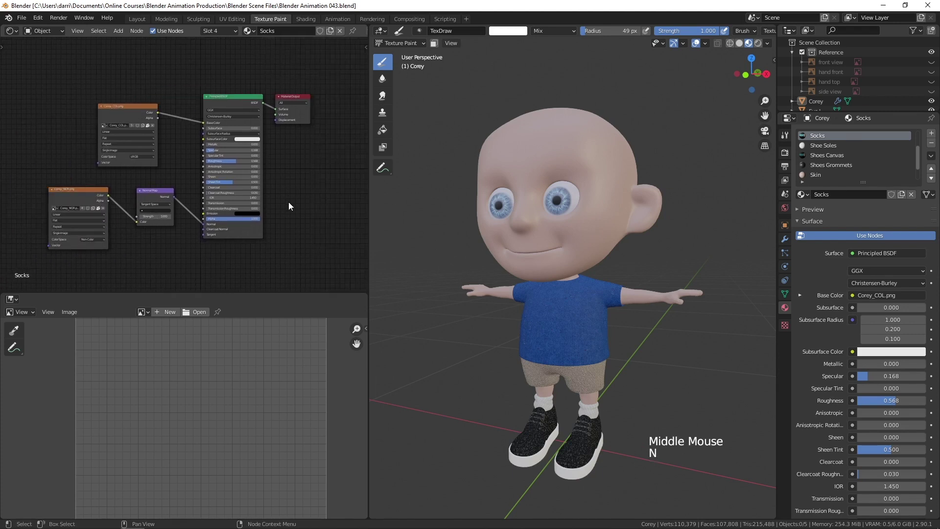
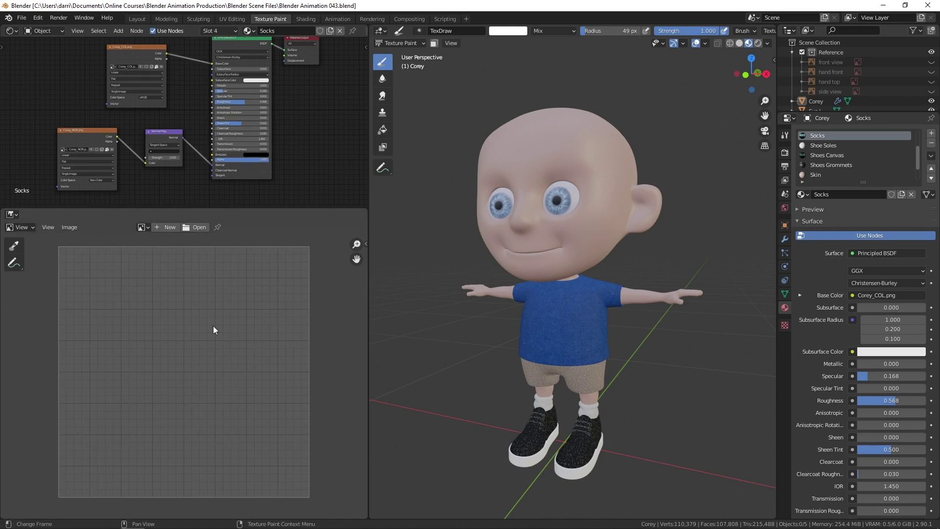
- Inspect Corey's UVs in the UV Editing workspace, then return to Texture Paint
left_click(22, 217)
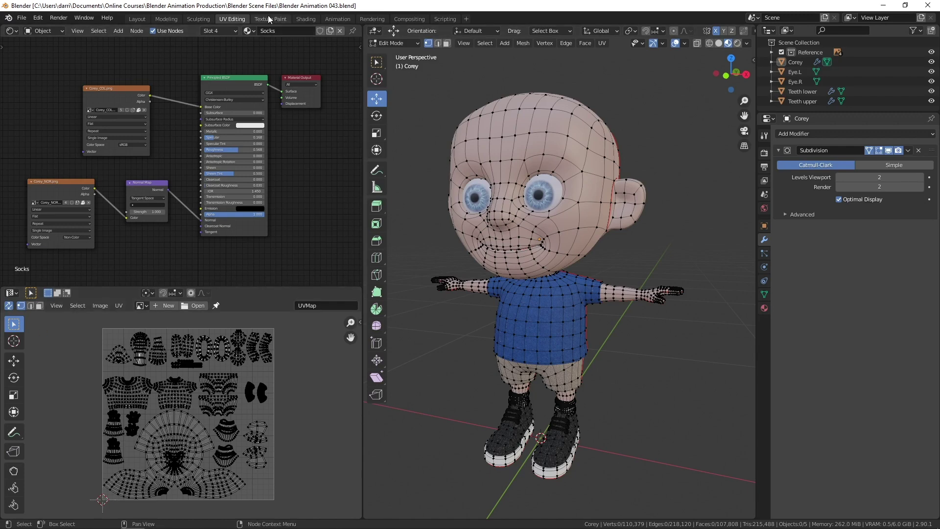
left_click(274, 19)
scroll("down", 3)
scroll("down", 3)
scroll("down", 3)
scroll("down", 3)
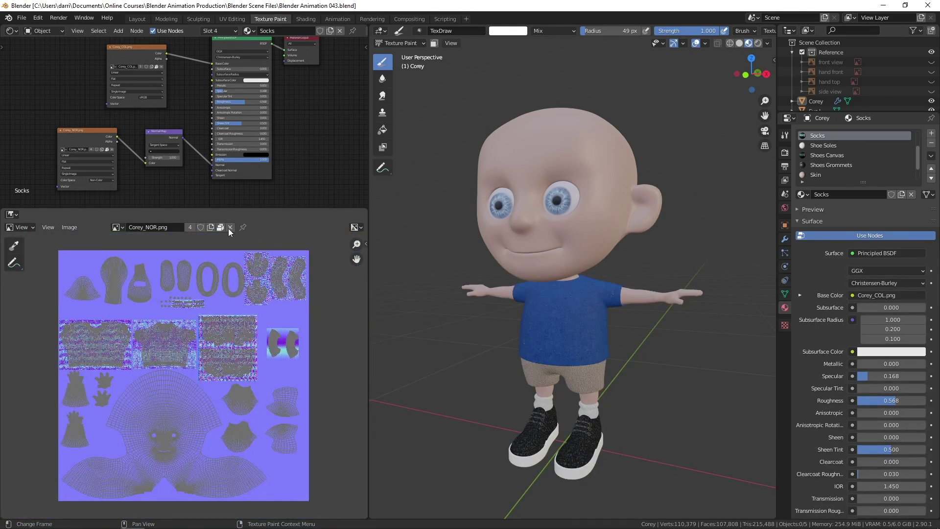
- Unlink Corey_NOR.png so the image area shows only the UV layout
left_click(232, 229)
scroll("up", 3)
scroll("down", 3)
scroll("down", 3)
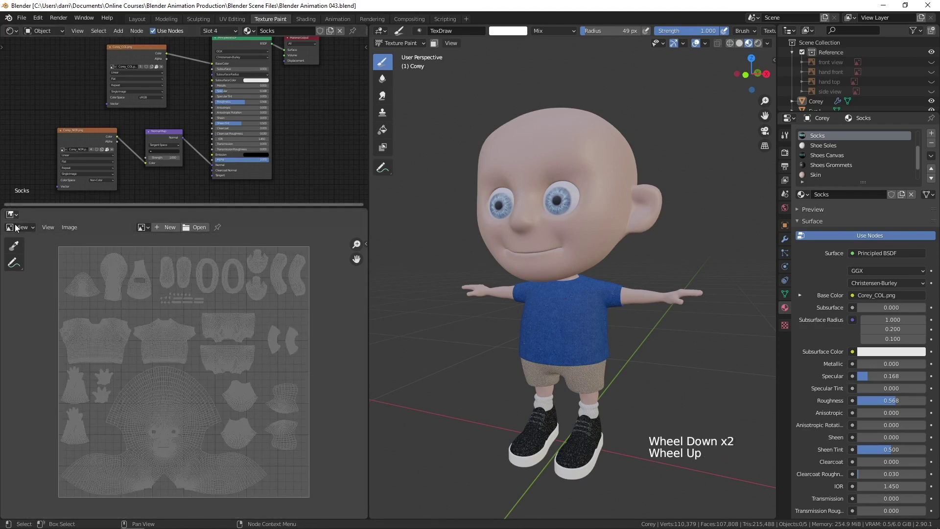
- Set the image area to Paint mode and orbit the view around Corey
left_click(33, 227)
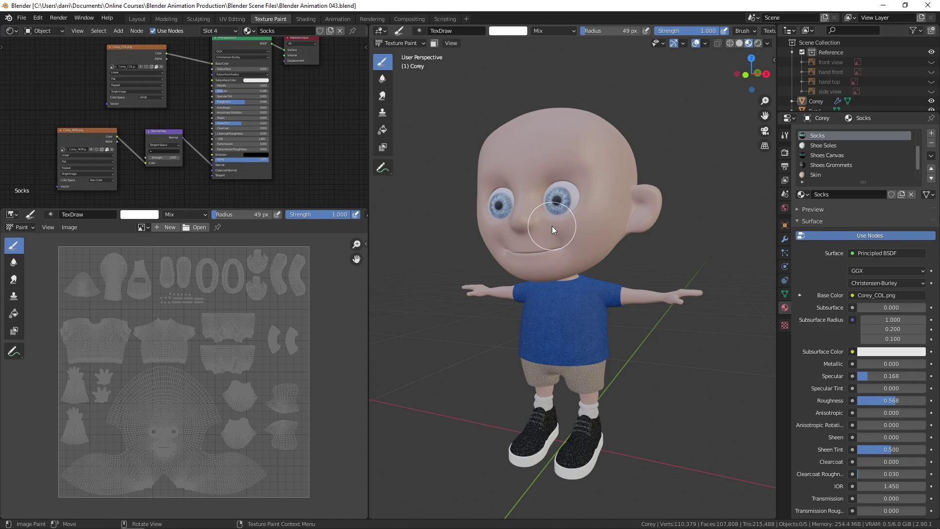
scroll("down", 3)
middle_click(299, 118)
middle_click(568, 267)
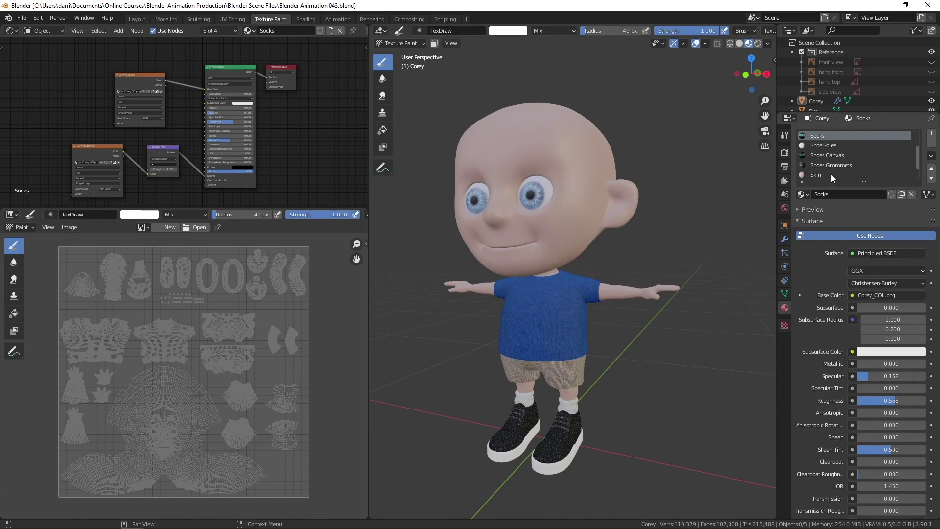
- Make the Skin material active and show its empty Texture Slots in the Active Tool tab
left_click(820, 177)
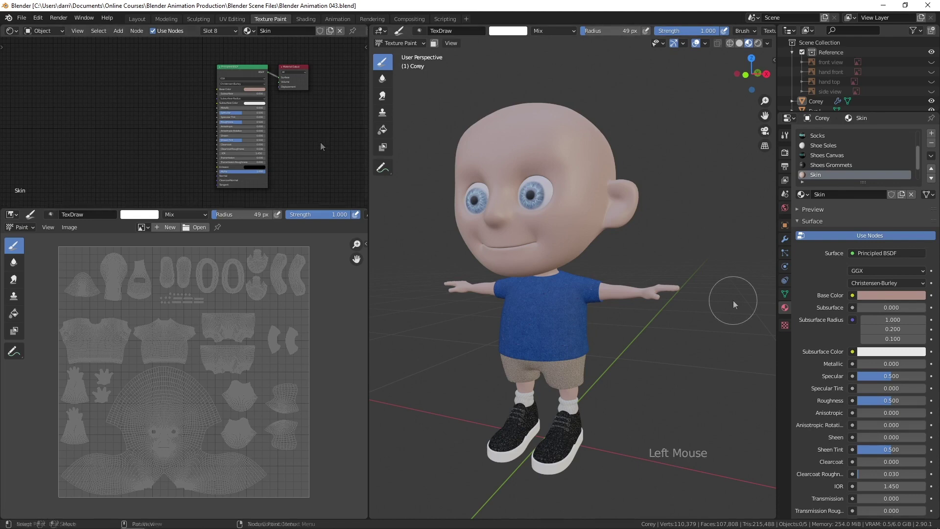
left_click(790, 135)
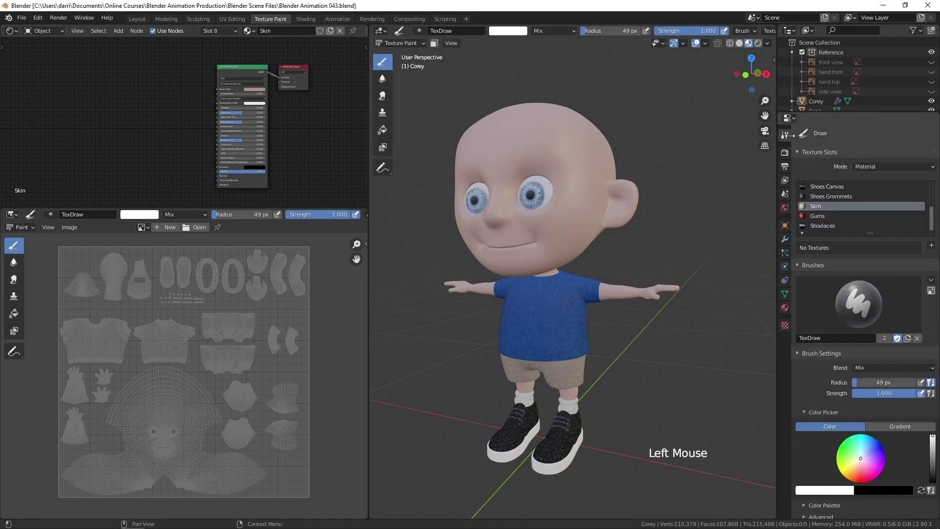
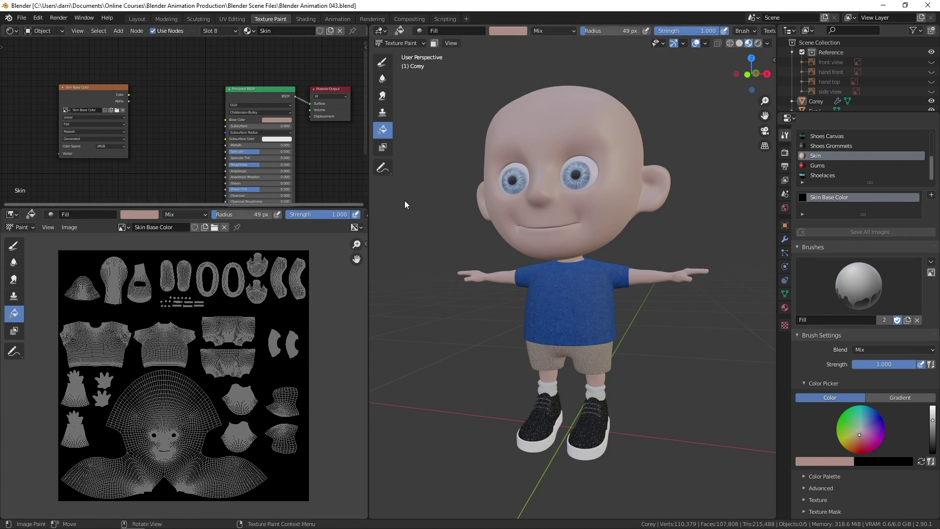
- Connect the skin image texture to Base Color and fill it with the skin tone
left_click(134, 96)
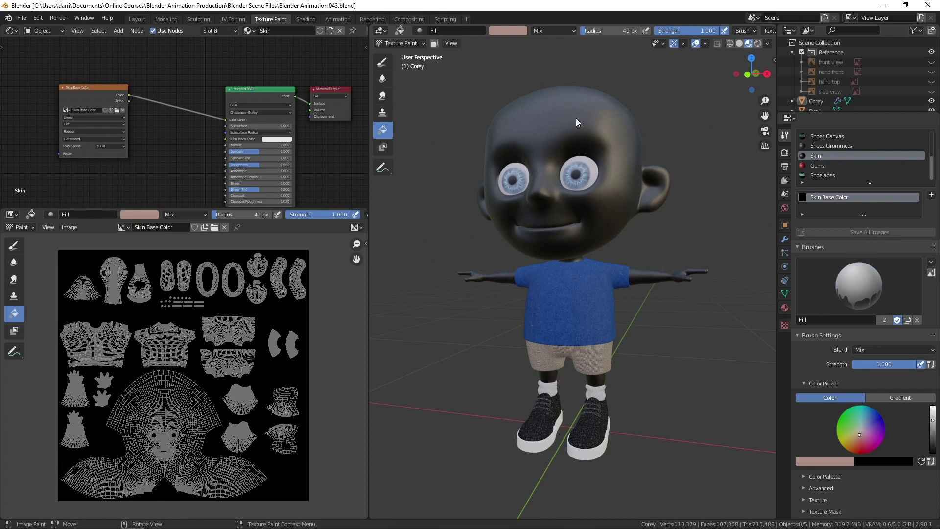
left_click(580, 121)
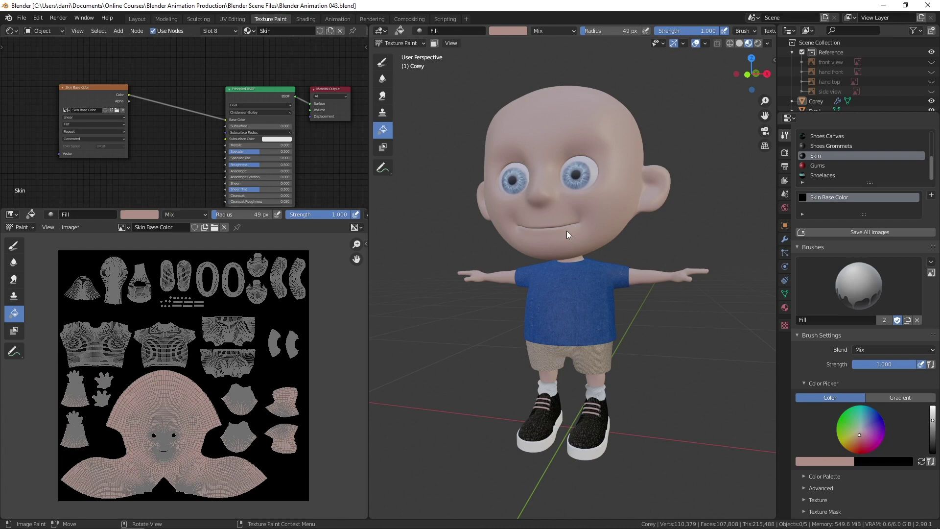
- Zoom in on Corey's legs and shoes to check the fill
scroll("up", 3)
middle_click(605, 396)
middle_click(638, 301)
middle_click(625, 362)
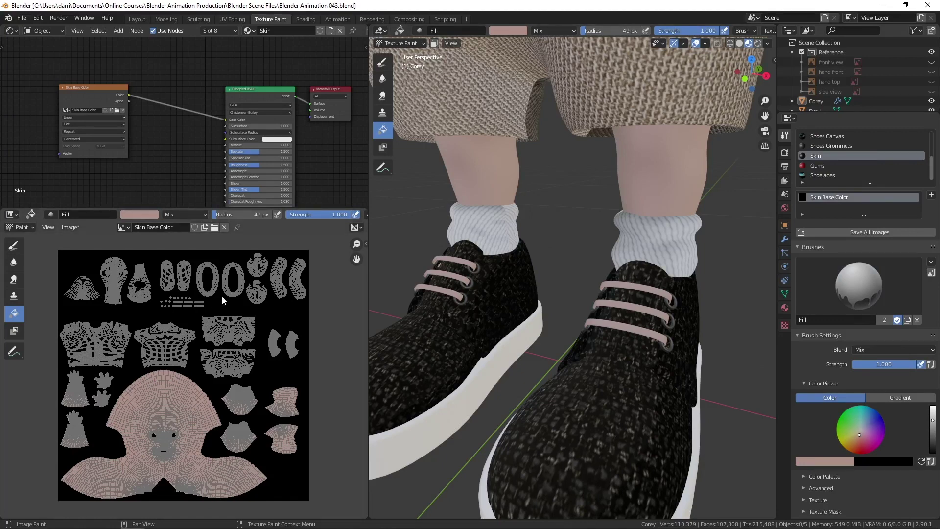
- Display Corey_COL.png and pan in to the shoelace region to inspect the tint
left_click(131, 230)
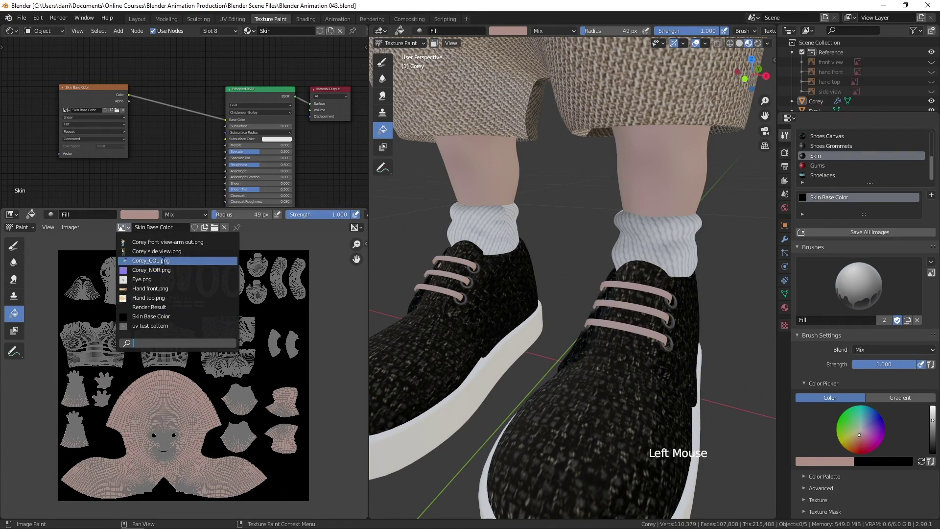
scroll("up", 3)
middle_click(247, 281)
scroll("up", 3)
middle_click(211, 356)
scroll("up", 3)
middle_click(356, 263)
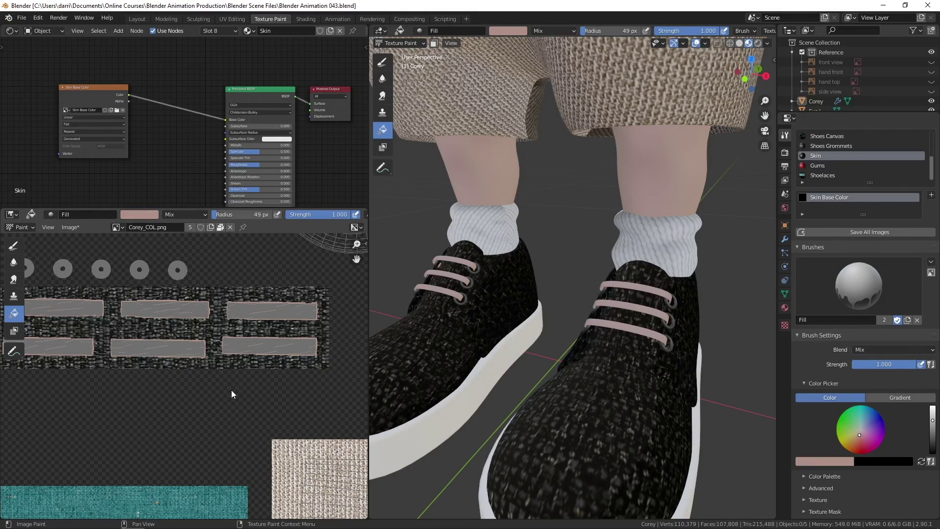
- Undo the skin fill that tinted the laces and browse back toward the Skin Base Color image
key("ctrl+z")
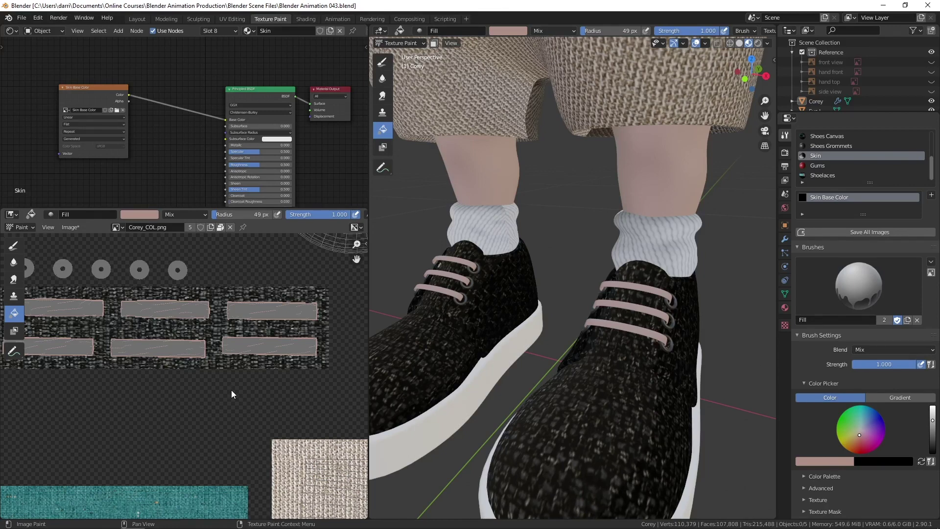
key("ctrl+z")
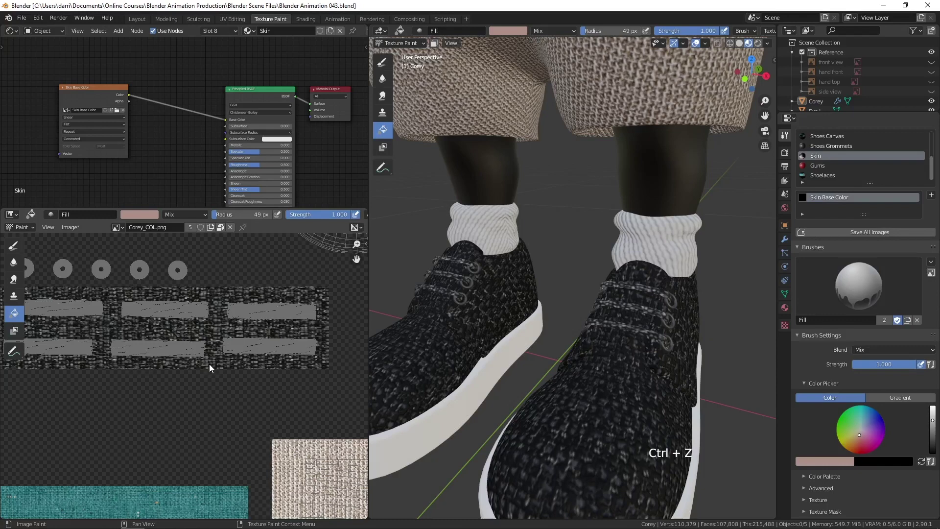
left_click(119, 230)
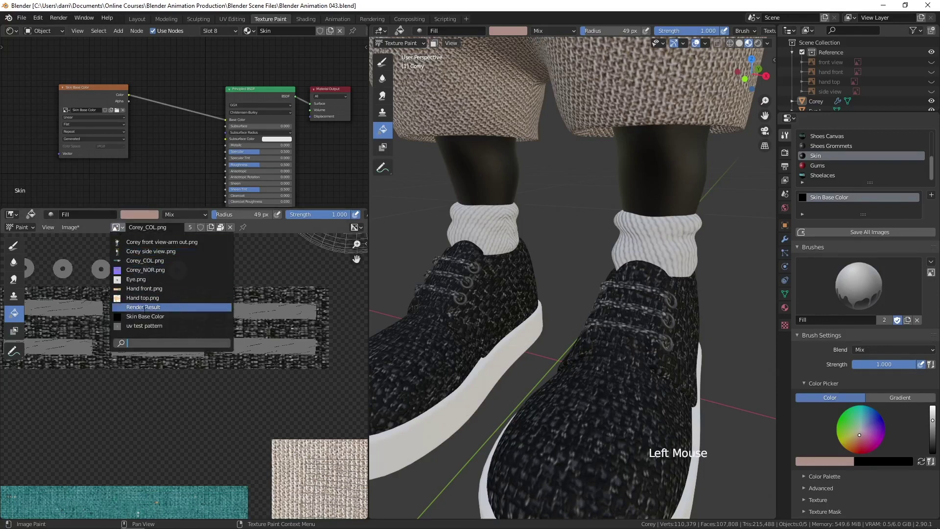
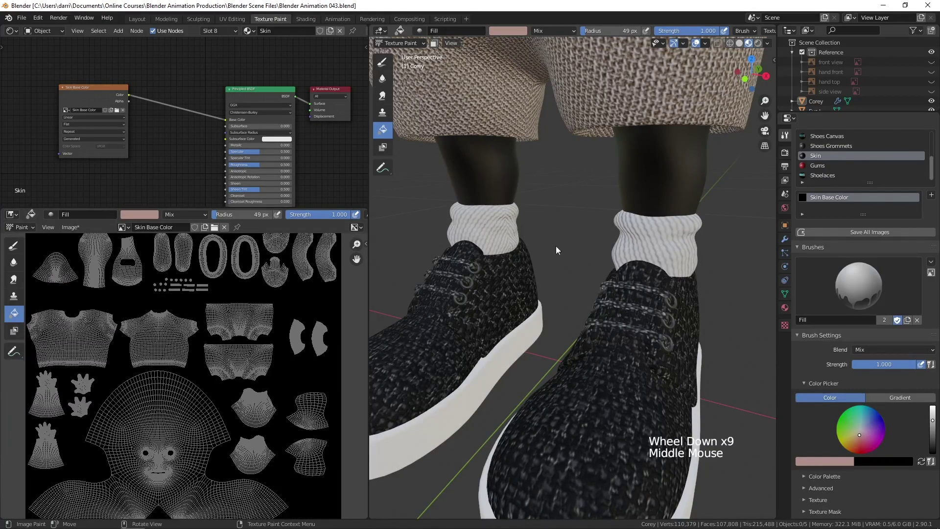
- Frame Corey from the front, enable face-selection paint masking, and enter Edit Mode
scroll("down", 3)
middle_click(603, 242)
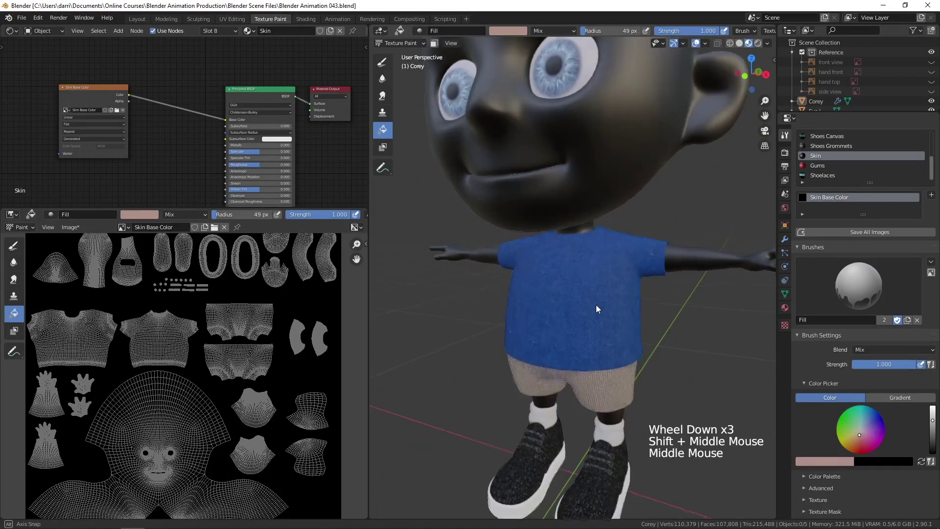
scroll("down", 3)
middle_click(622, 259)
scroll("up", 3)
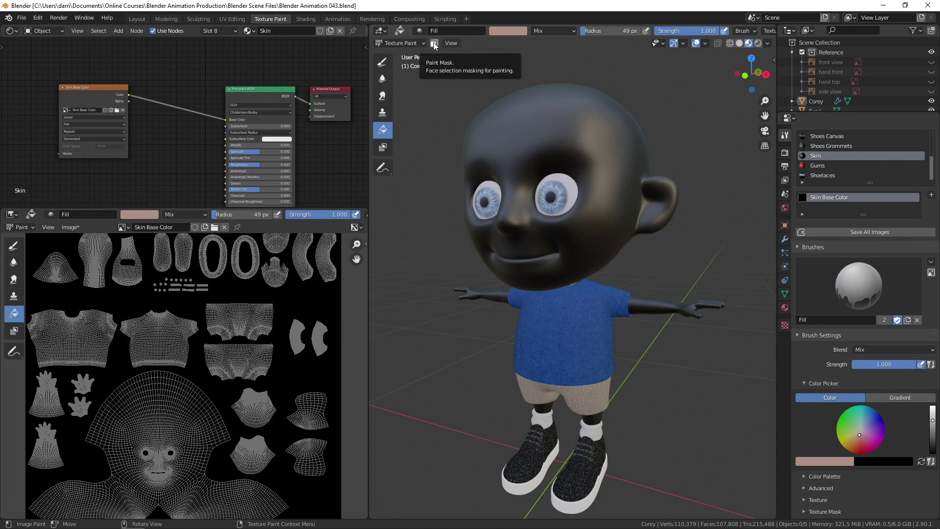
left_click(602, 368)
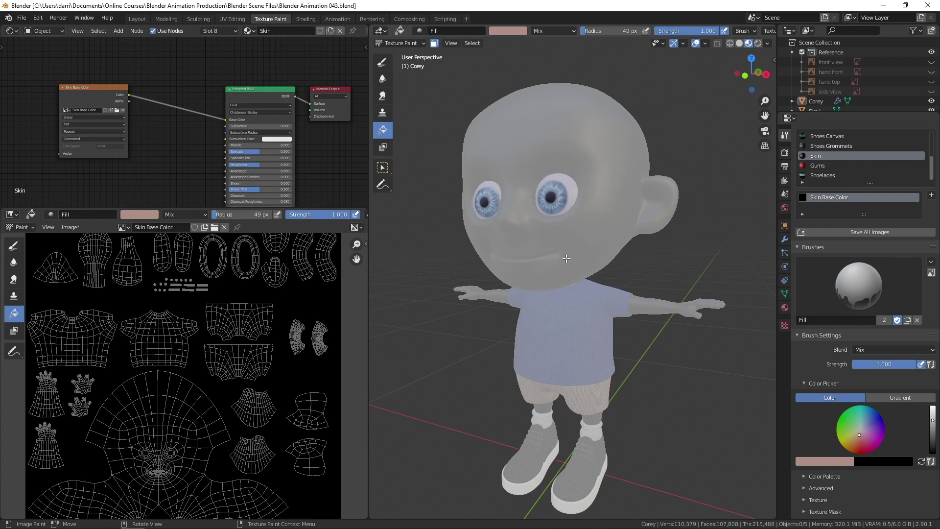
key("Tab")
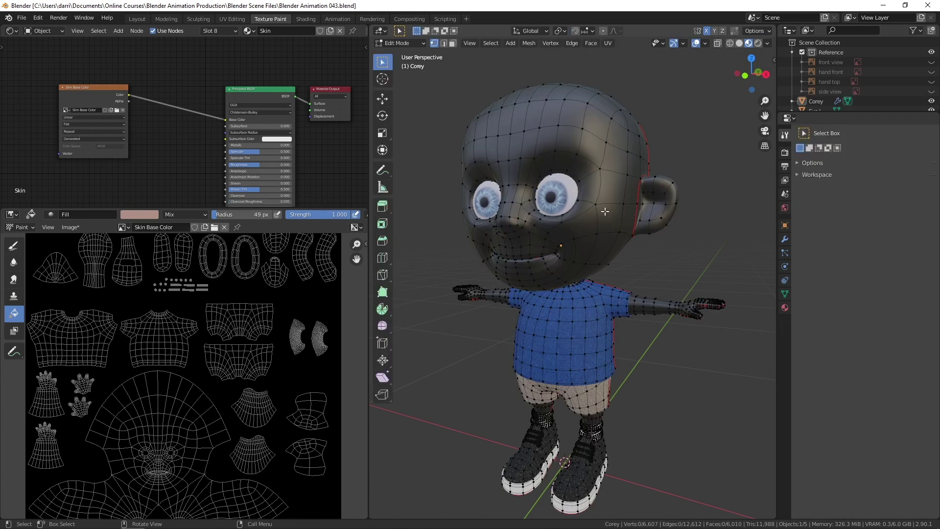
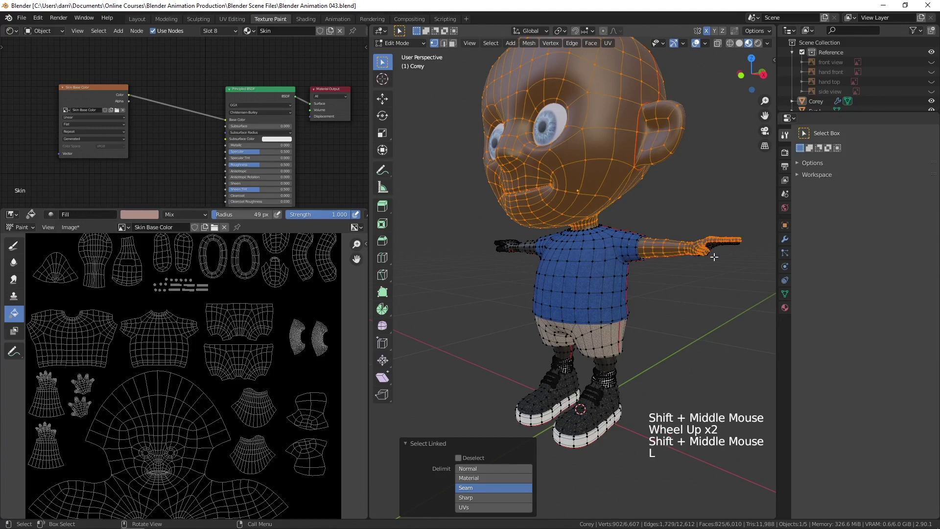
- Select the linked skin faces of the head and arm, bounded by seams
middle_click(82, 379)
key("l")
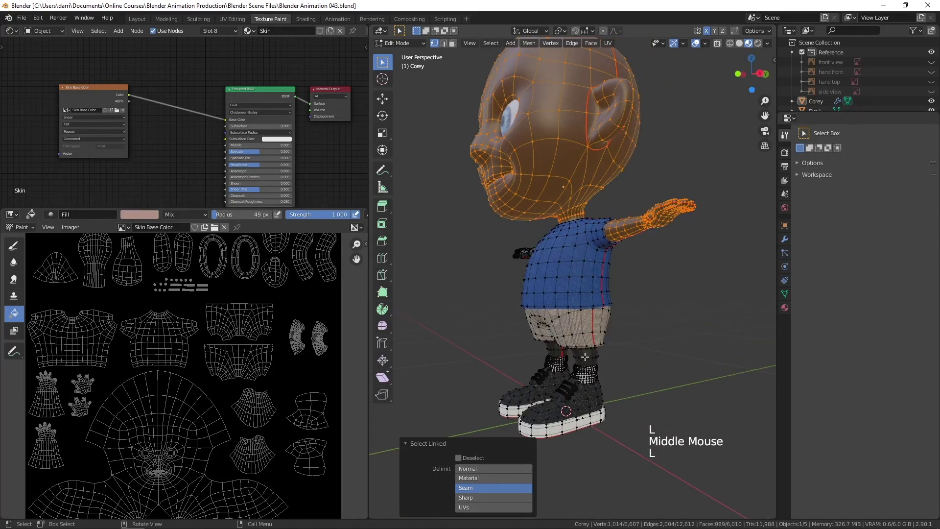
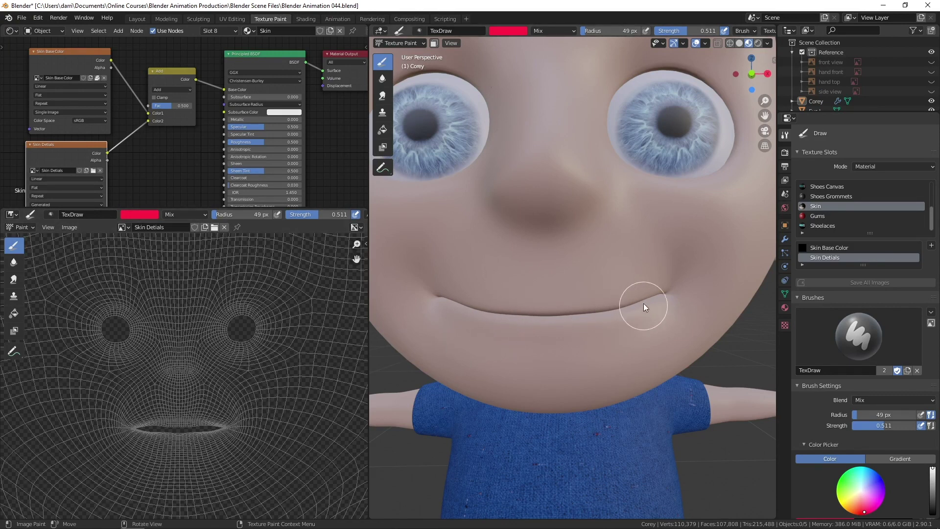
- Test a red stroke on the lips, undo it, and frame the mouth closely
left_click(650, 300)
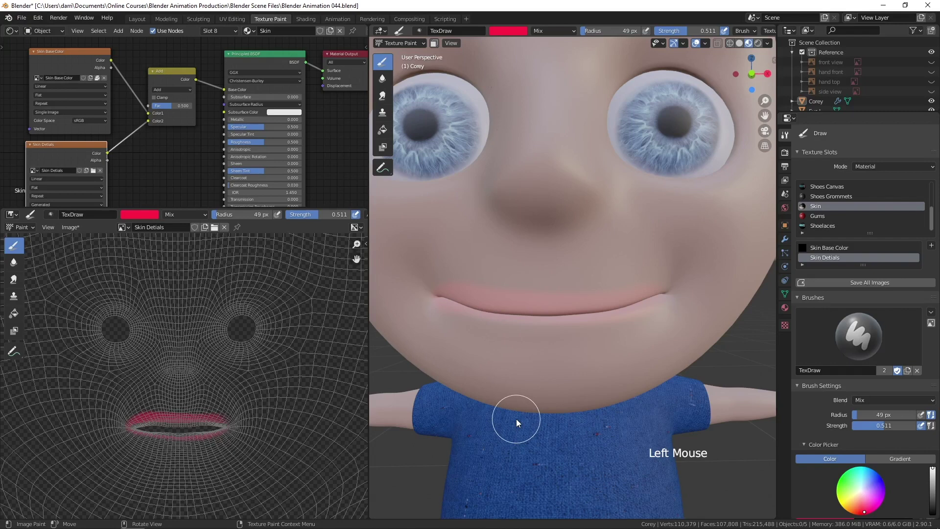
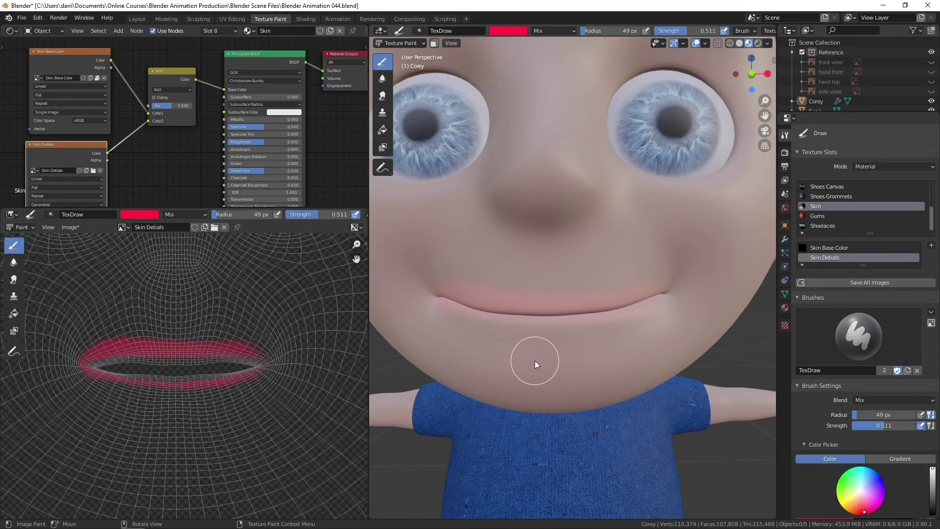
key("ctrl+z")
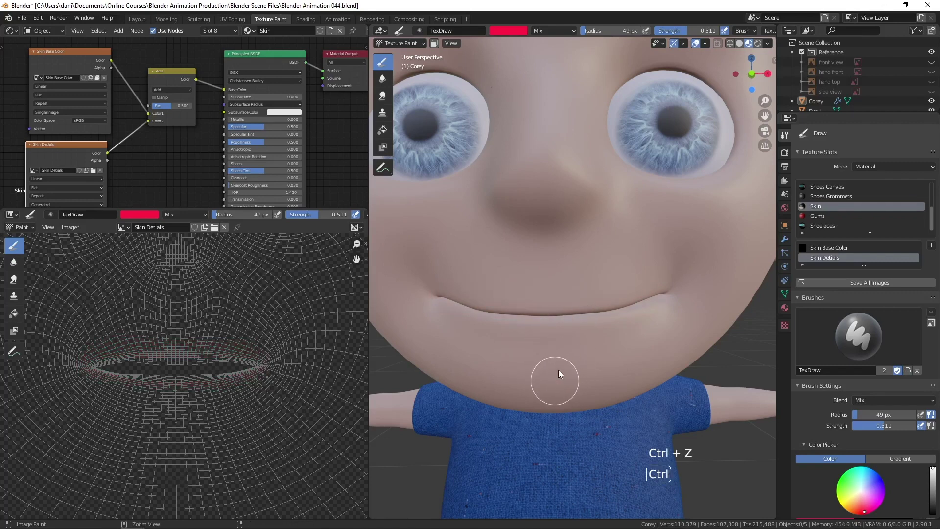
middle_click(559, 355)
middle_click(571, 358)
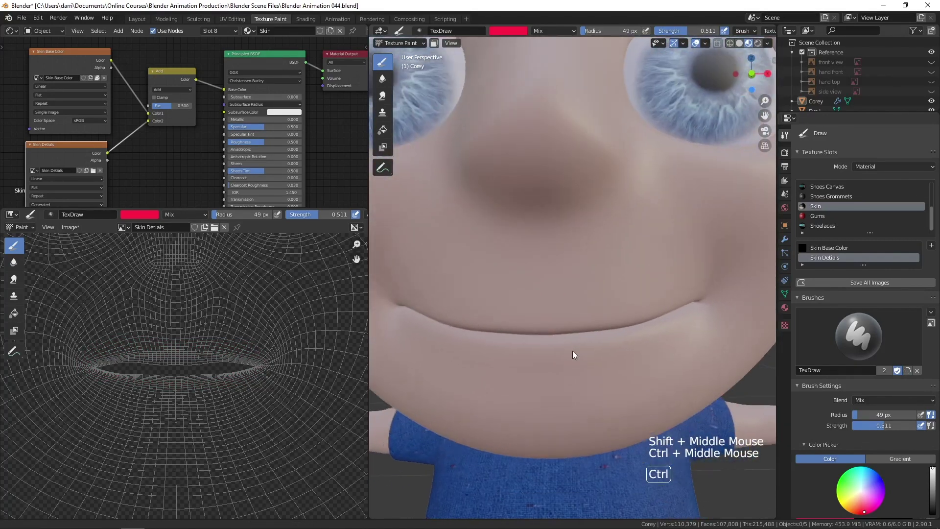
middle_click(559, 356)
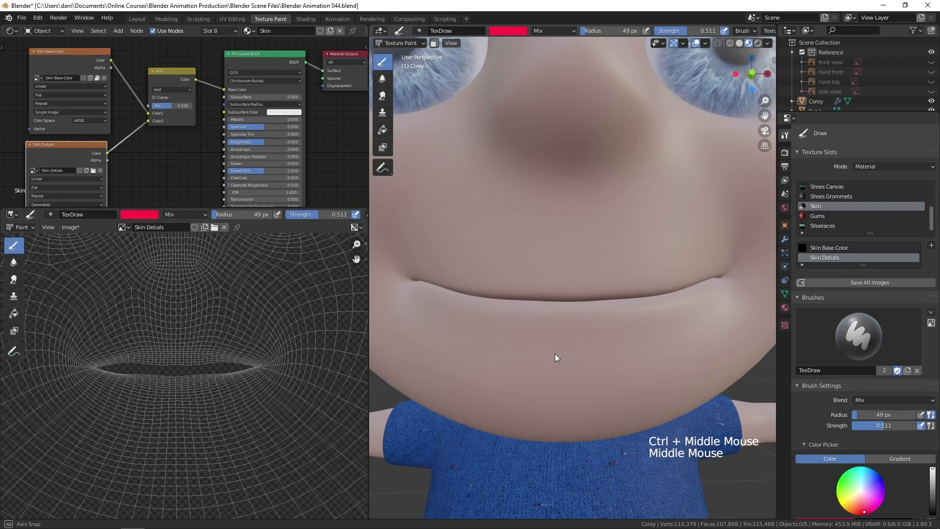
- Shrink the brush, lower its strength to 0.400, and enable X-axis symmetry painting
key("f")
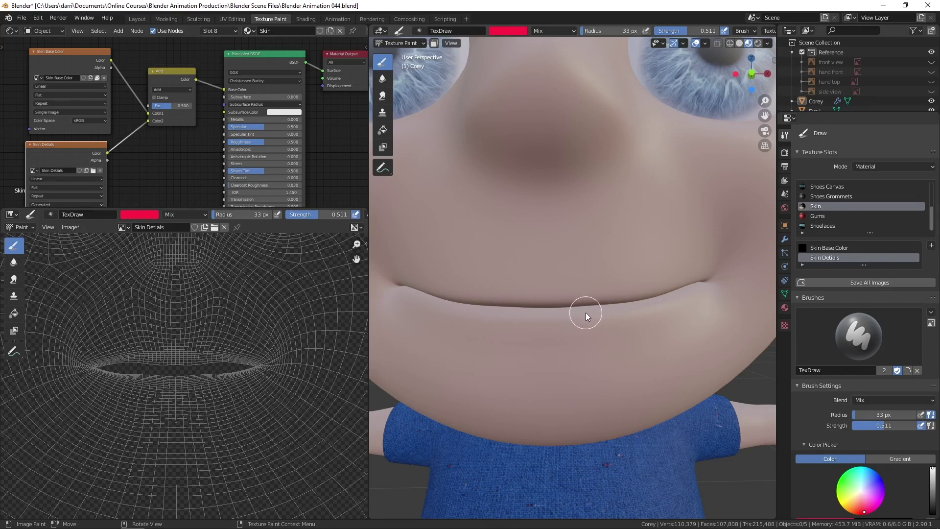
key("shift+f")
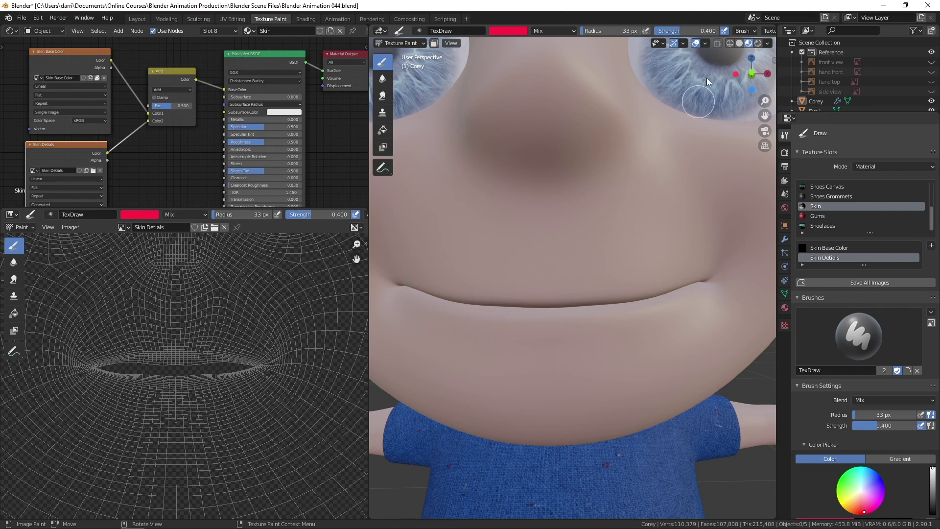
middle_click(697, 34)
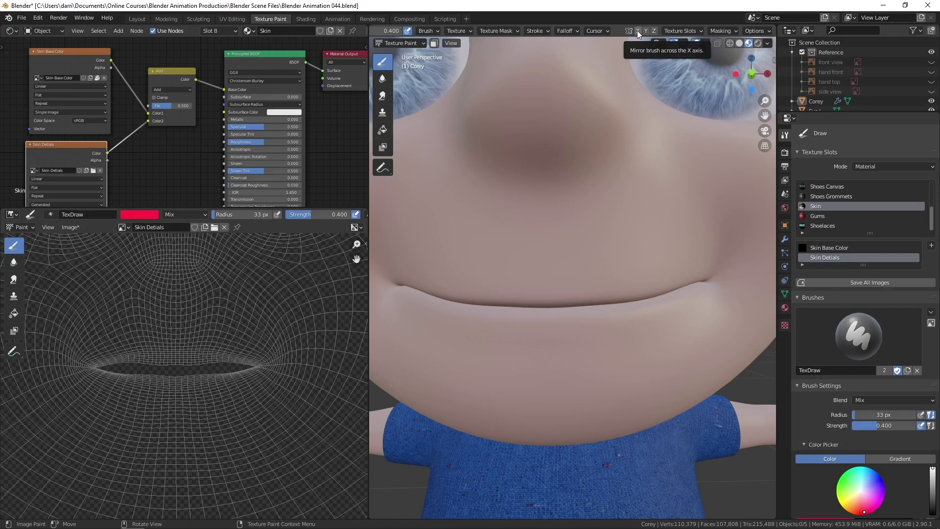
left_click(642, 32)
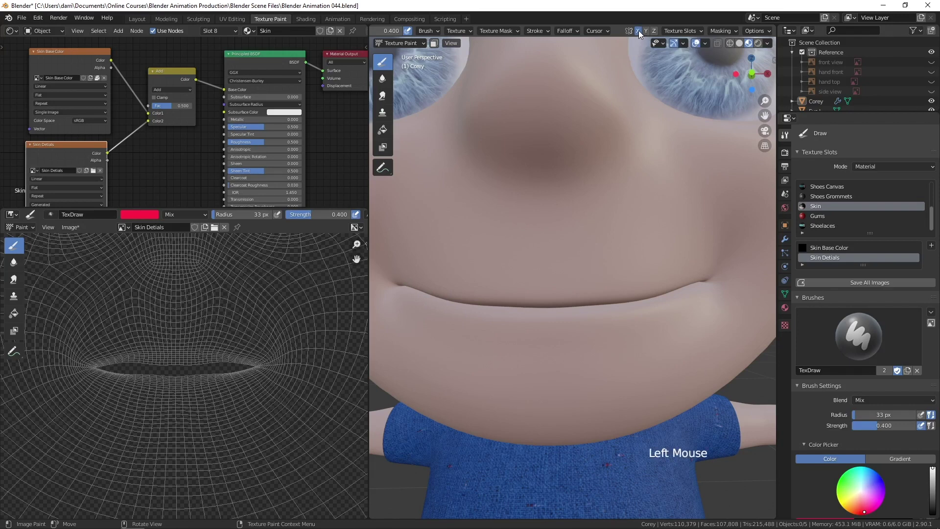
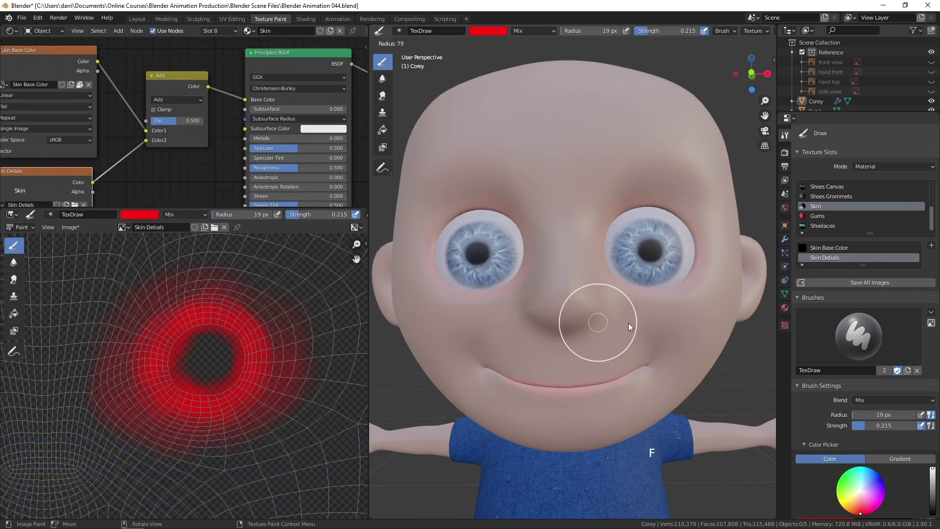
- Dab faint red tint beside the nose and onto the cheeks and forehead
middle_click(640, 339)
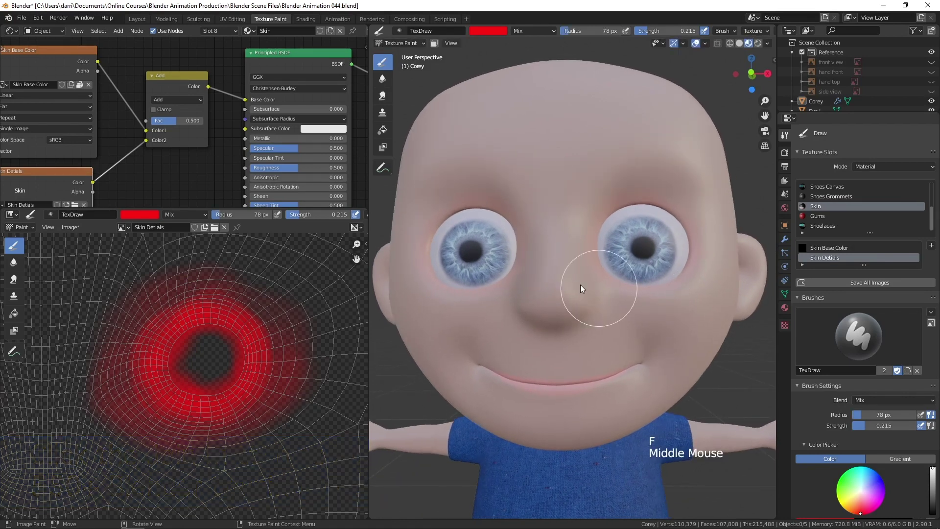
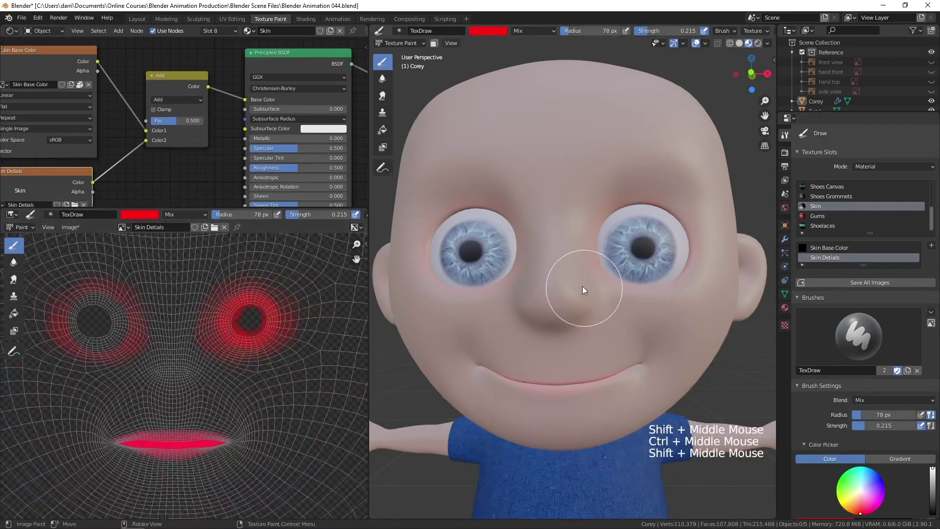
left_click(592, 332)
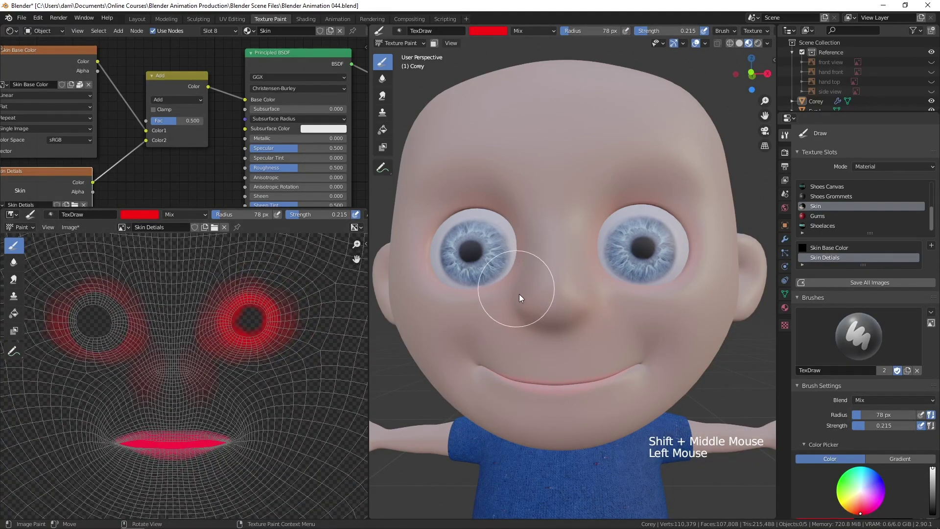
left_click(627, 308)
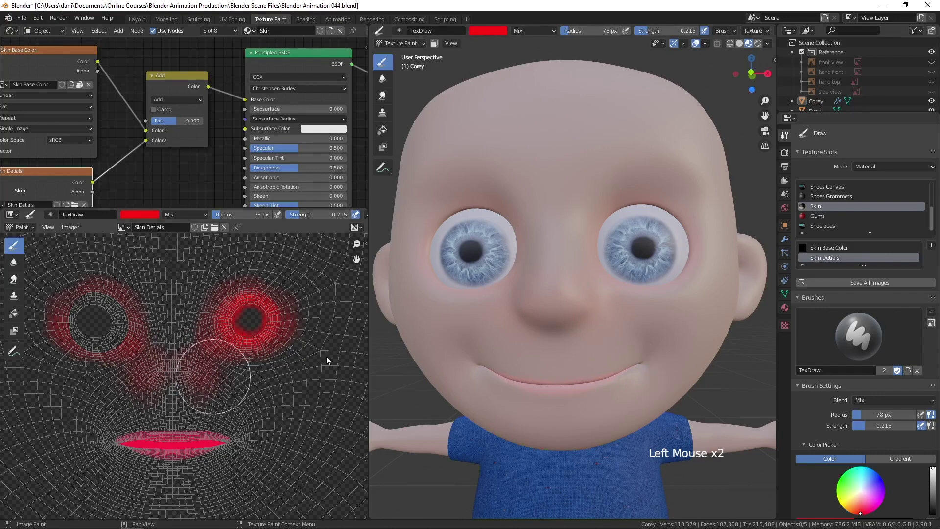
left_click(550, 333)
middle_click(611, 373)
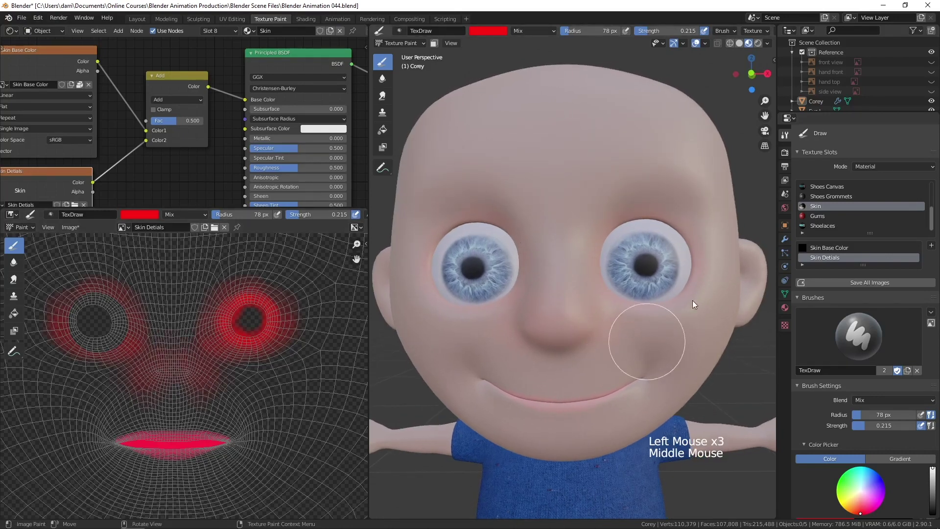
left_click(656, 162)
left_click(583, 123)
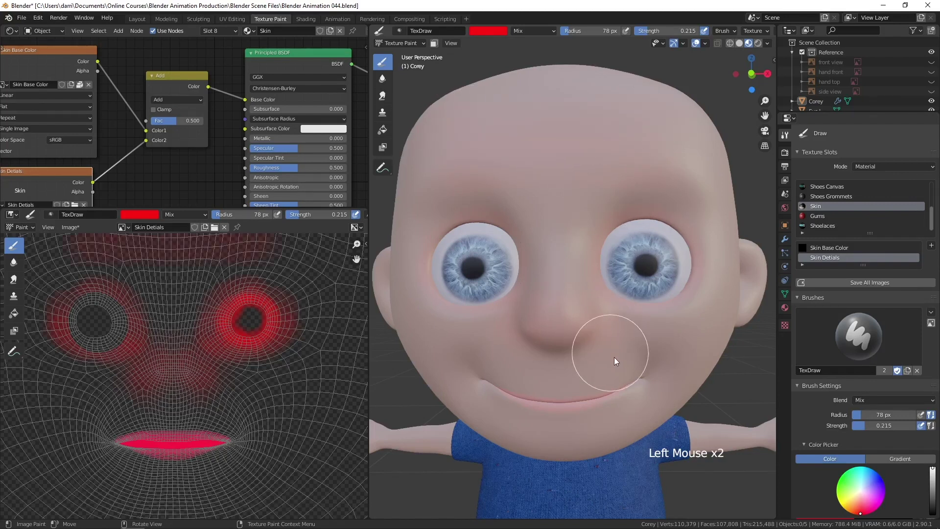
middle_click(606, 405)
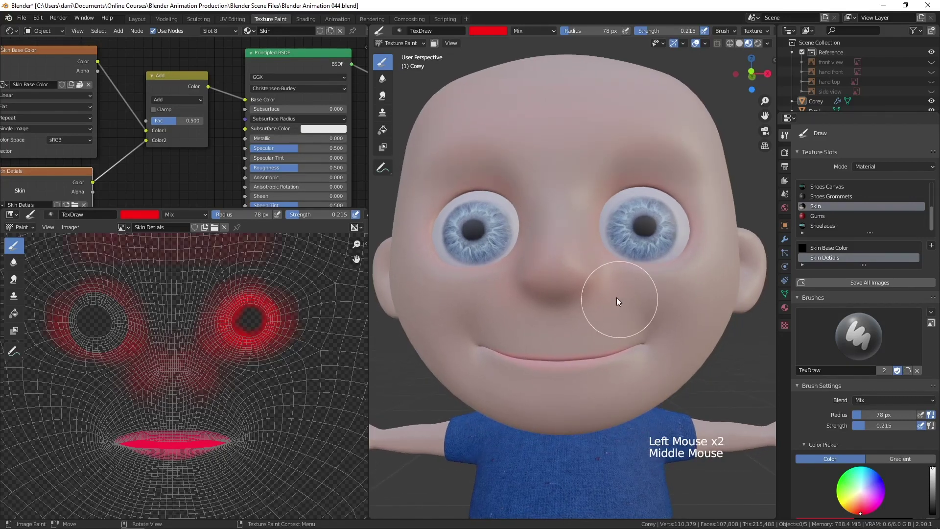
left_click(648, 345)
- Resize the brush and build up more red blush across the cheeks and face
key("ctrl+z")
key("f")
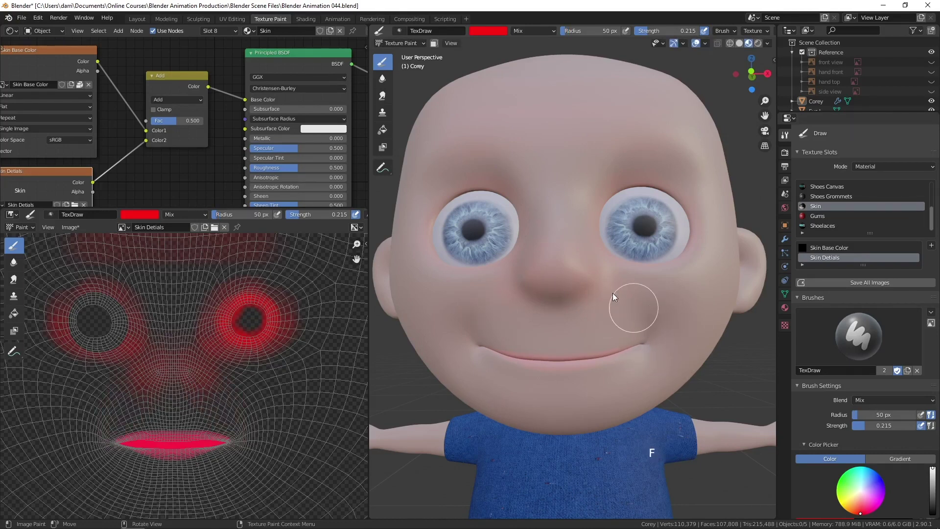
left_click(625, 303)
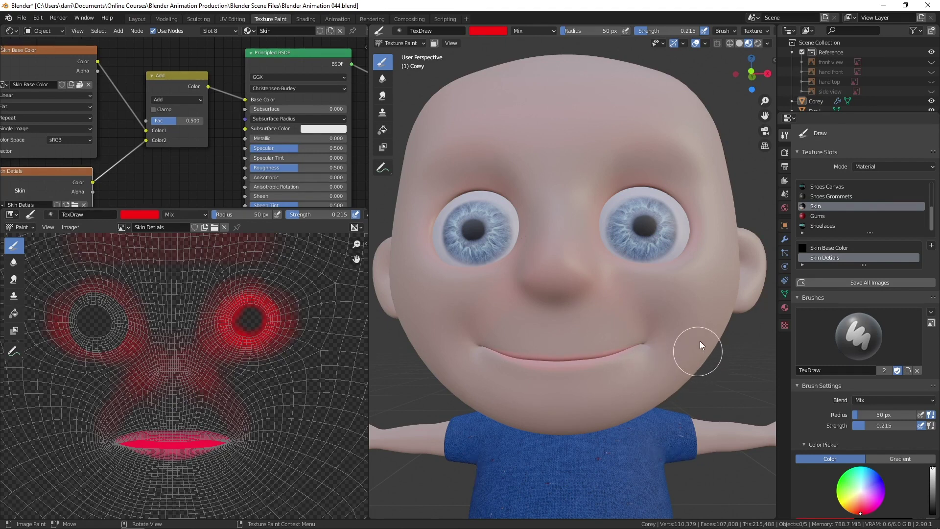
middle_click(697, 348)
key("f")
left_click(659, 319)
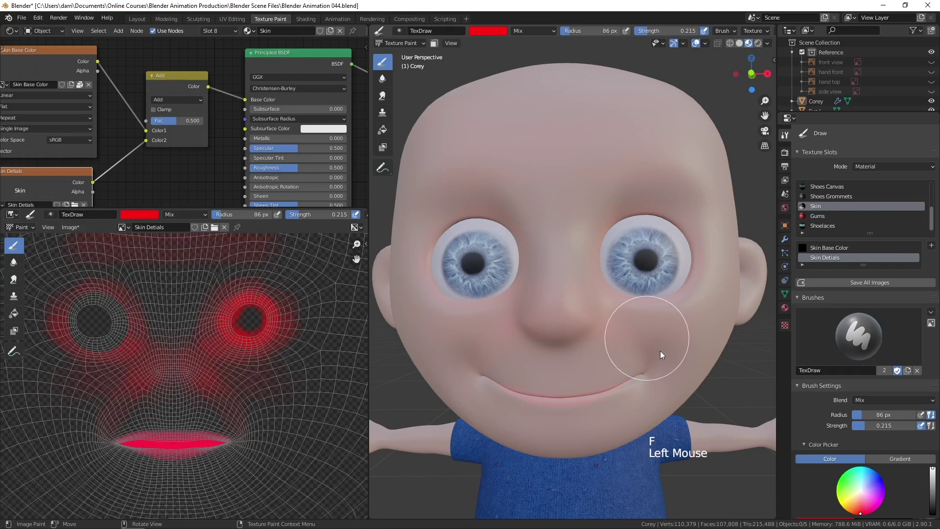
middle_click(671, 380)
left_click(600, 294)
middle_click(591, 342)
left_click(620, 320)
- Add a few final red strokes to the face and orbit around the head to review the blush
middle_click(627, 365)
middle_click(657, 359)
middle_click(672, 371)
middle_click(668, 367)
middle_click(680, 363)
middle_click(698, 323)
left_click(662, 312)
left_click(648, 316)
left_click(659, 312)
middle_click(633, 371)
middle_click(618, 376)
middle_click(623, 378)
middle_click(615, 376)
middle_click(636, 364)
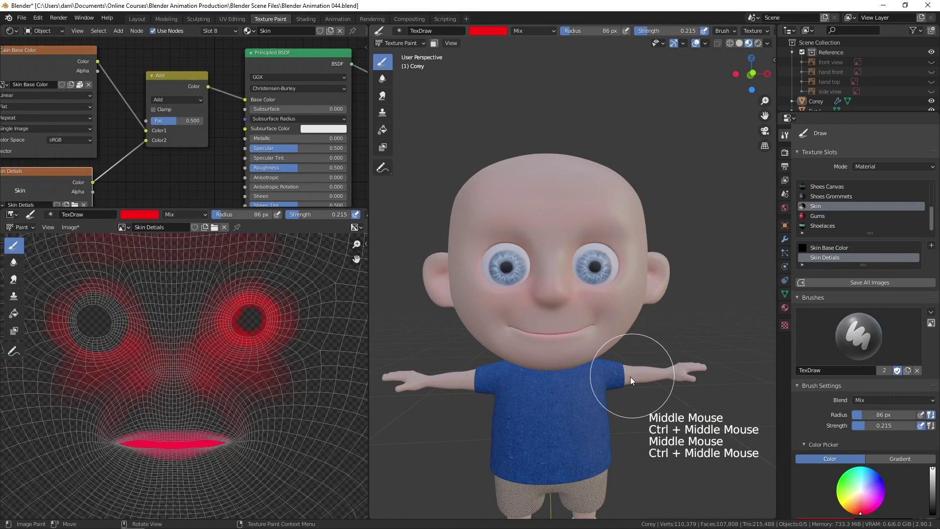
- With Erase Alpha blending, erase stray red detail paint on the cheek and texture
left_click(192, 218)
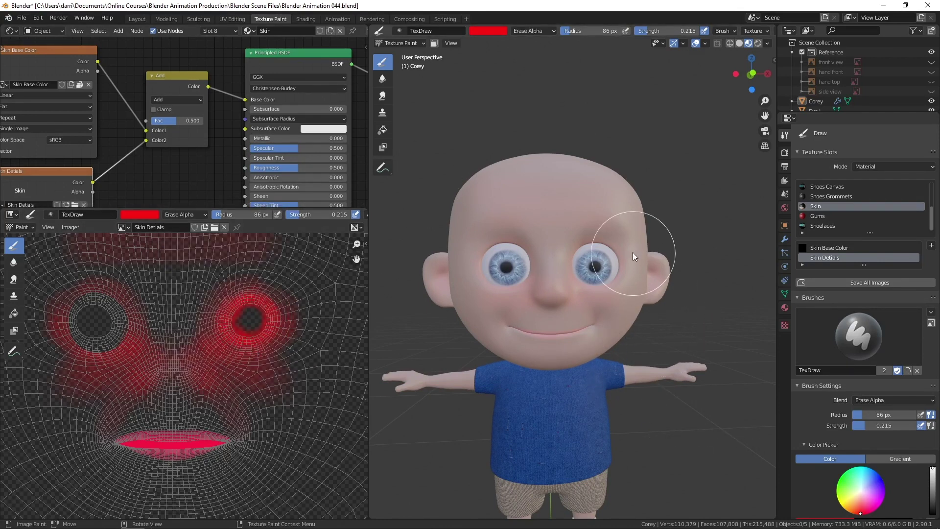
left_click(651, 32)
middle_click(704, 266)
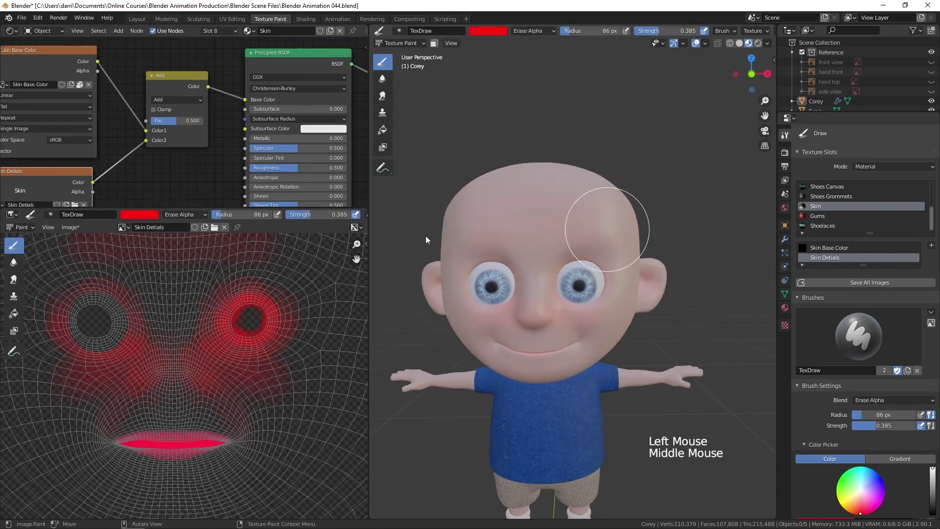
left_click(627, 338)
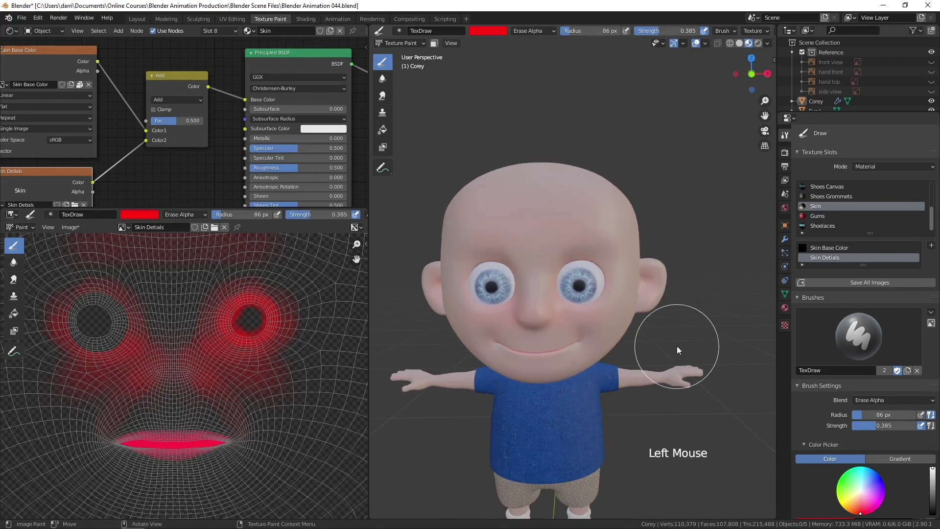
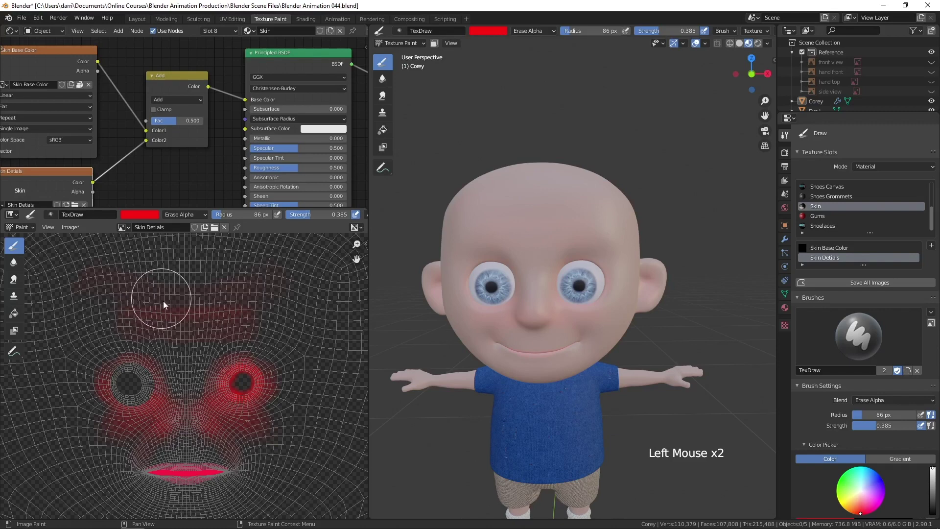
left_click(60, 303)
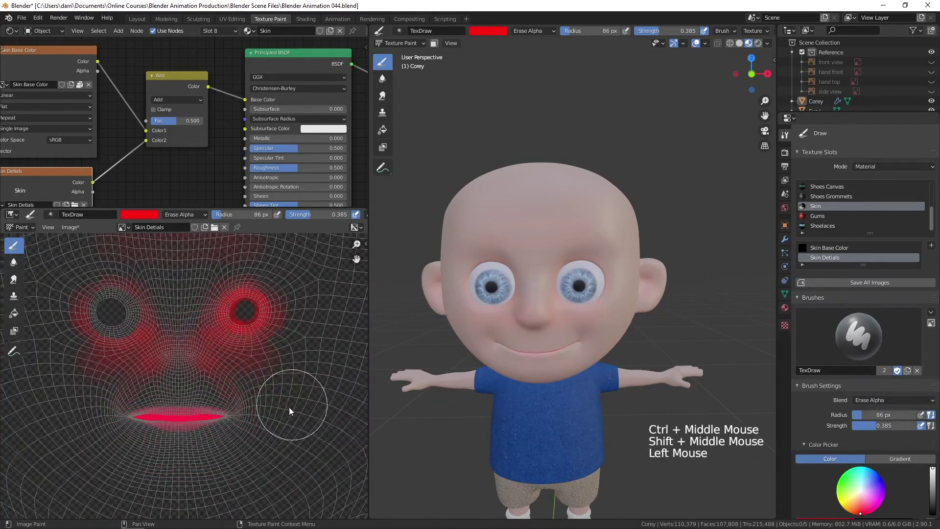
- Erase red paint around the right eye, then shrink the brush to 22 px
left_click(225, 305)
left_click(245, 302)
left_click(232, 310)
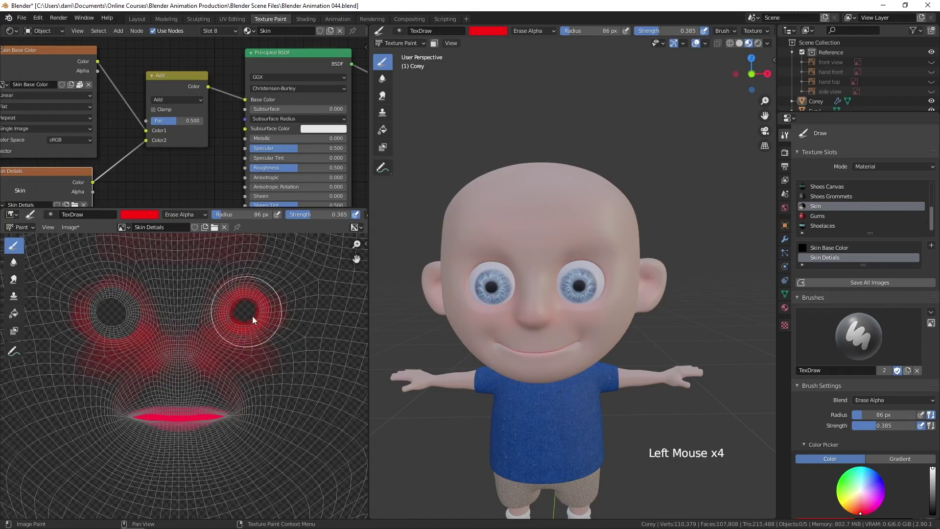
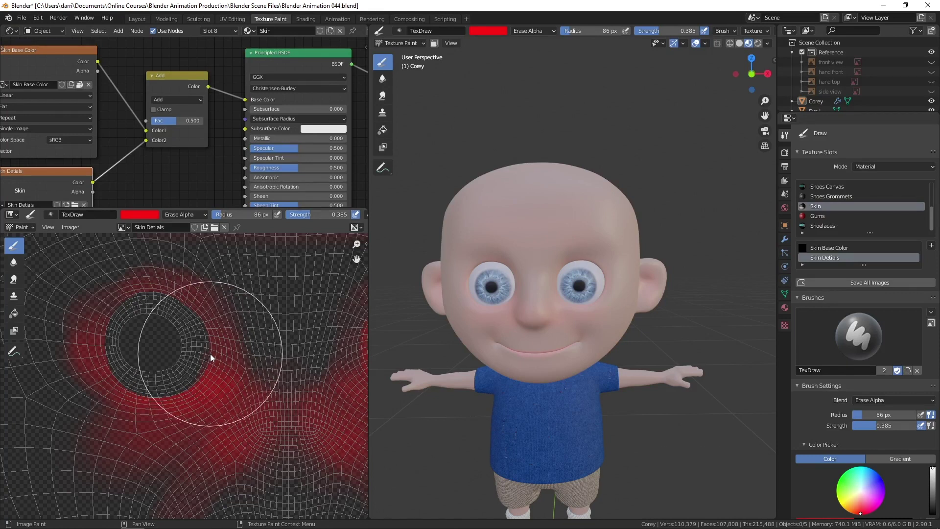
key("f")
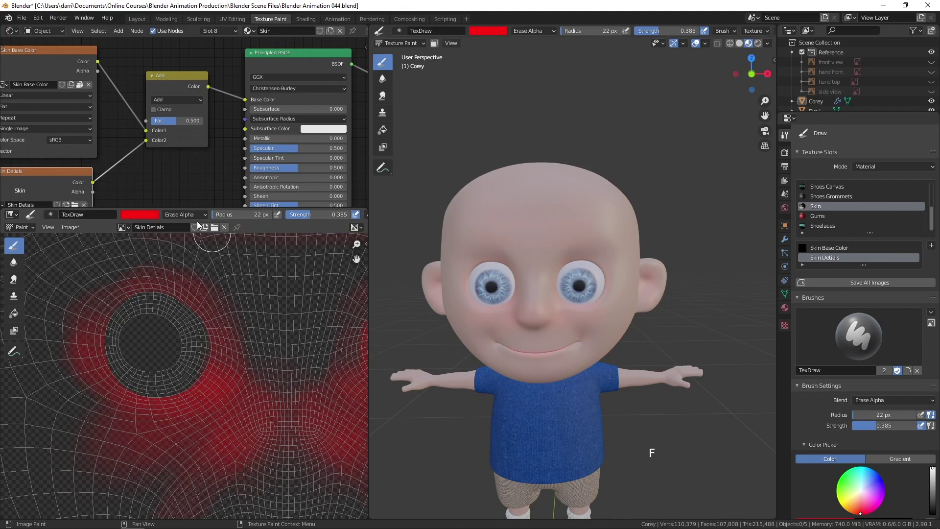
- Switch the brush to Mix and drag the Skin Details blend factor down
left_click(186, 221)
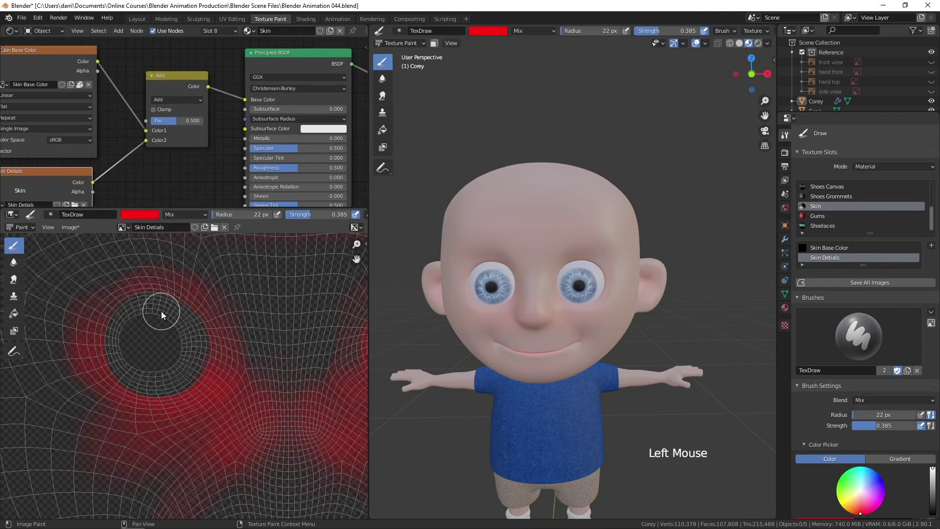
left_click(162, 299)
left_click(131, 326)
left_click(117, 360)
left_click(114, 359)
left_click(146, 383)
- Edit the Add node's Fac value to 0.450 and fine-tune the skin detail blend
double_click(164, 386)
left_click(205, 341)
left_click(280, 130)
left_click(177, 122)
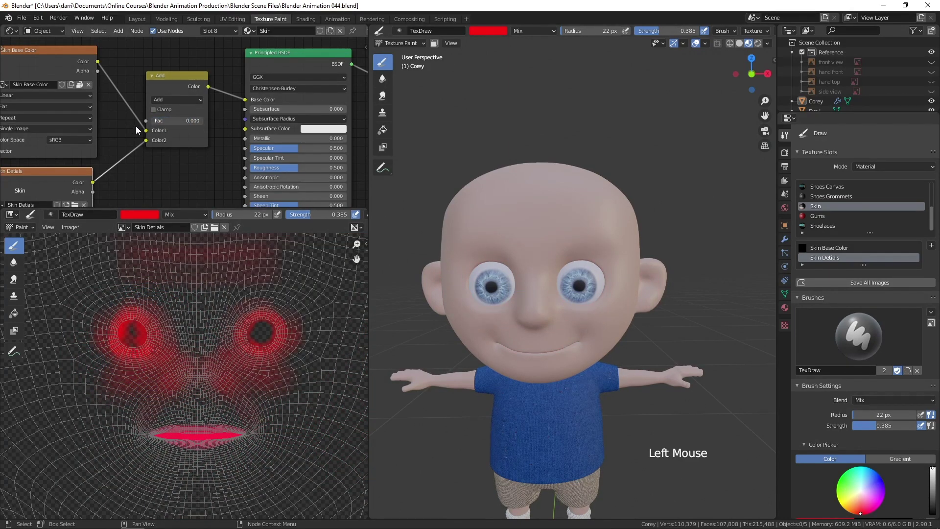
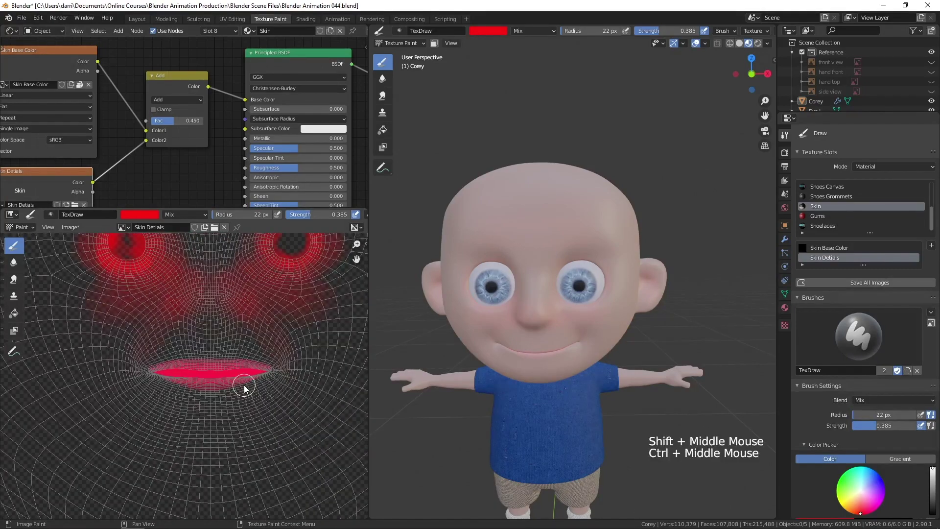
- Set the brush to Erase Alpha at 0.244 strength and enlarge it to 66 px
left_click(189, 214)
left_click(304, 217)
key("f")
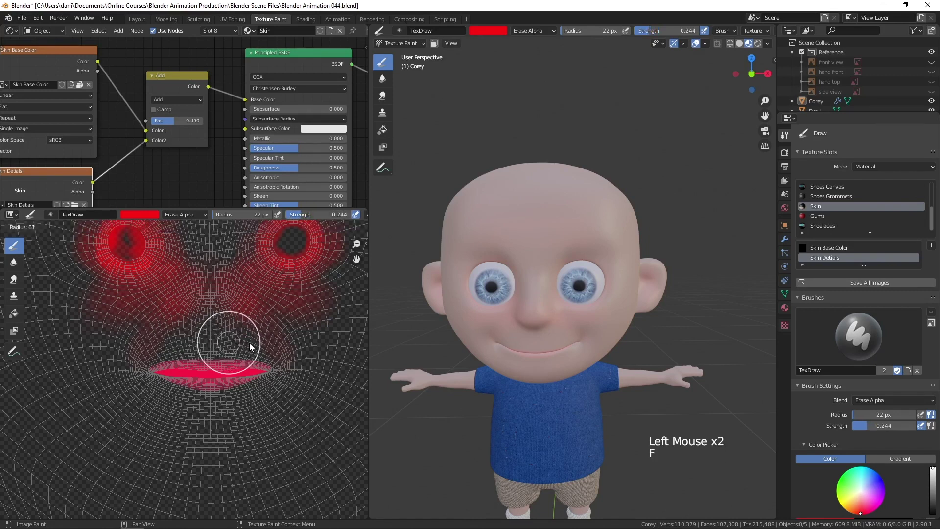
- Erase stray red paint below the mouth and at the mouth corners
left_click(253, 377)
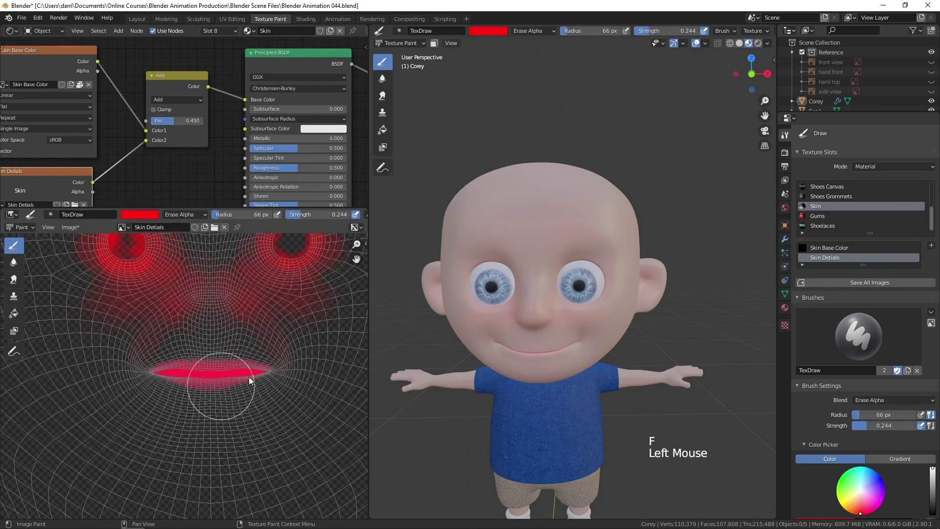
left_click(265, 368)
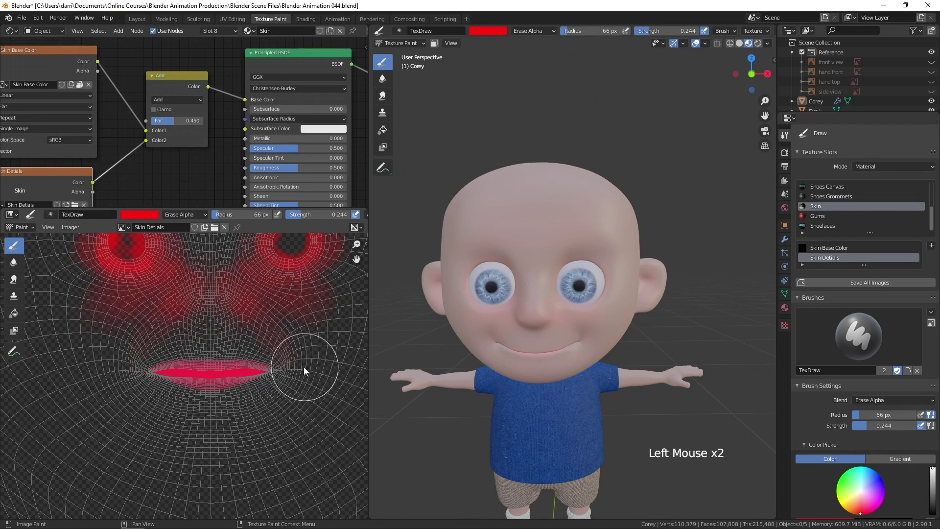
left_click(247, 371)
- Navigate the 3D view to a close view of Corey's hand
middle_click(572, 397)
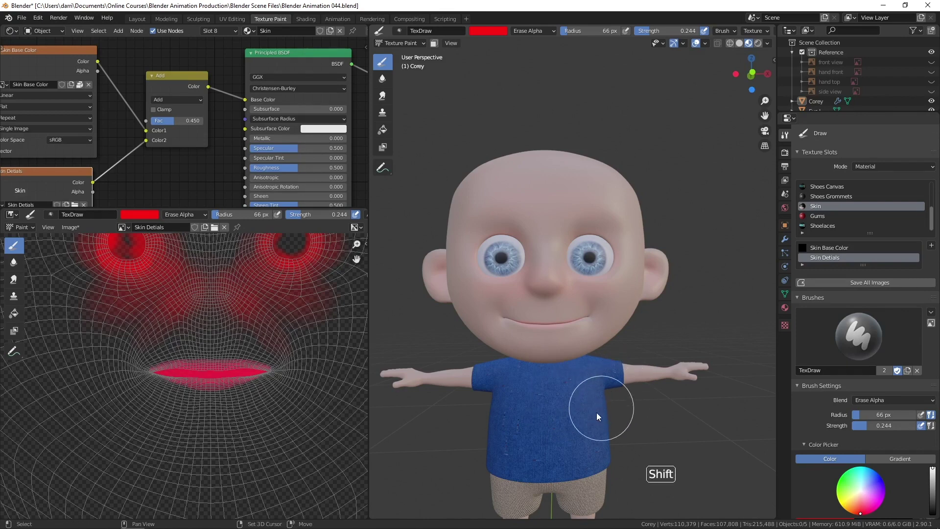
middle_click(582, 396)
middle_click(586, 375)
middle_click(609, 371)
middle_click(565, 390)
middle_click(584, 391)
middle_click(594, 367)
middle_click(586, 349)
middle_click(584, 385)
middle_click(589, 359)
middle_click(660, 346)
middle_click(563, 340)
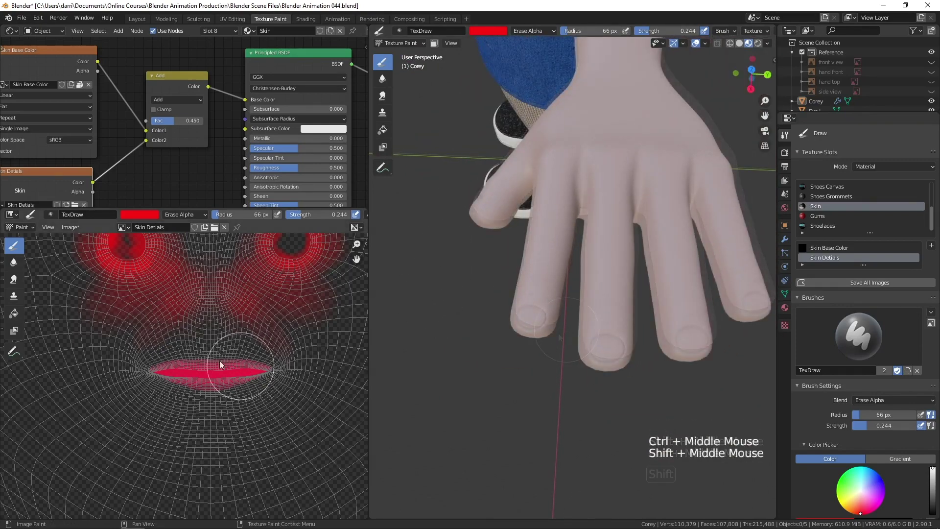
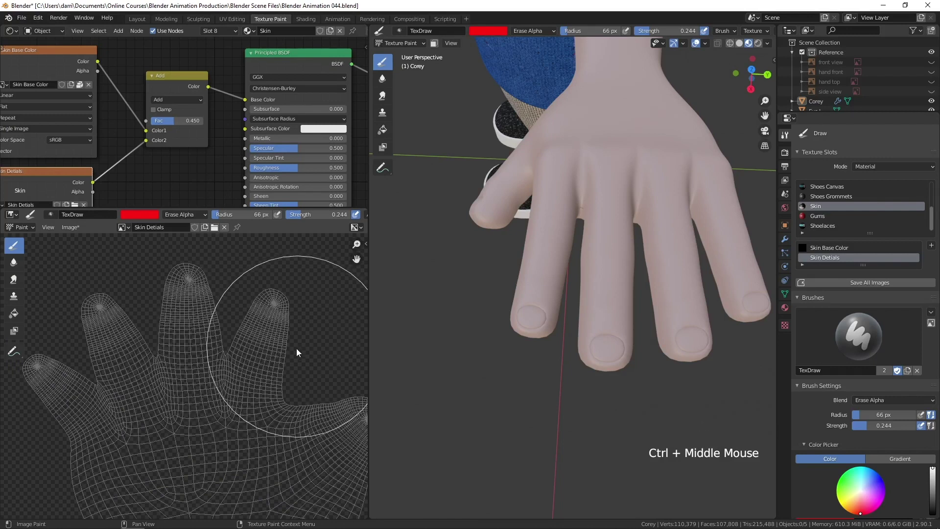
- Shrink the brush, eyedrop the hand's skin colour and darken it to a reddish pink
key("f")
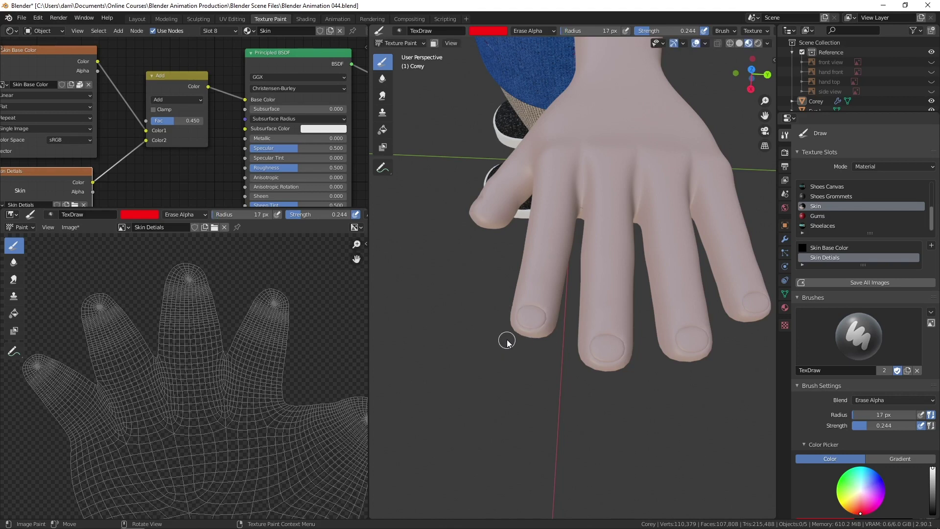
left_click(497, 37)
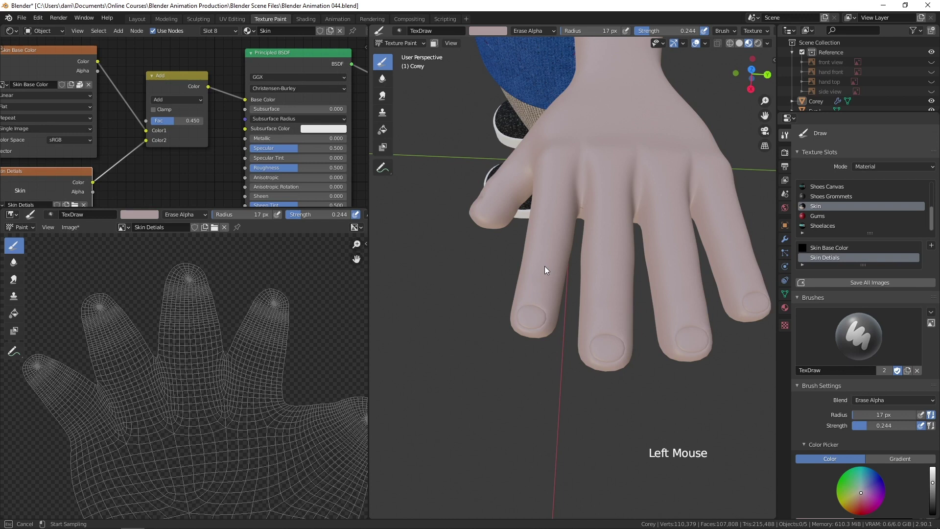
left_click(499, 36)
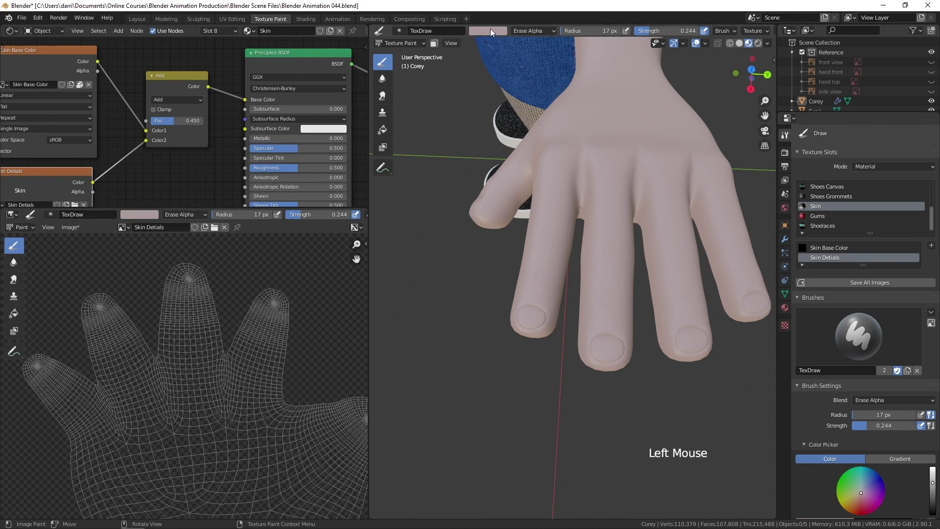
left_click(494, 37)
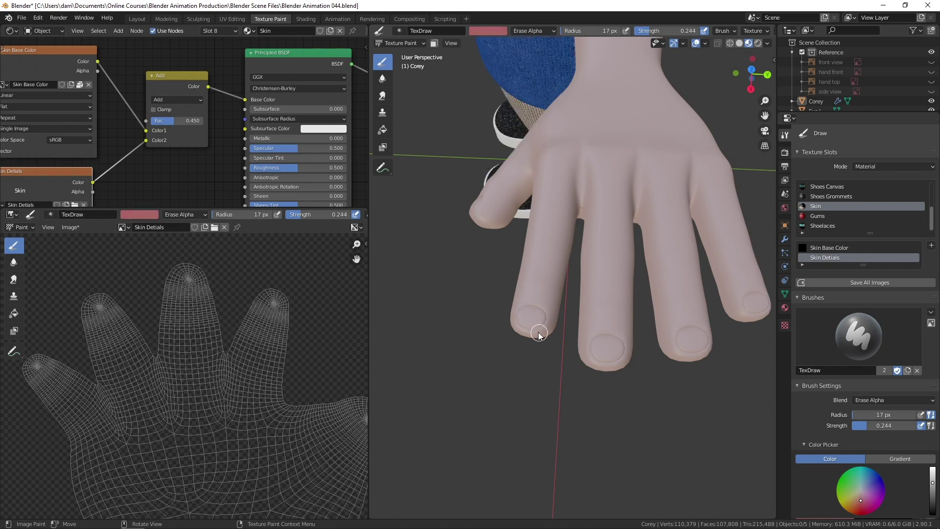
- Frame the fingertips and set the brush to Mix at 0.733 strength, 22 px
middle_click(538, 341)
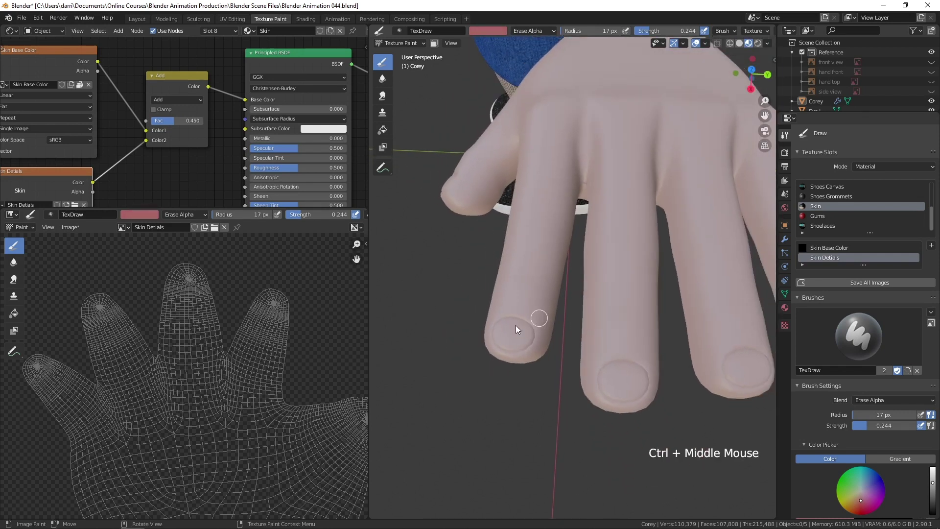
left_click(516, 331)
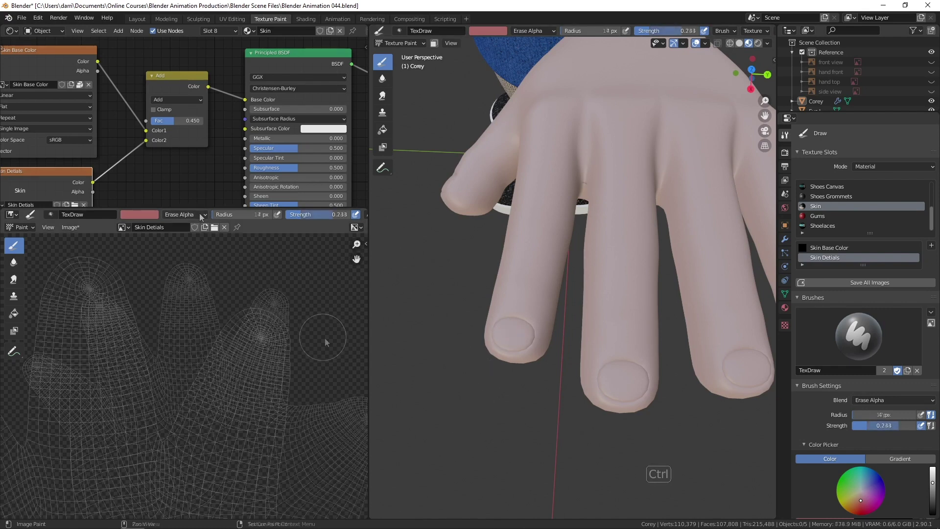
middle_click(204, 215)
left_click(199, 217)
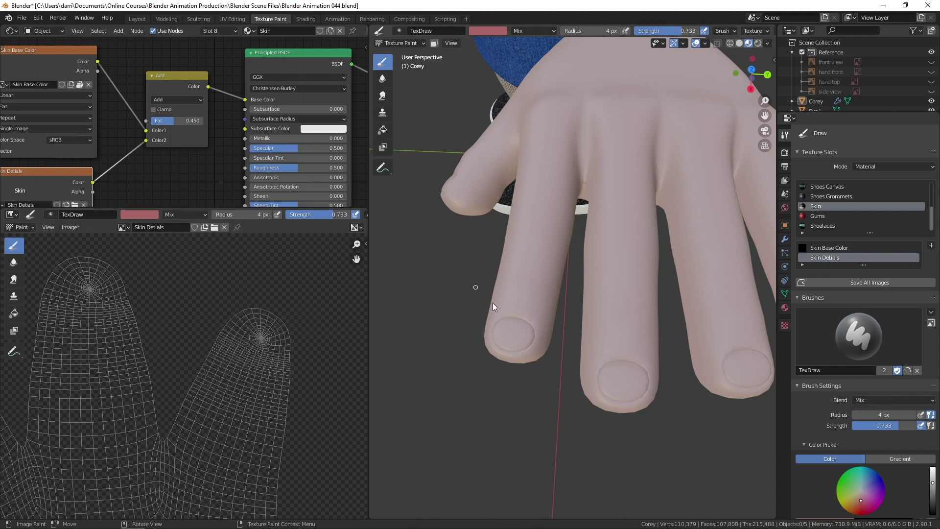
key("f")
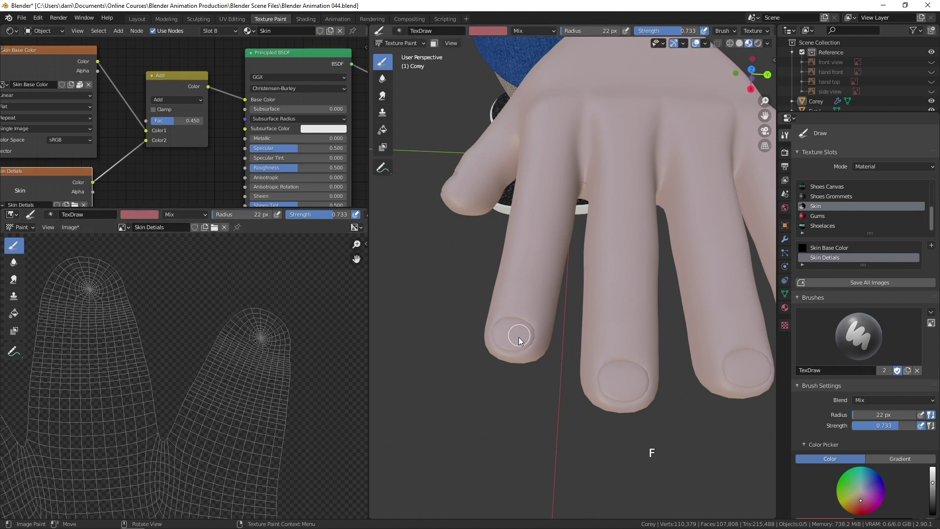
left_click(519, 337)
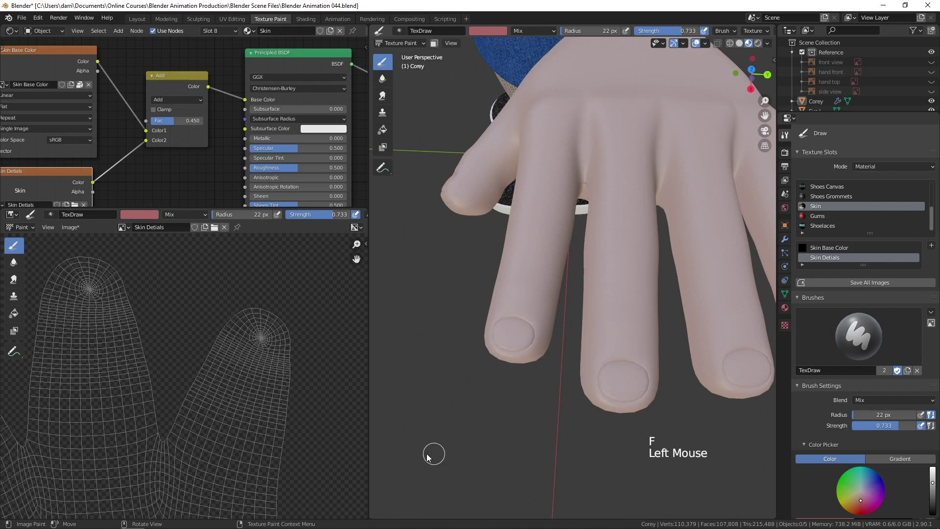
- Paint pink nail spots on two fingertips, redoing the first attempt
key("f")
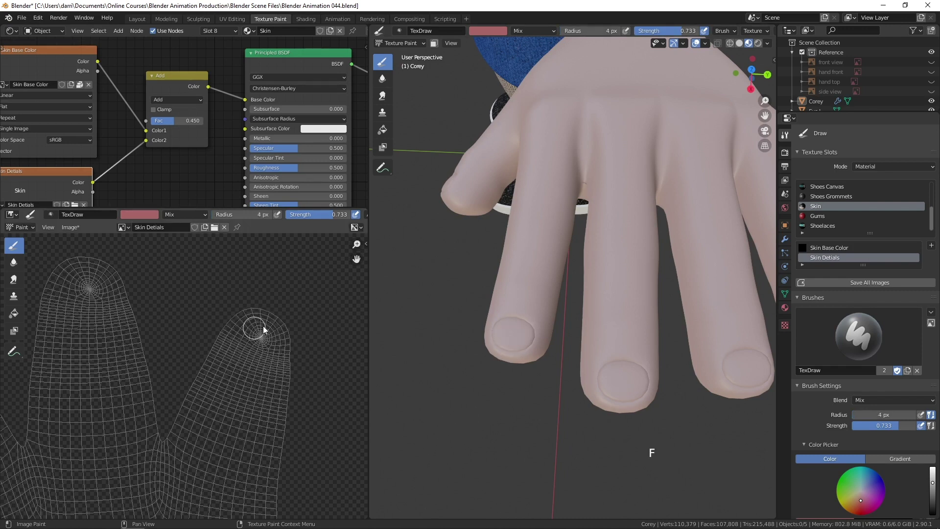
left_click(262, 339)
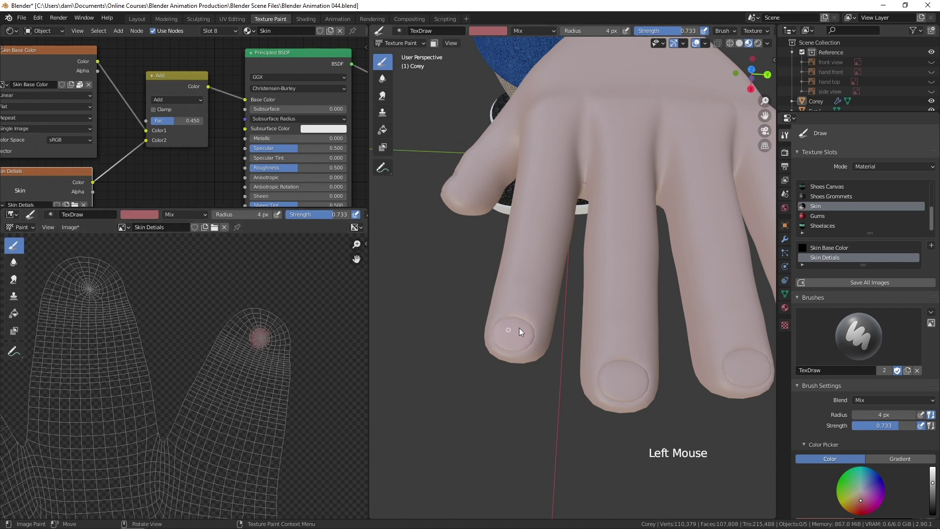
key("ctrl+z")
left_click(262, 336)
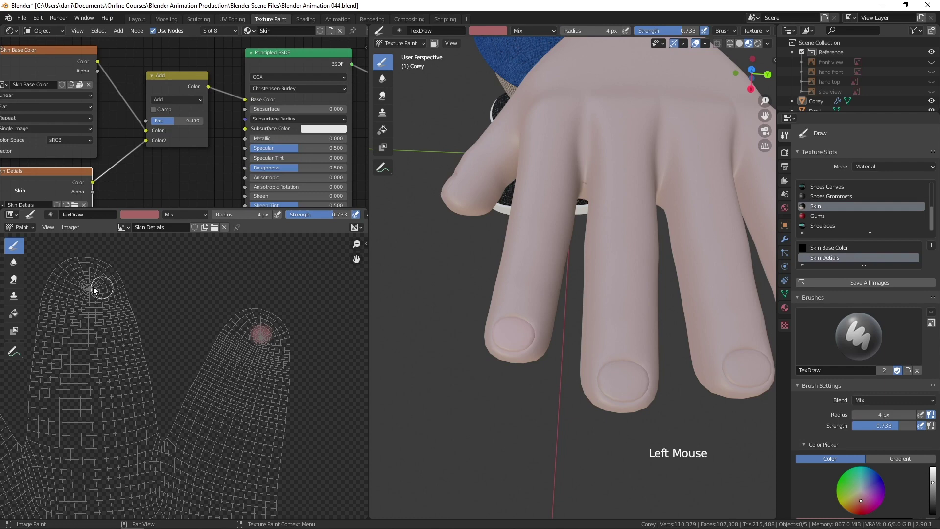
left_click(88, 290)
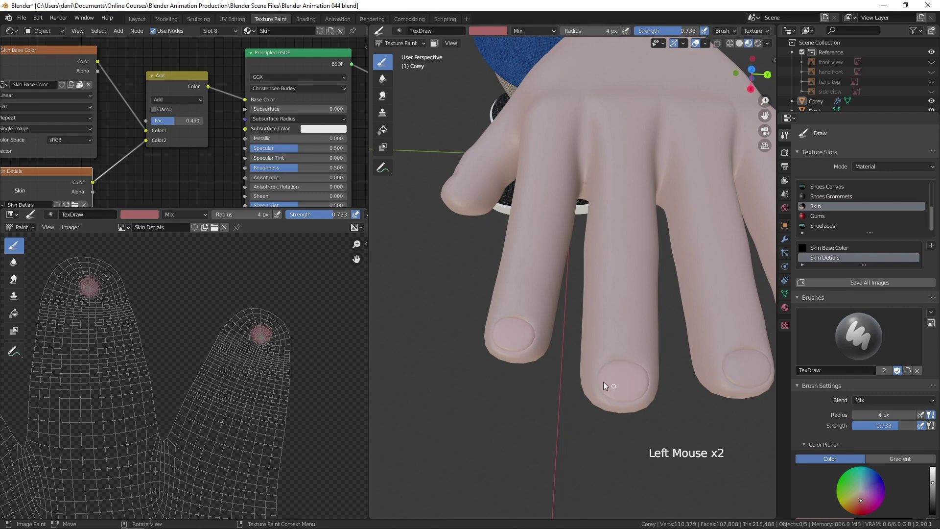
- Orbit to check the fingertips and paint a pink nail spot on another finger
middle_click(661, 381)
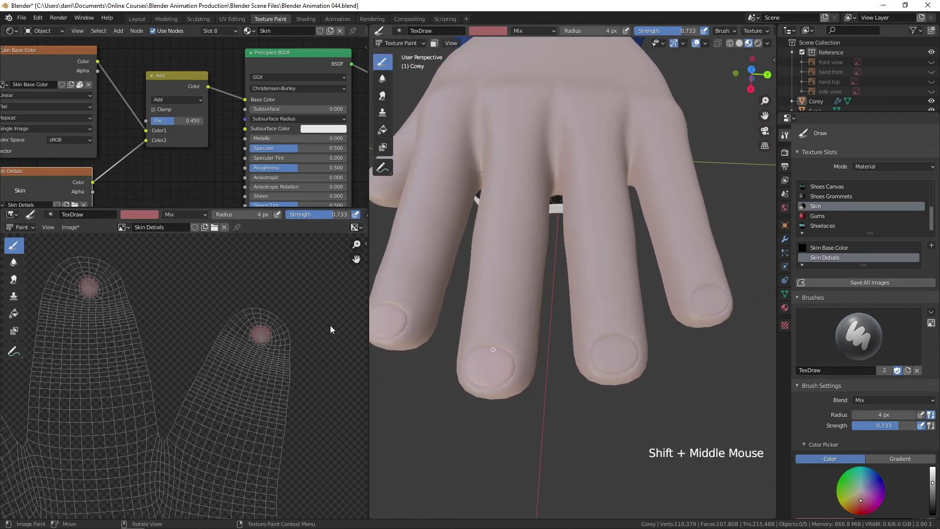
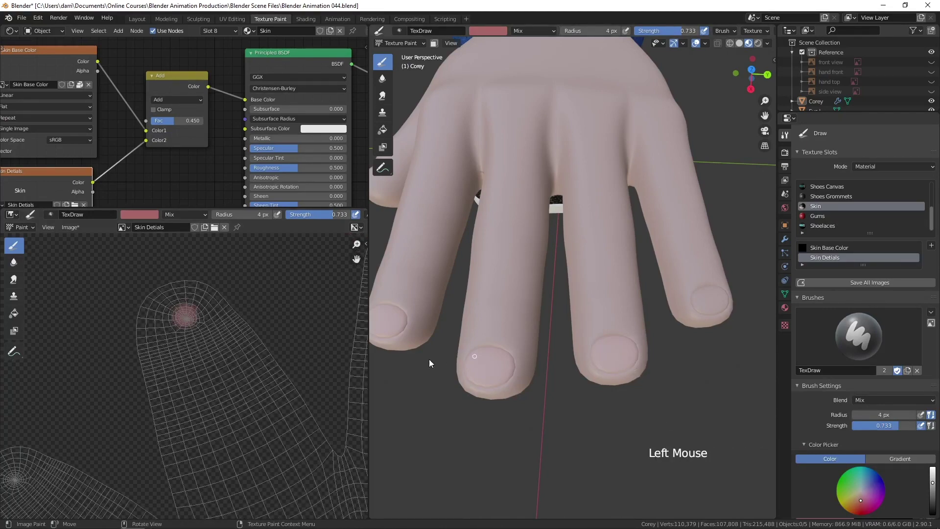
middle_click(139, 424)
left_click(138, 385)
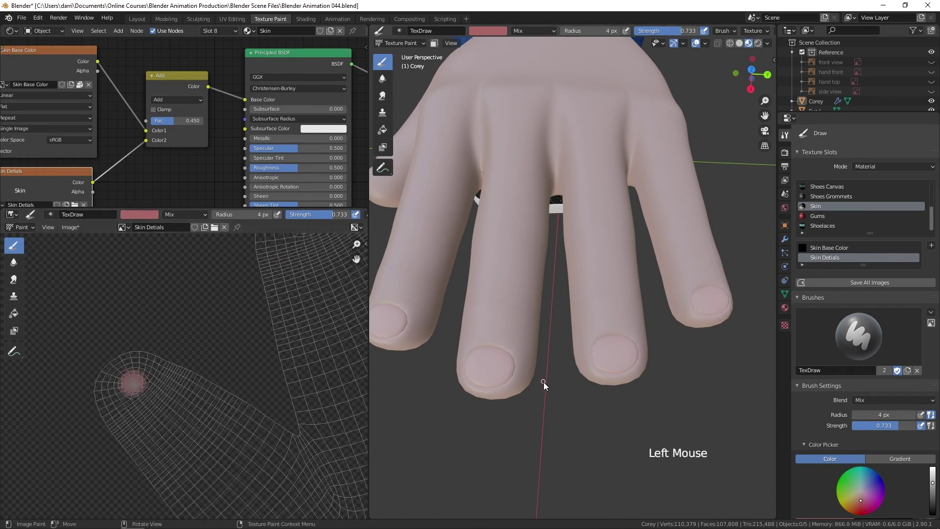
- Orbit to face the thumb tip and paint a pink nail spot on it
middle_click(500, 409)
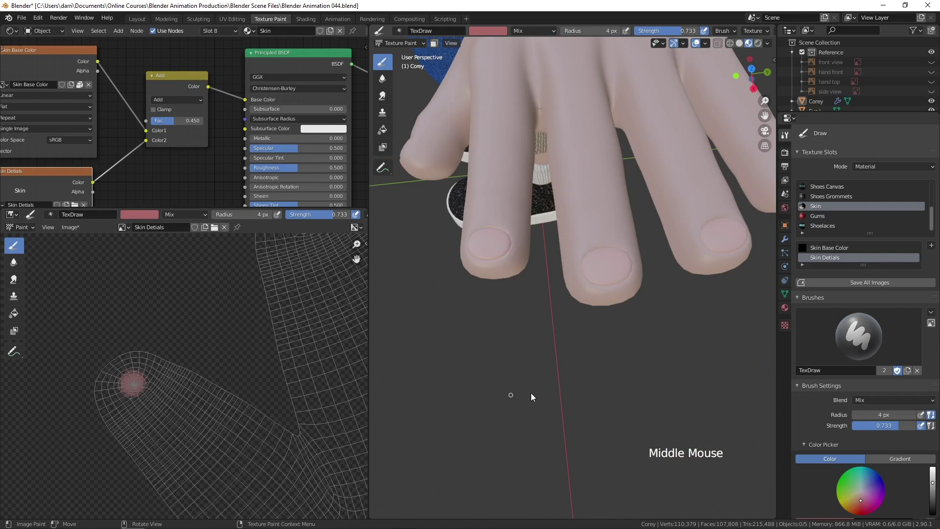
middle_click(535, 396)
middle_click(526, 381)
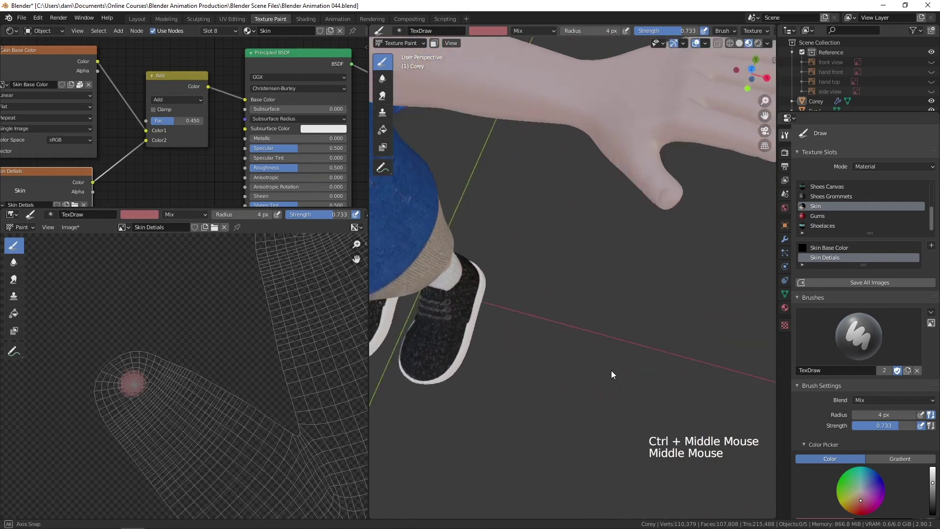
middle_click(626, 348)
middle_click(546, 359)
middle_click(494, 348)
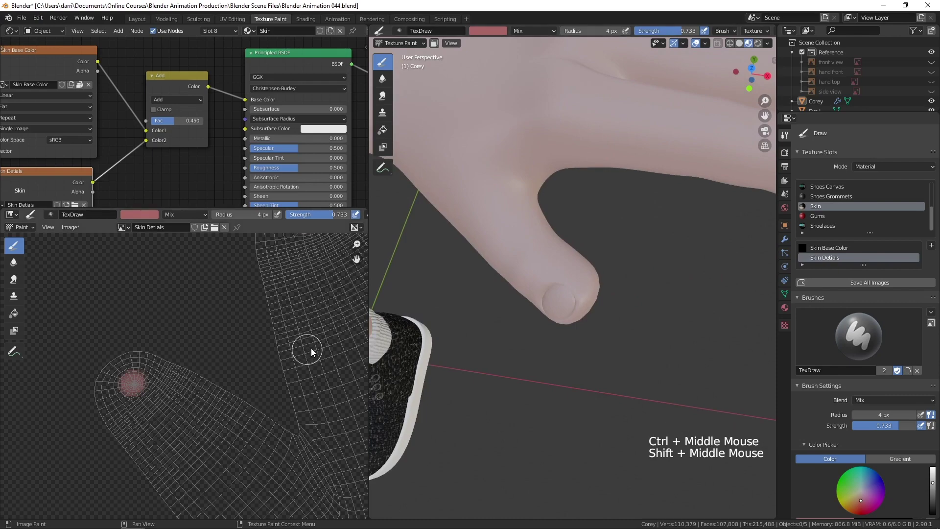
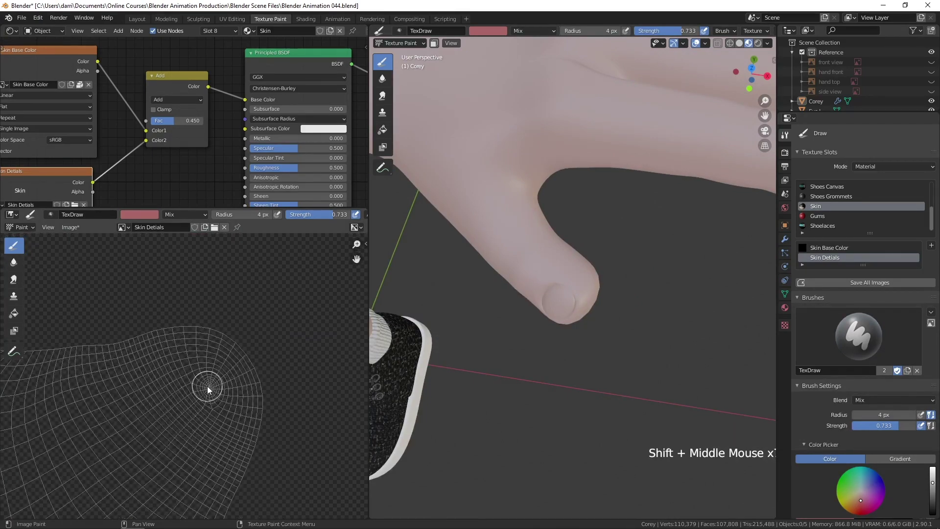
left_click(212, 392)
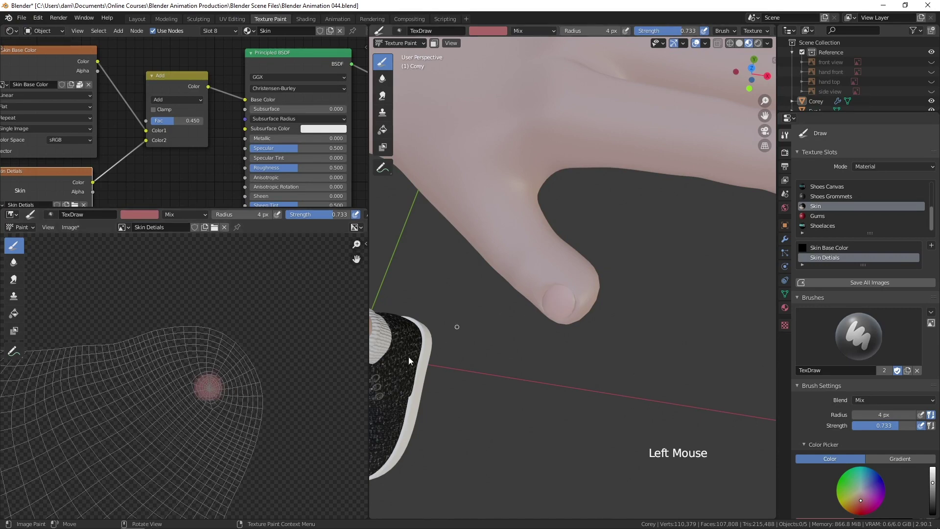
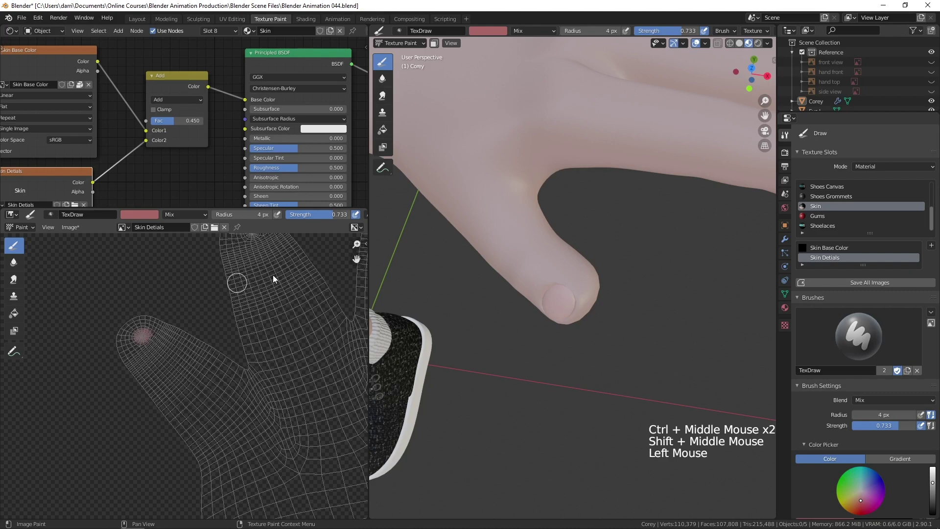
- Pan to another finger UV island and paint its pink nail spot
middle_click(253, 287)
left_click(234, 295)
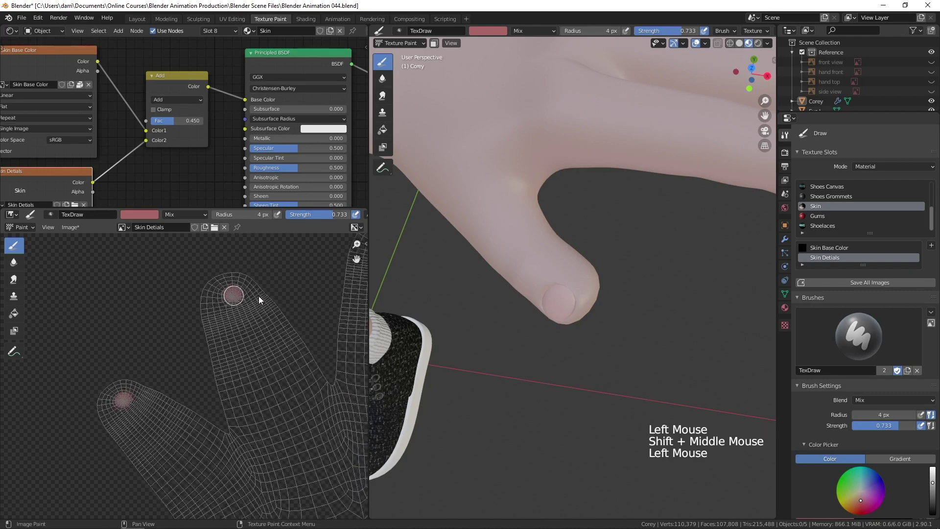
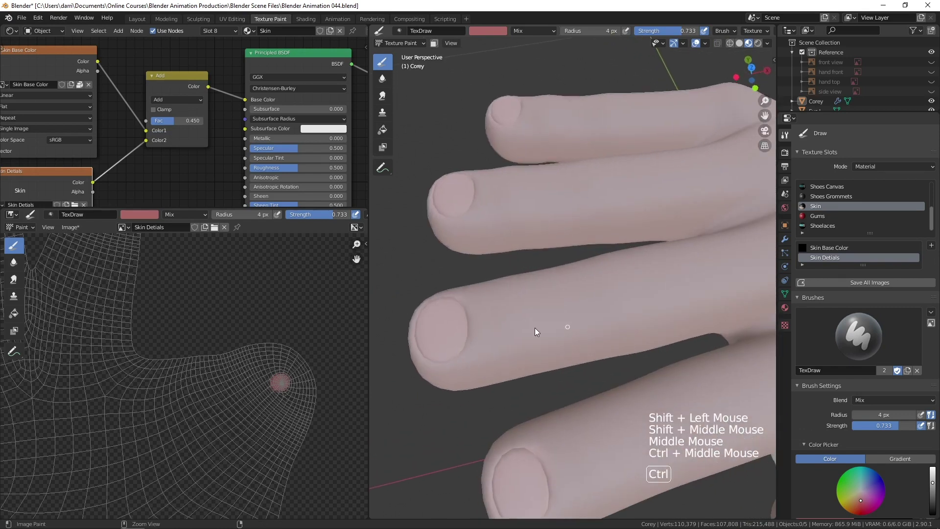
- Orbit around the painted nails, then pull back to view the whole character from the front
middle_click(509, 361)
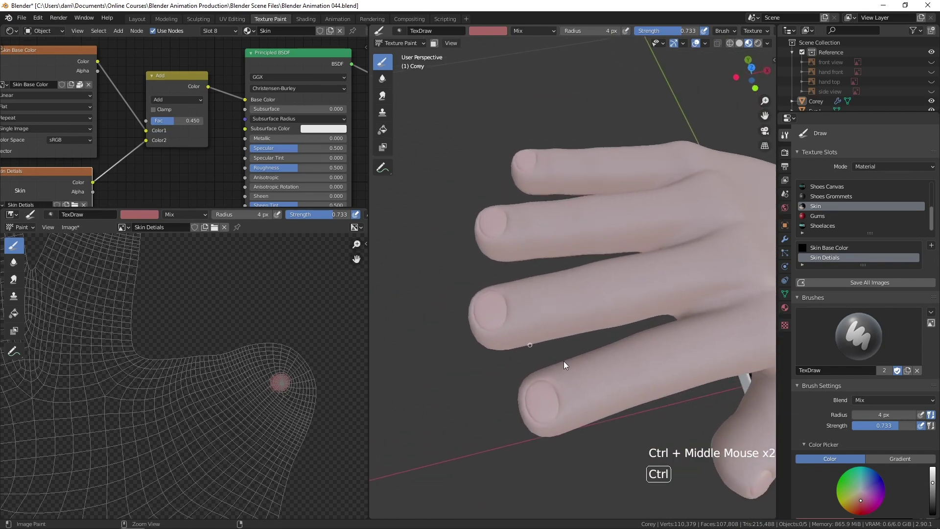
middle_click(549, 380)
middle_click(564, 397)
middle_click(599, 352)
middle_click(615, 348)
middle_click(609, 364)
middle_click(590, 365)
middle_click(608, 348)
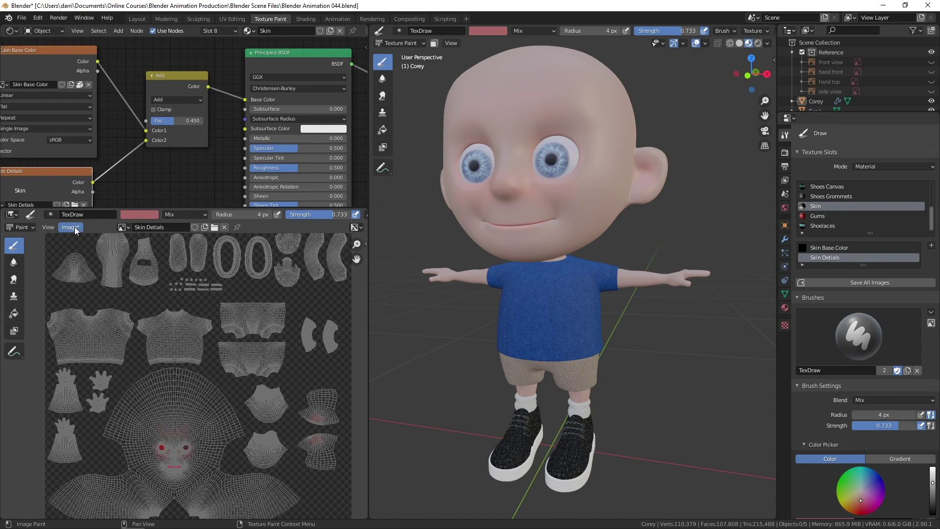
- Open the image options to save the Skin Details texture under a new name
left_click(79, 228)
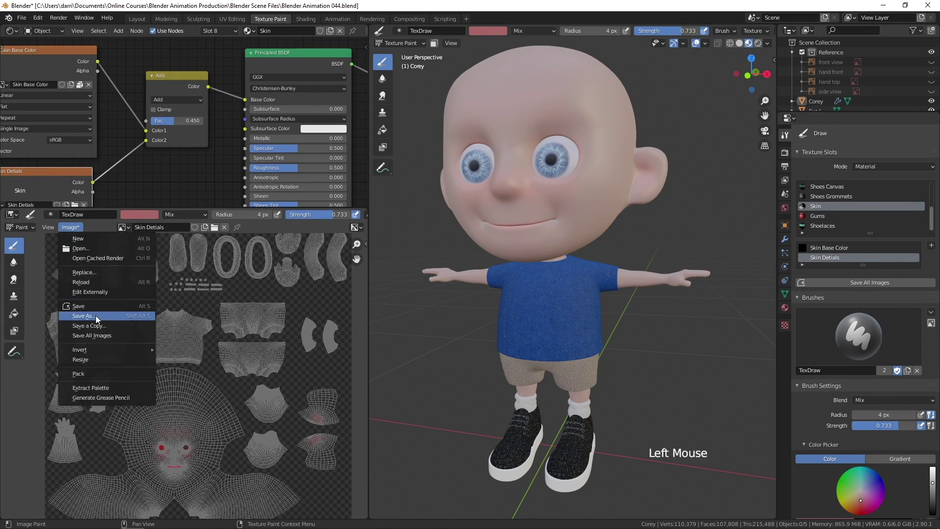
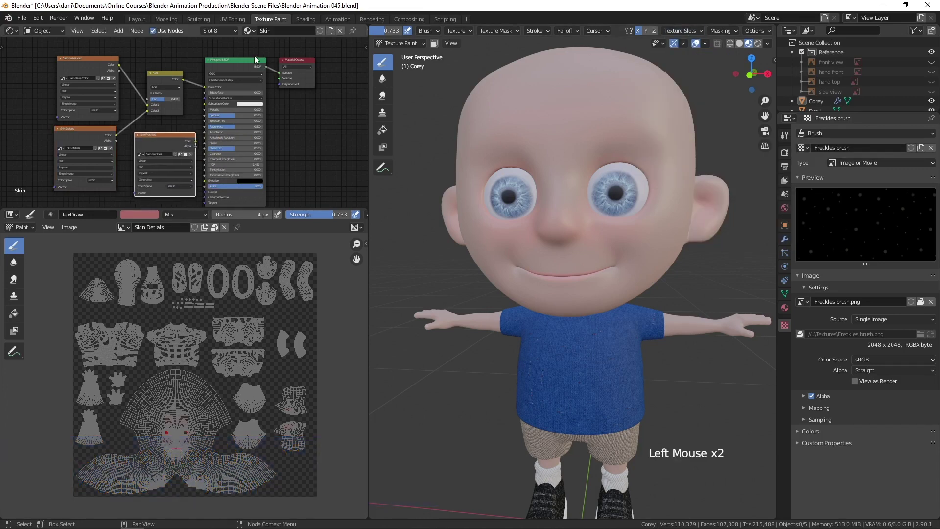
- Move the Principled BSDF and Material Output right to make room in the node tree
left_click(246, 48)
left_click(226, 61)
left_click(241, 62)
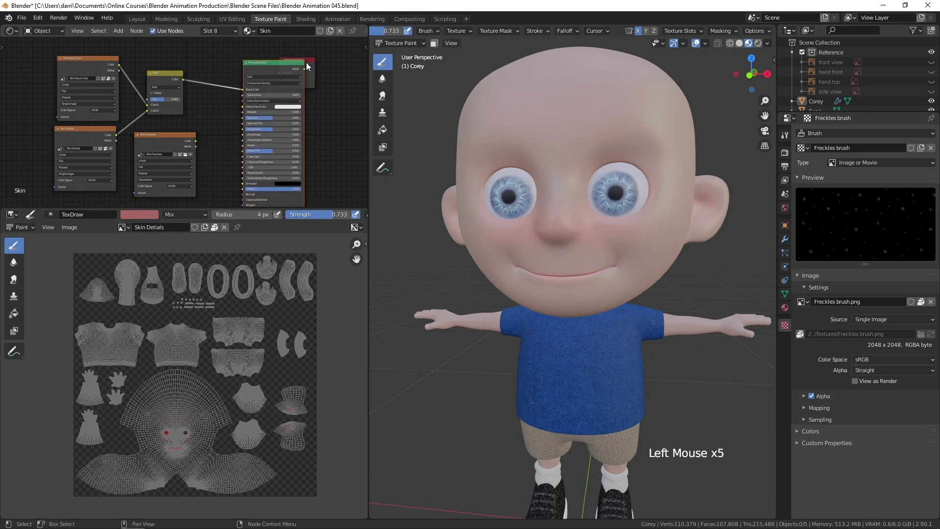
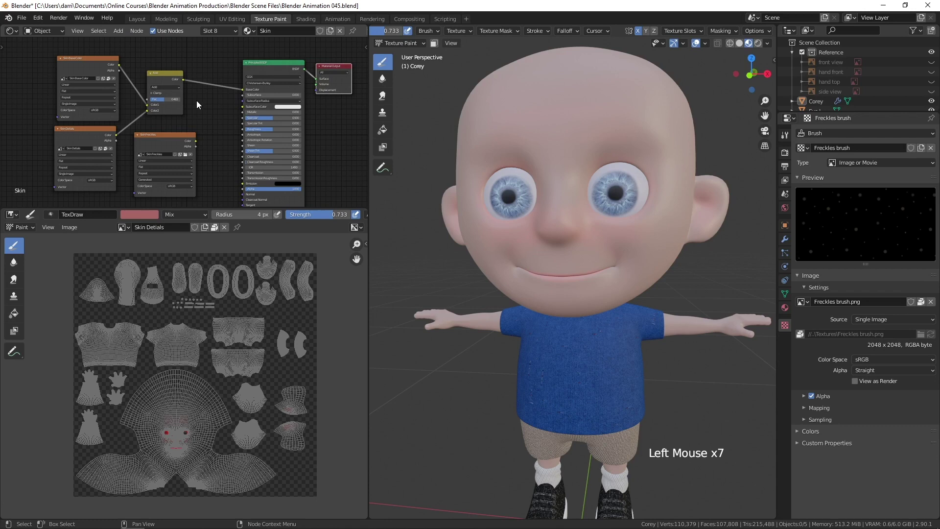
scroll("up", 3)
middle_click(213, 108)
left_click(332, 71)
left_click(266, 67)
left_click(255, 67)
scroll("up", 3)
middle_click(228, 93)
scroll("up", 3)
middle_click(231, 90)
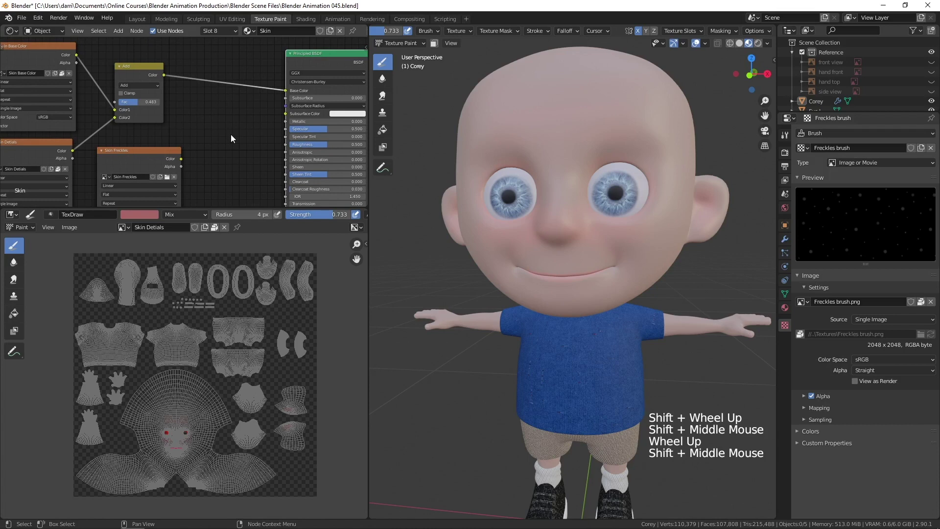
- Add a MixRGB node on the Base Color link set to Add, then open the image list
key("shift+a")
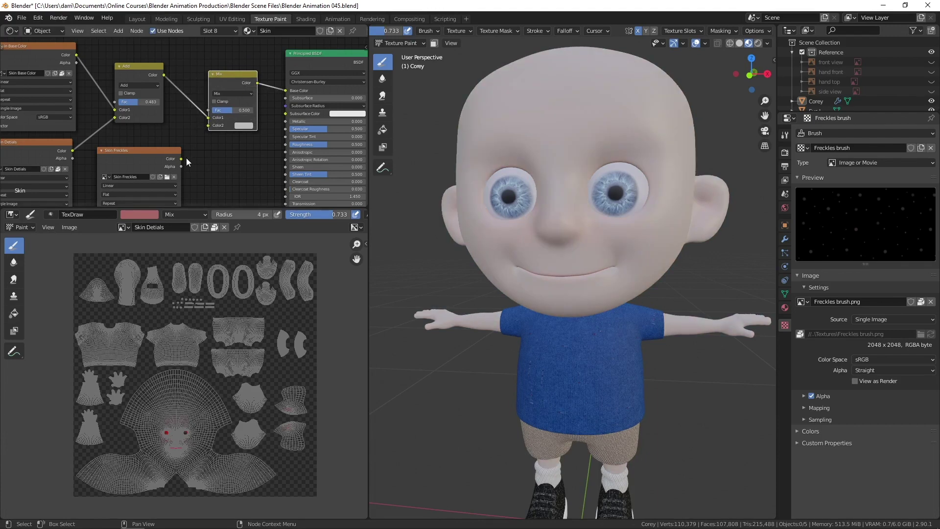
left_click(184, 160)
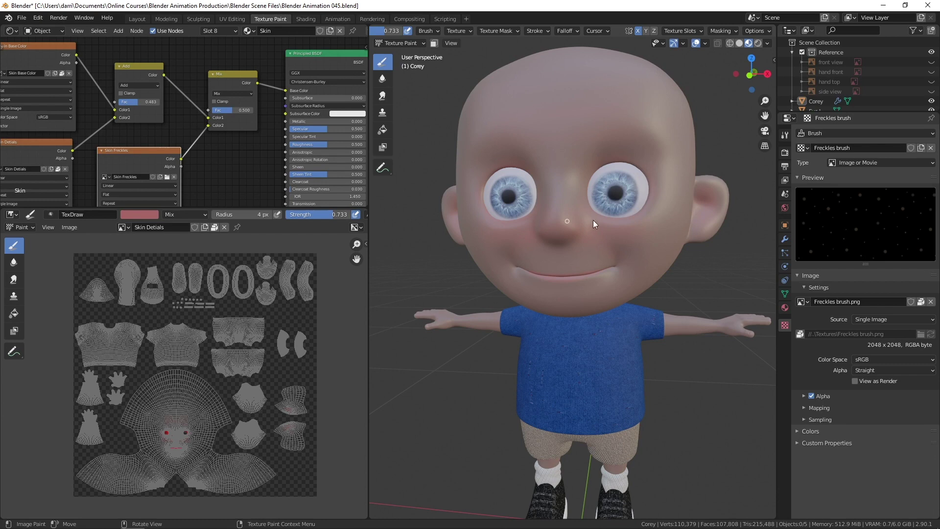
left_click(240, 97)
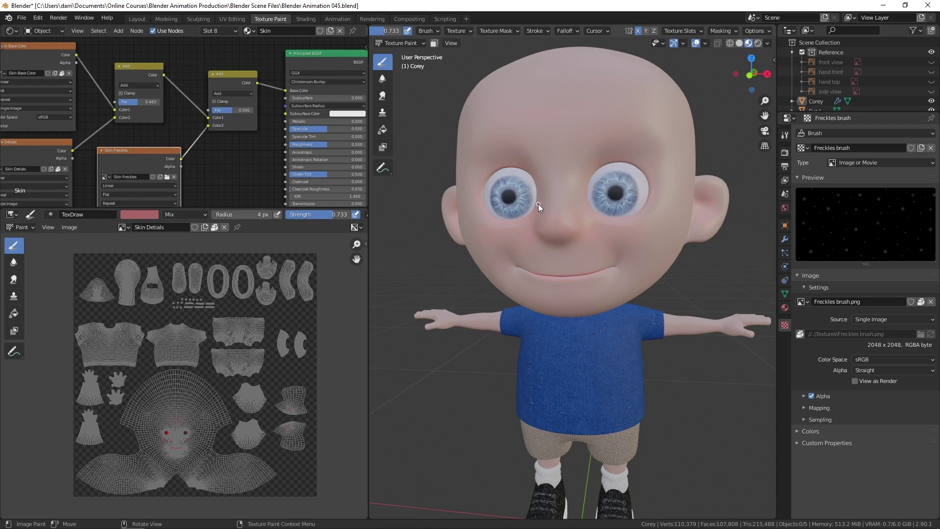
left_click(130, 231)
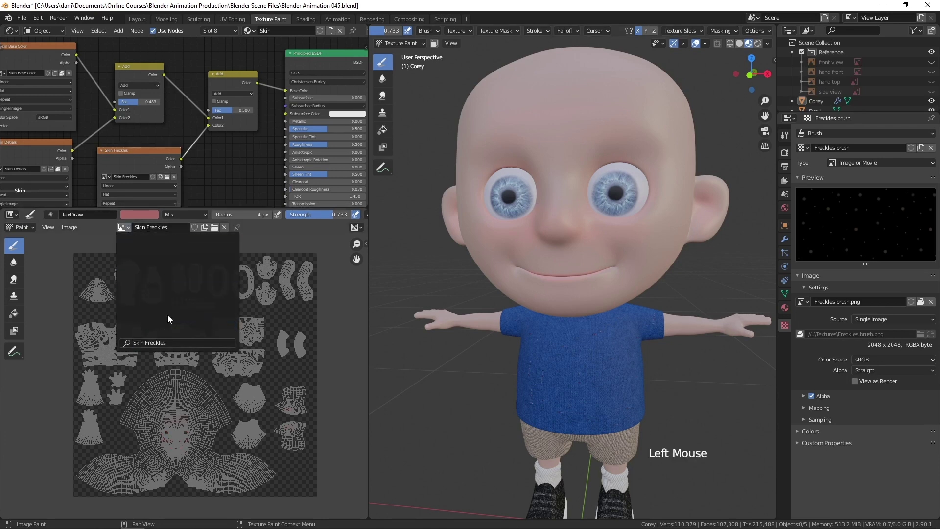
- Zoom onto the face of the Skin Freckles image and set the second node's blend to Mix
scroll("up", 3)
middle_click(188, 420)
scroll("up", 3)
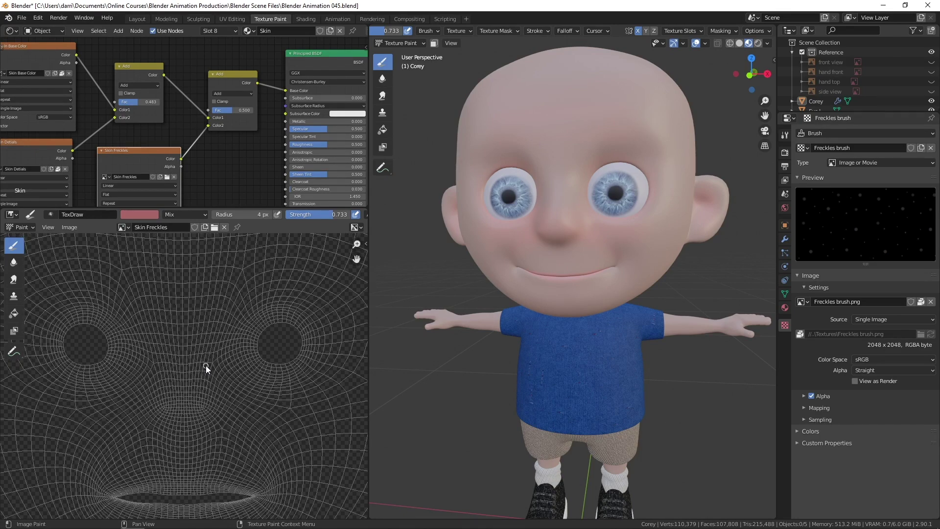
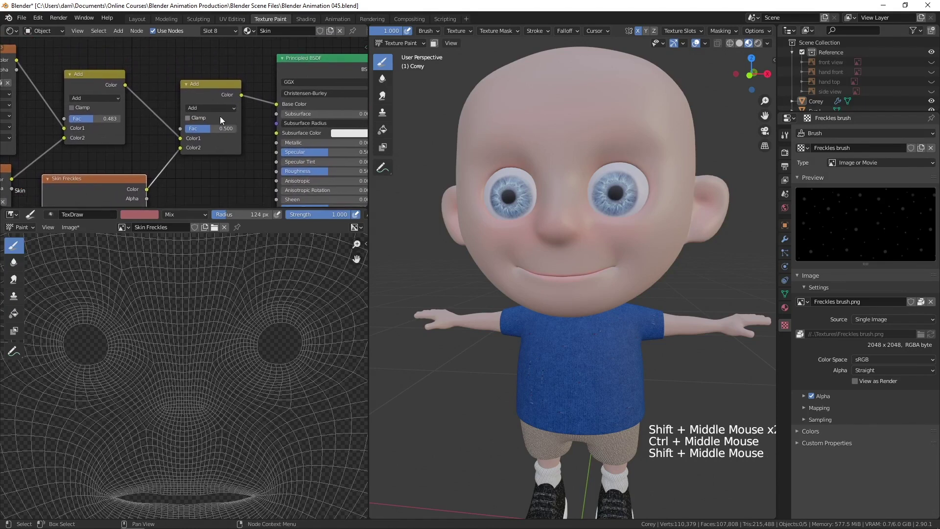
left_click(223, 108)
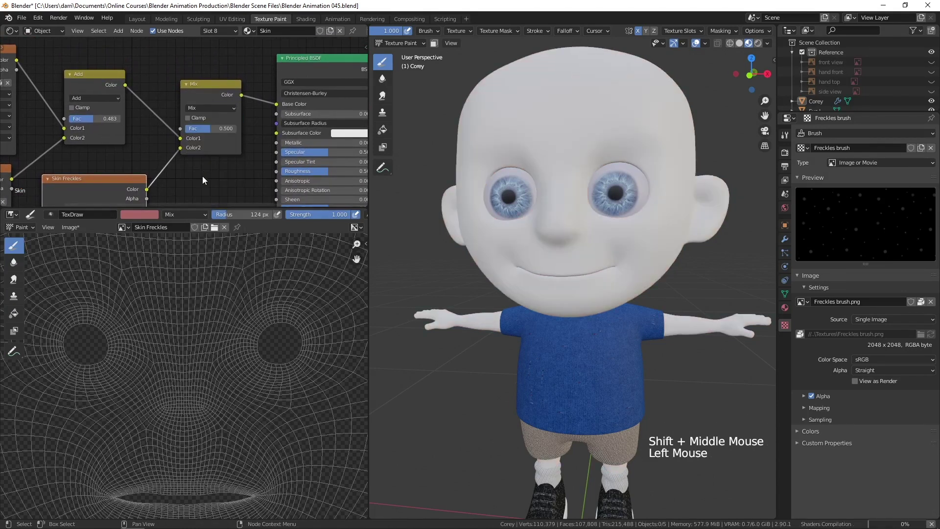
- Zoom in on Corey's face and shrink the freckles brush to 47 px
left_click(150, 199)
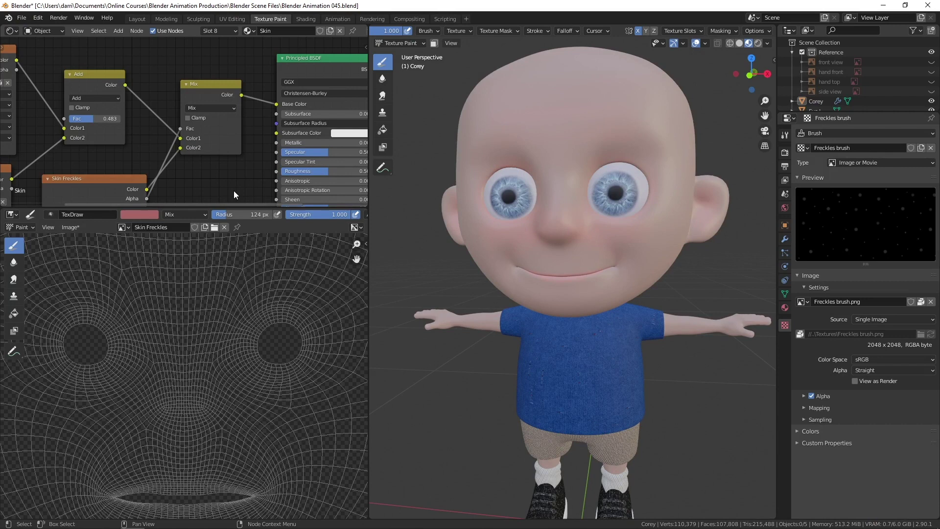
key("ctrl+z")
middle_click(592, 199)
middle_click(562, 203)
middle_click(571, 234)
middle_click(608, 223)
key("f")
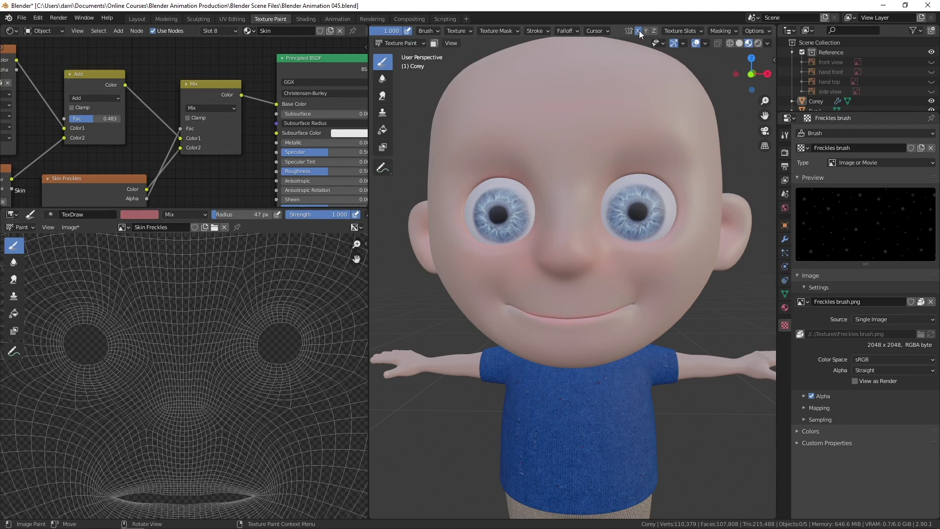
- Paint a trial freckle stroke on the nose and undo it
left_click(642, 32)
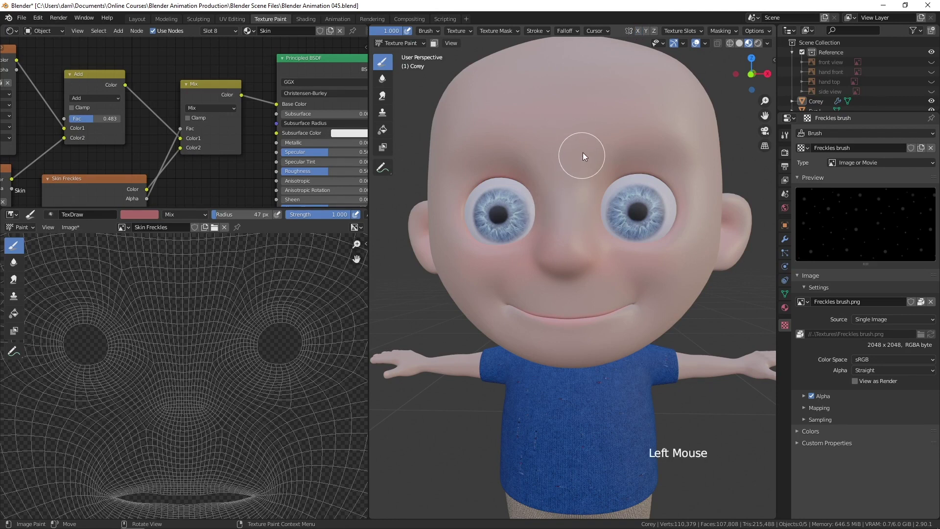
left_click(578, 164)
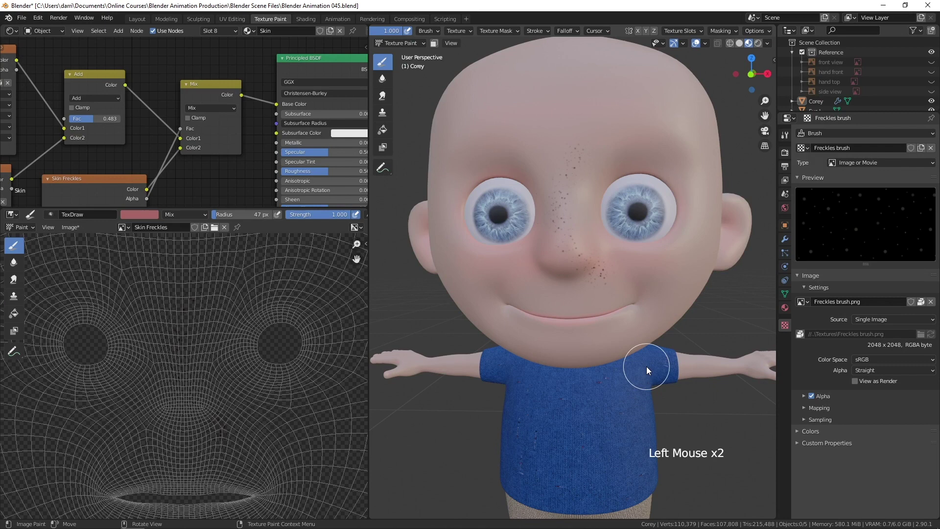
key("ctrl+z")
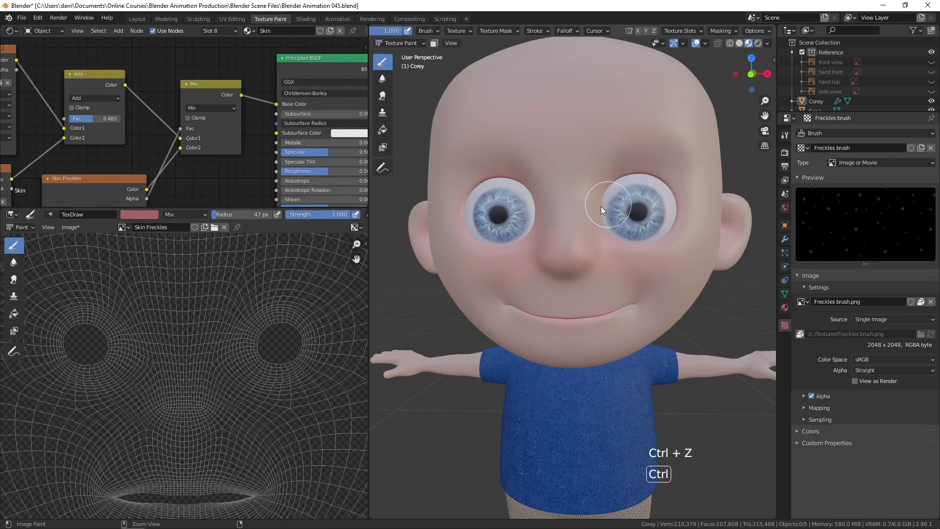
middle_click(589, 226)
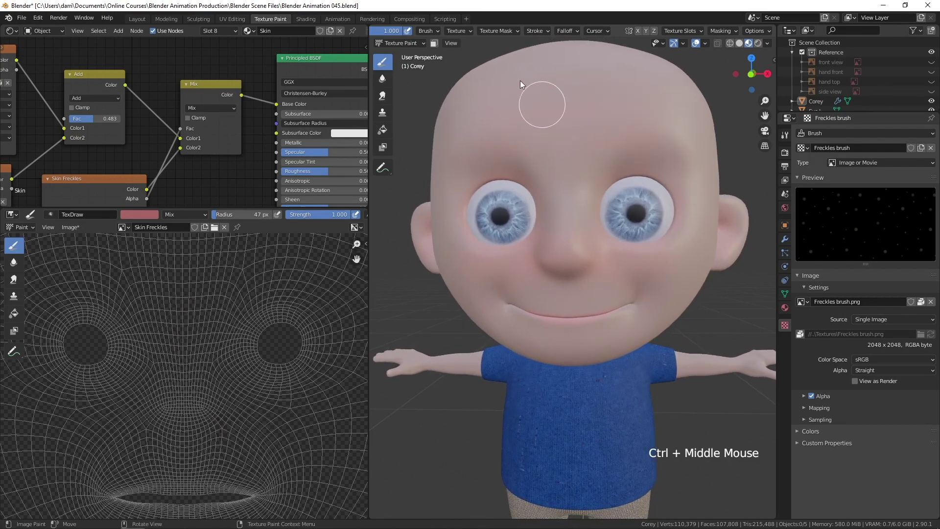
- With the freckle brush at 0.481 strength and 67 px radius, dab freckles onto Corey's cheeks and under the eye
middle_click(472, 37)
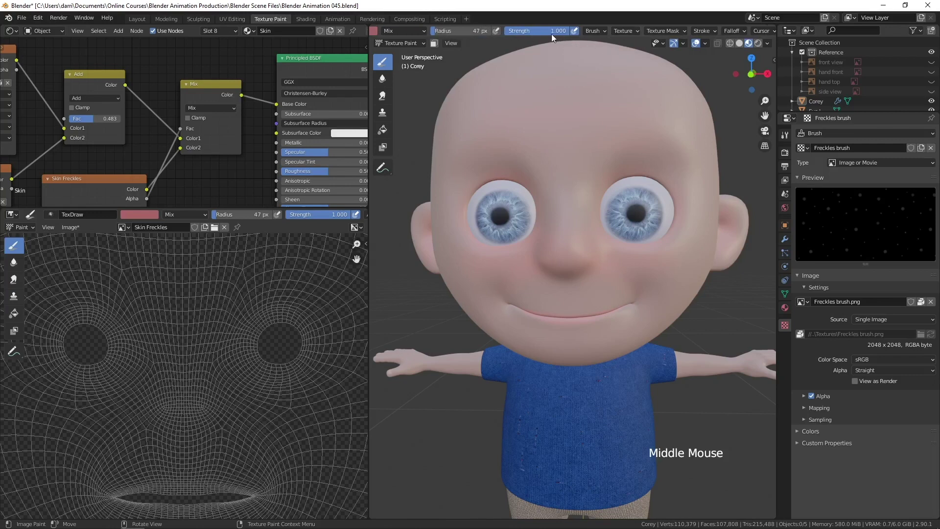
left_click(565, 36)
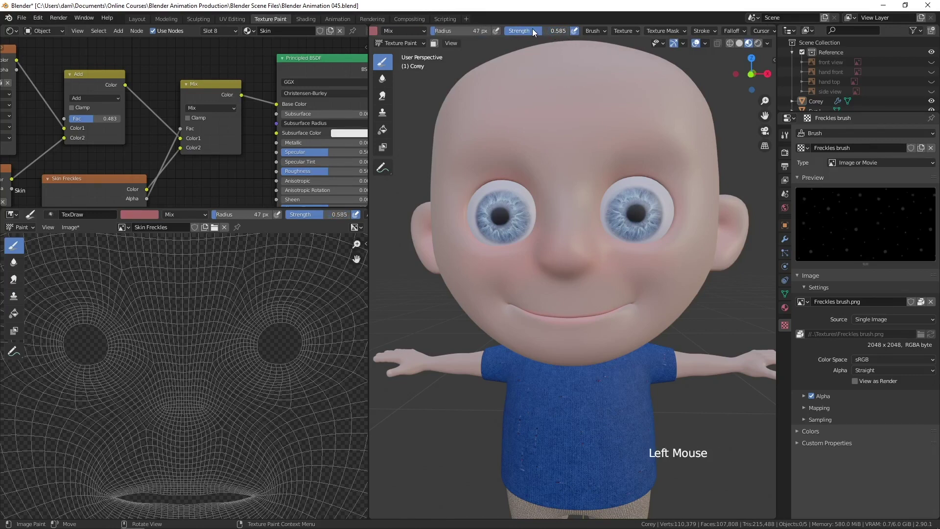
middle_click(576, 234)
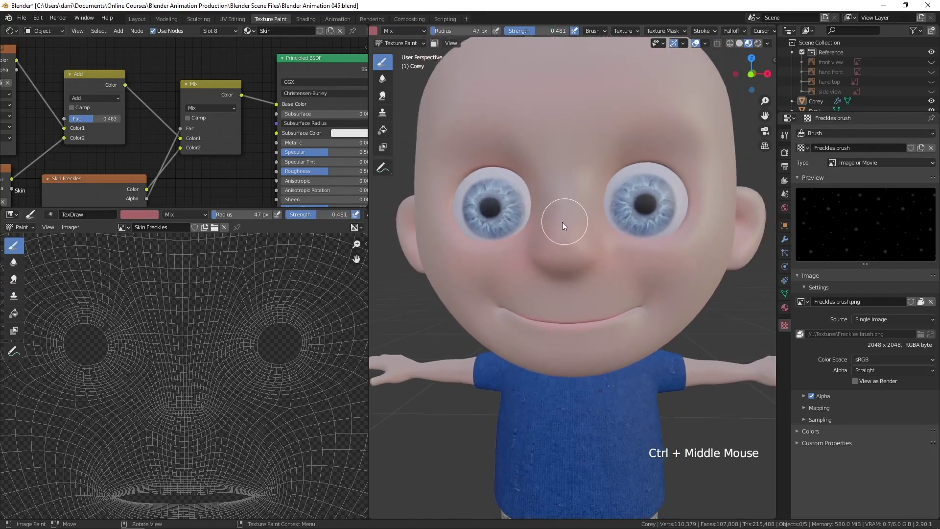
key("f")
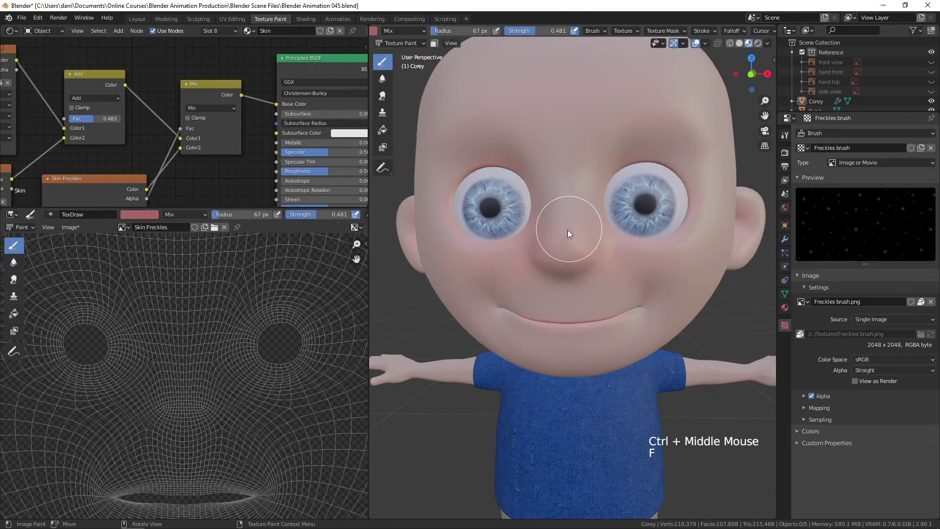
middle_click(570, 237)
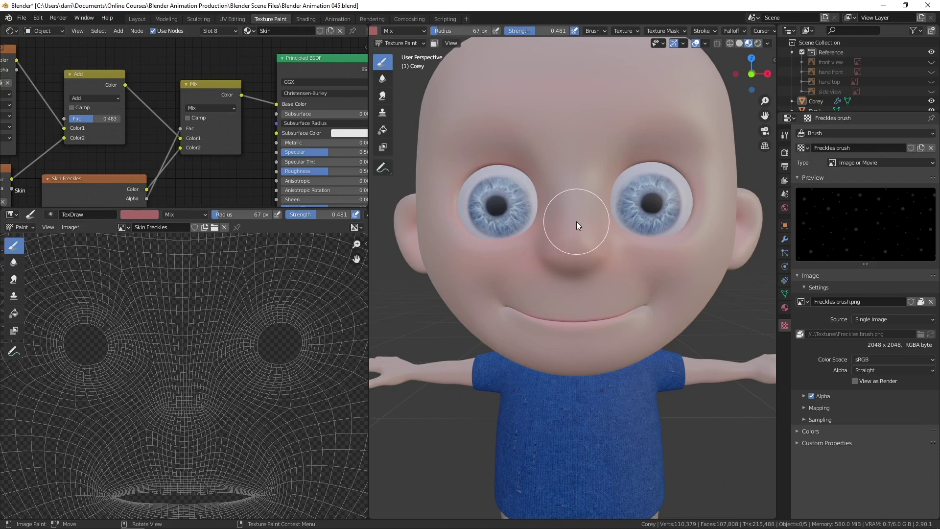
left_click(585, 225)
left_click(585, 226)
left_click(567, 223)
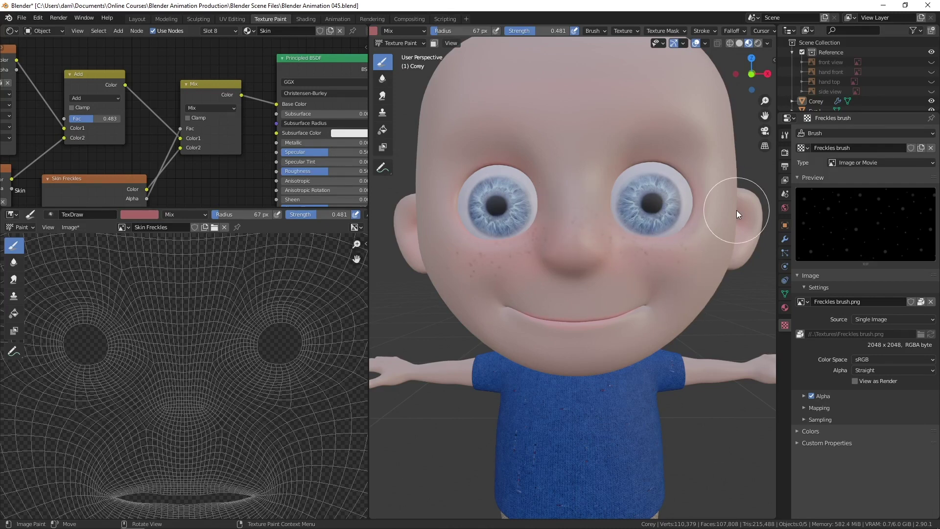
left_click(575, 201)
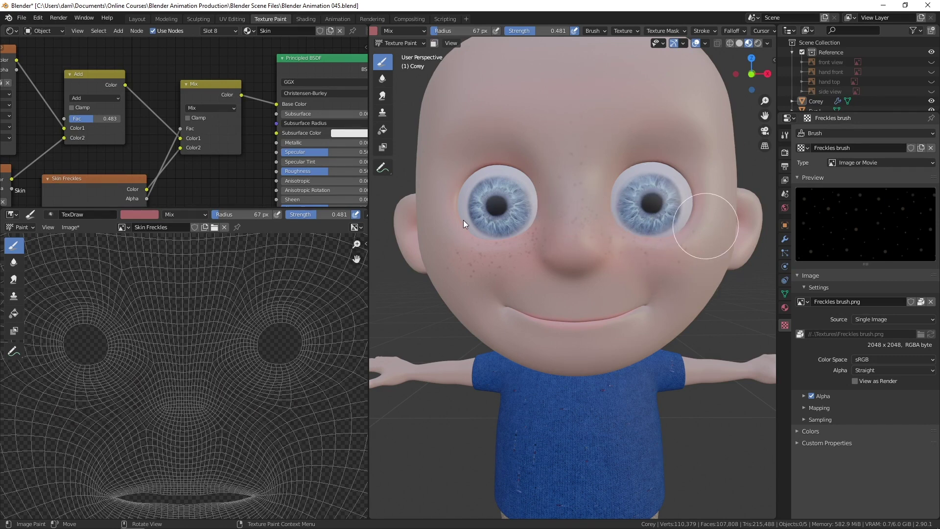
- Dab freckles across Corey's forehead, face and cheeks, then orbit around the head to inspect them
middle_click(598, 190)
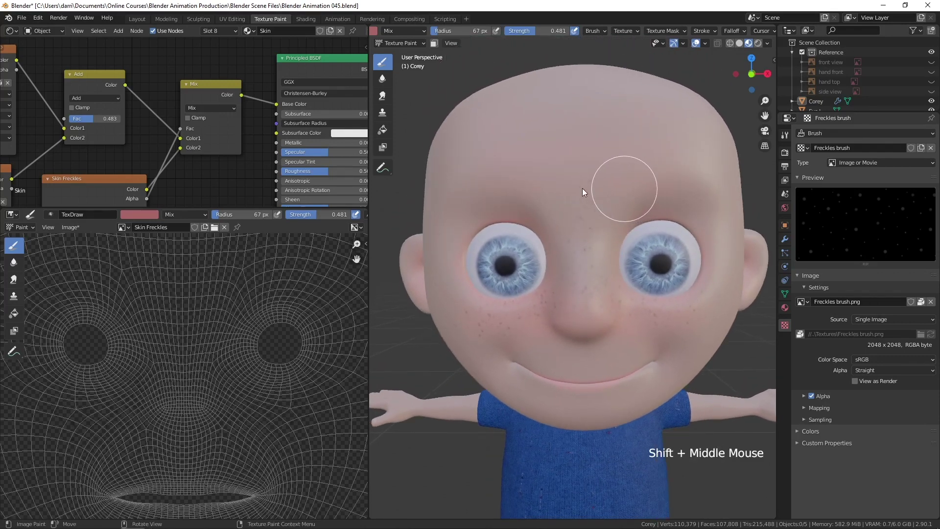
left_click(493, 183)
left_click(514, 143)
left_click(557, 149)
left_click(546, 164)
left_click(569, 200)
left_click(629, 195)
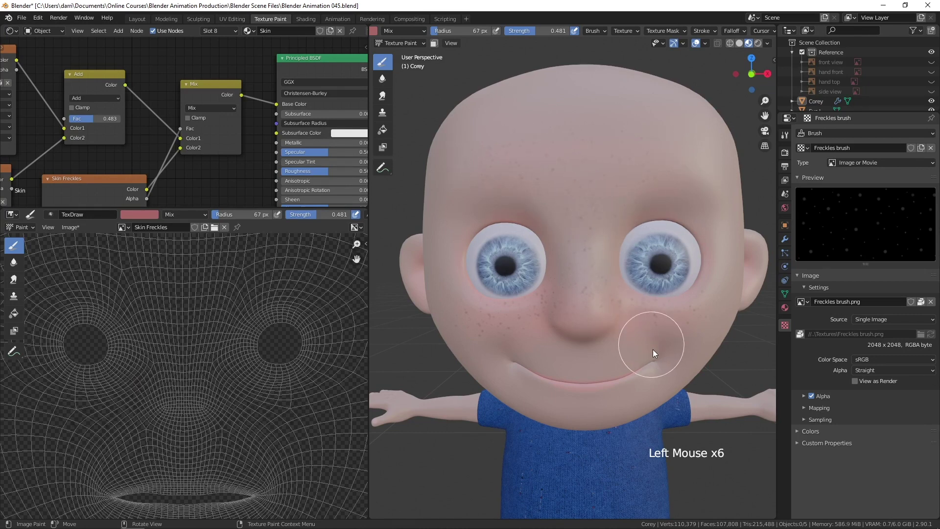
middle_click(666, 361)
middle_click(657, 338)
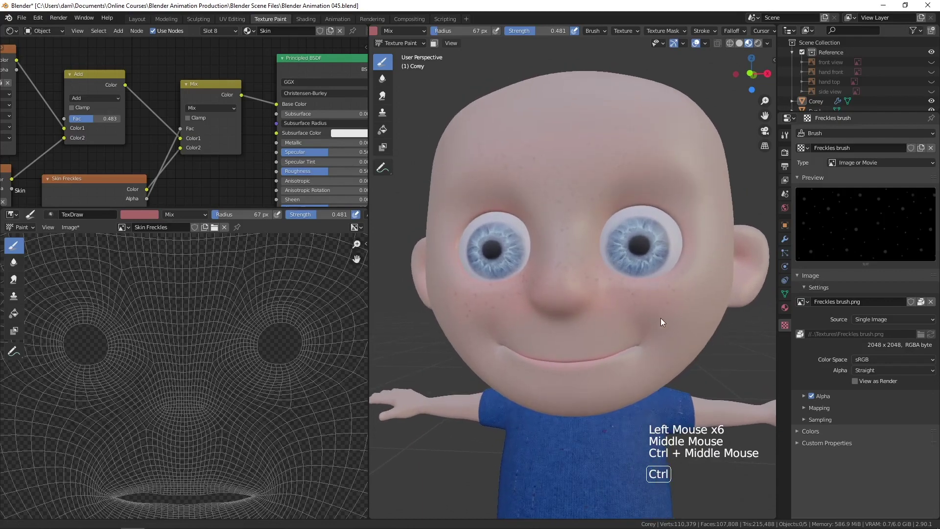
middle_click(682, 307)
middle_click(688, 328)
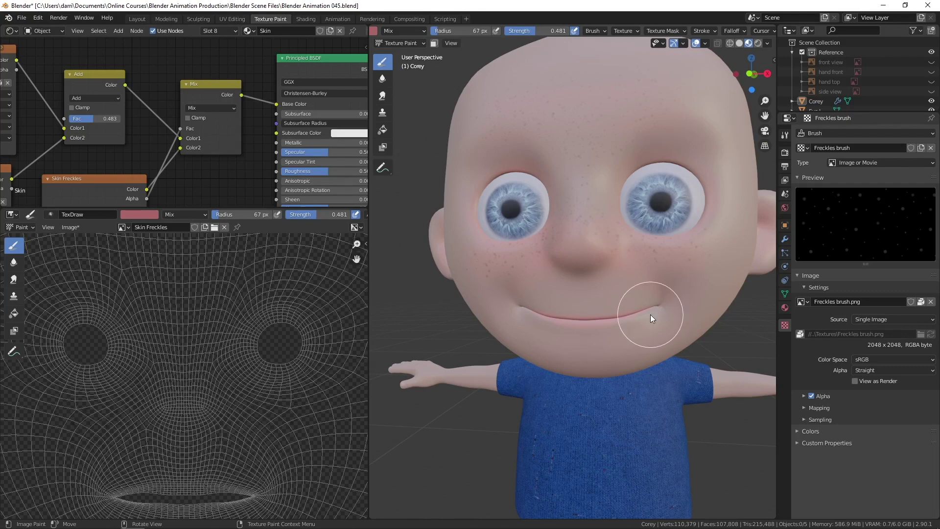
middle_click(647, 301)
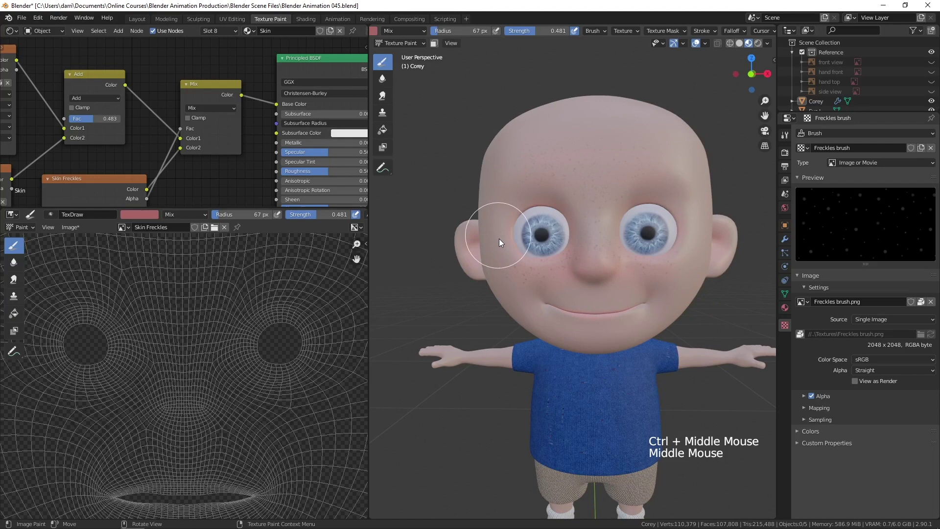
- Erase stray freckles around Corey's eyes and forehead with Erase Alpha, then set the brush back to Mix blending
left_click(191, 216)
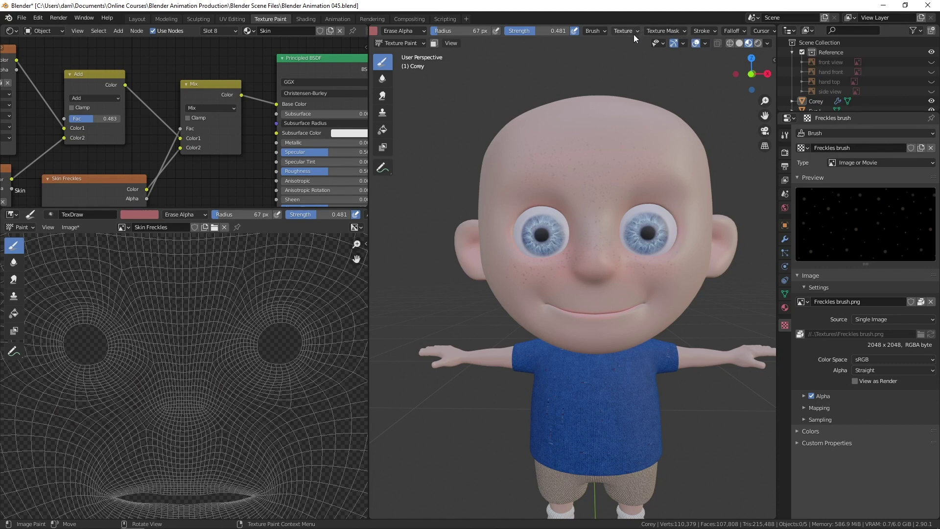
left_click(641, 34)
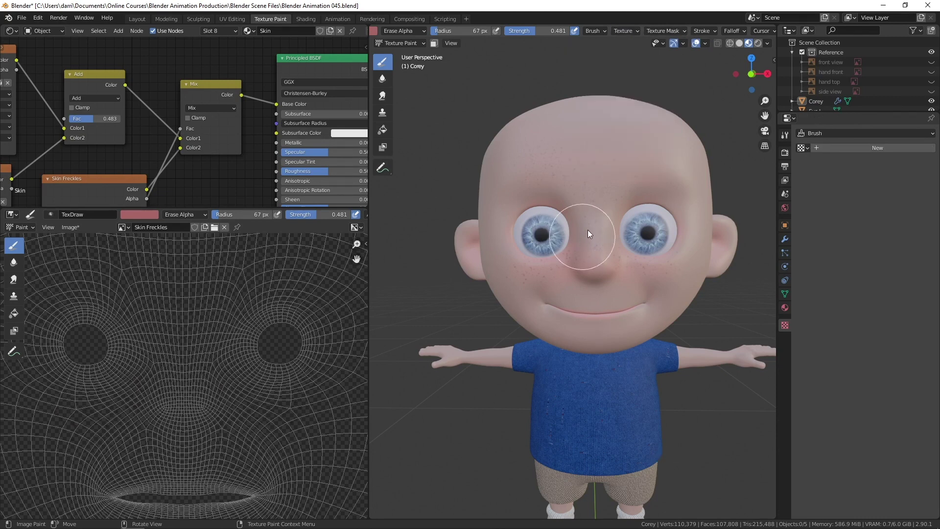
middle_click(617, 219)
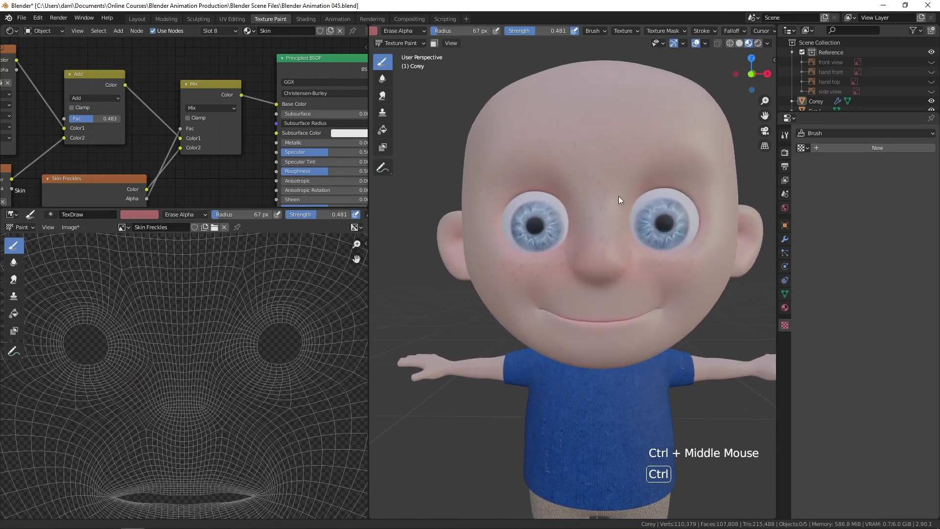
left_click(683, 143)
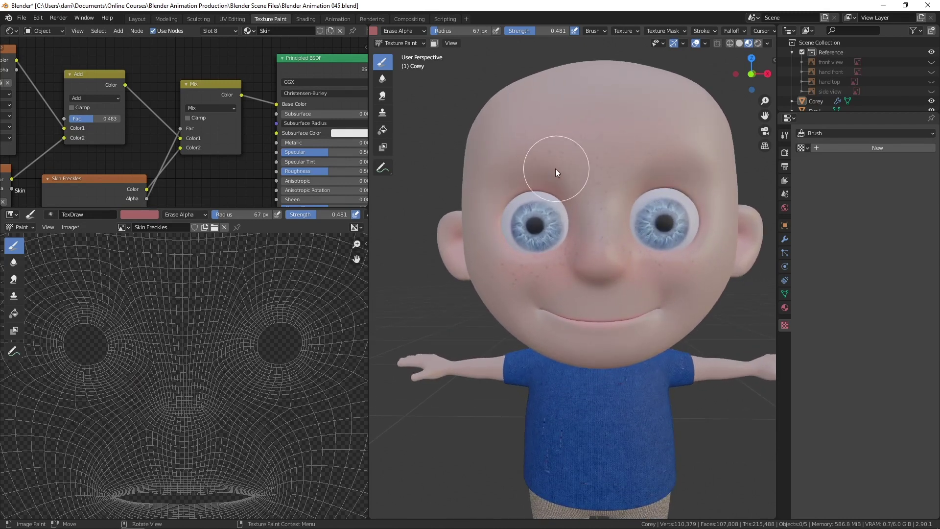
left_click(575, 155)
left_click(598, 144)
left_click(613, 104)
left_click(635, 110)
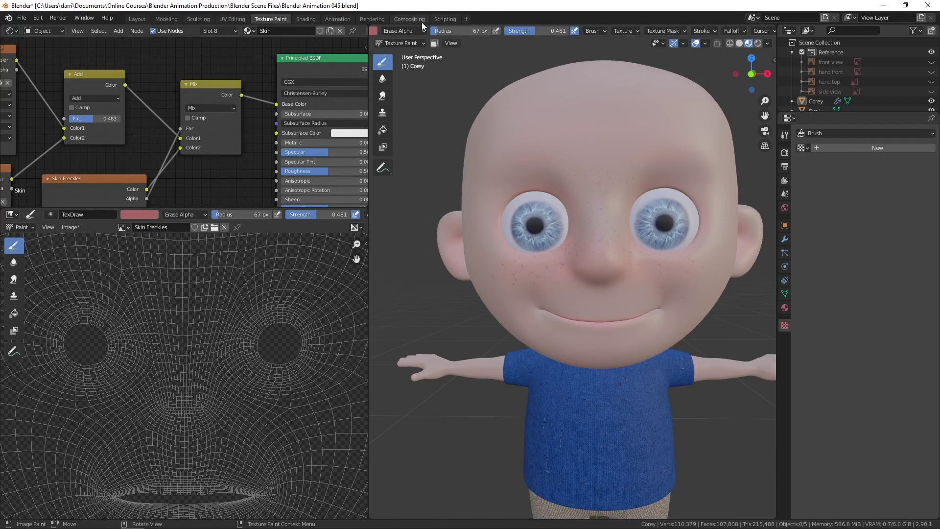
left_click(424, 30)
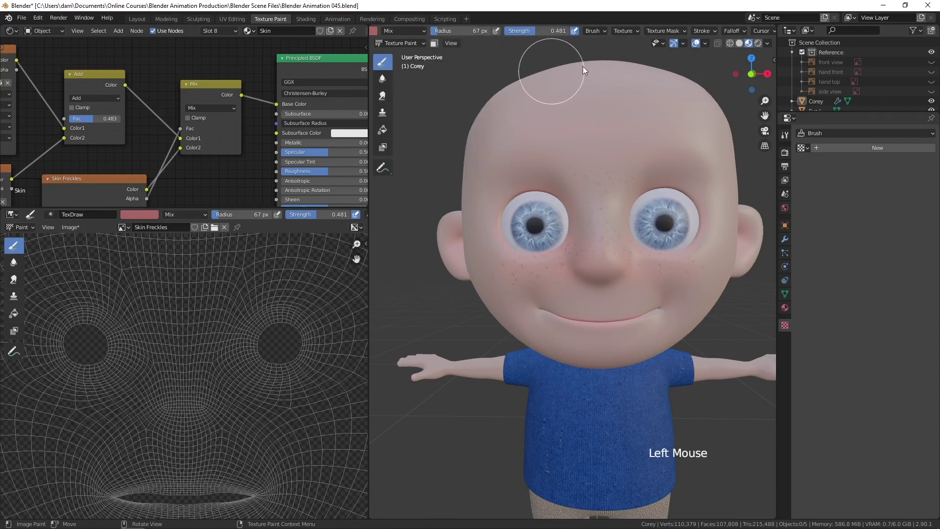
- Put the Freckles texture back on the brush and dab a few more freckles onto Corey's face and cheek
left_click(638, 33)
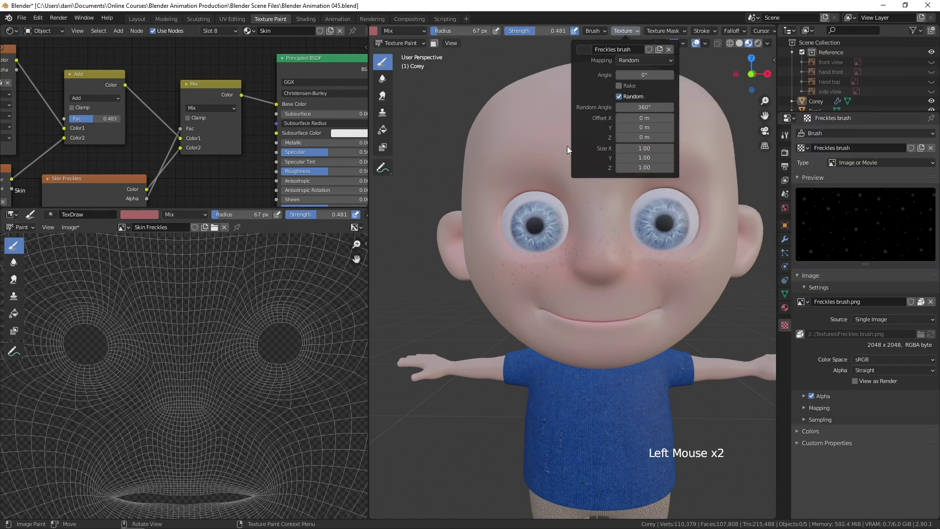
left_click(535, 156)
left_click(640, 132)
left_click(683, 297)
left_click(581, 177)
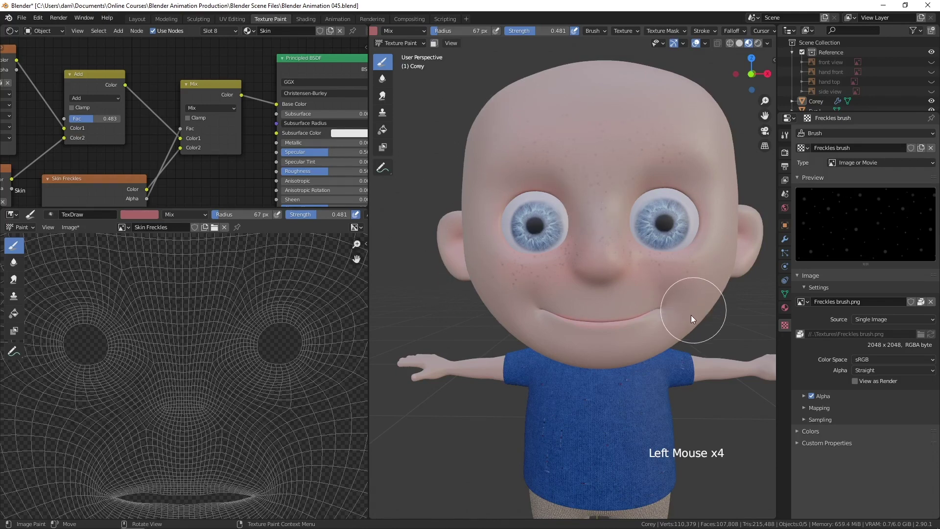
- Orbit and zoom in to centre the view closely on Corey's eyes and nose
middle_click(701, 404)
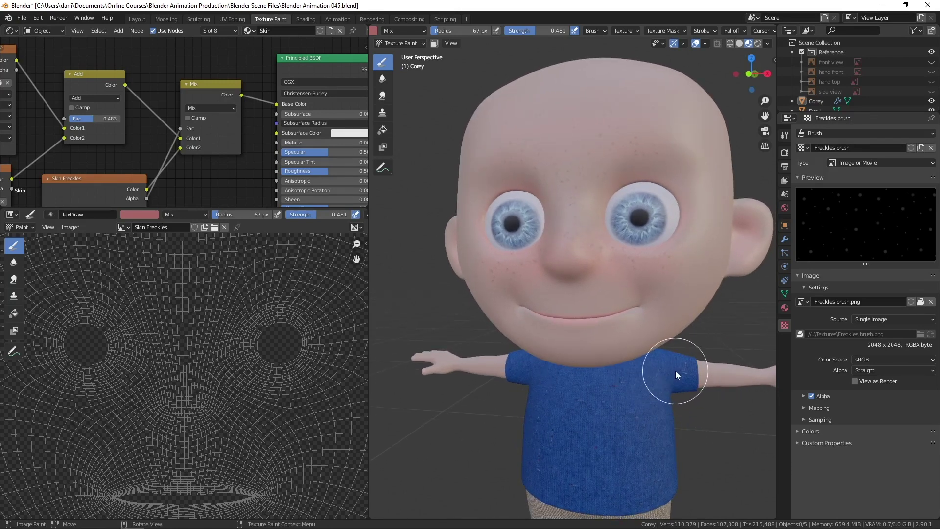
middle_click(636, 348)
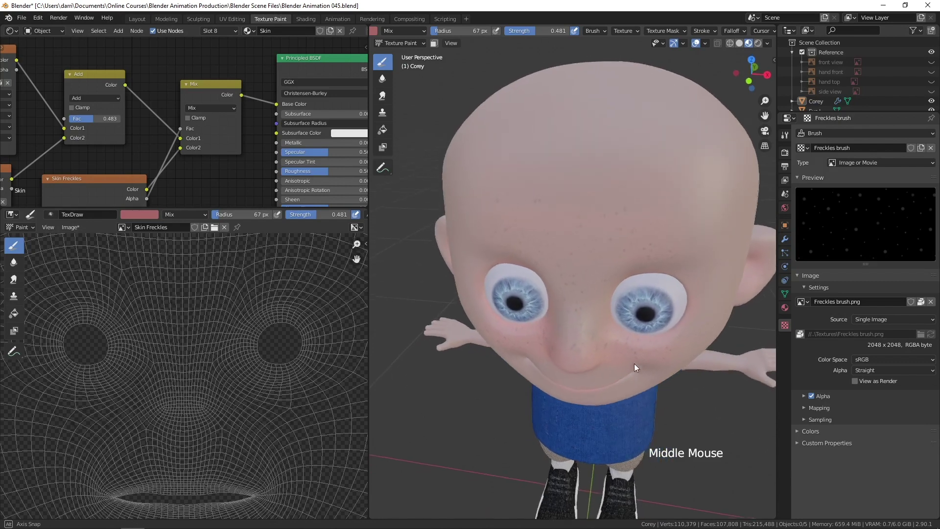
middle_click(670, 371)
middle_click(708, 345)
middle_click(675, 331)
middle_click(673, 341)
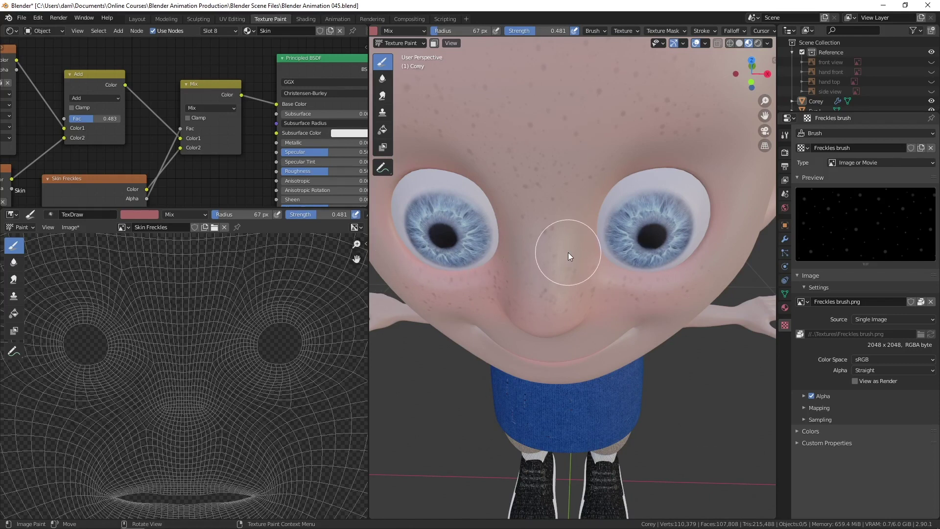
- Set the brush to Erase Alpha without the freckle texture, shrink it to 40 px and raise its strength
left_click(404, 32)
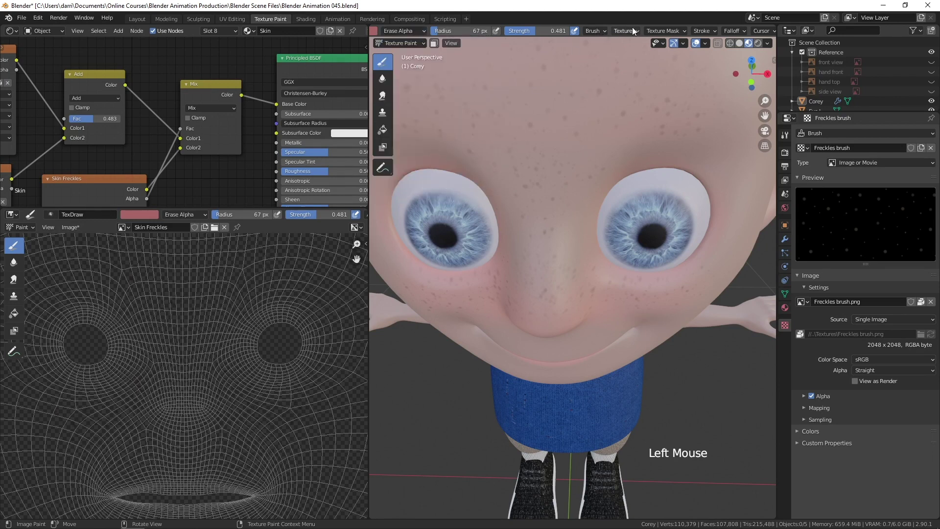
left_click(633, 33)
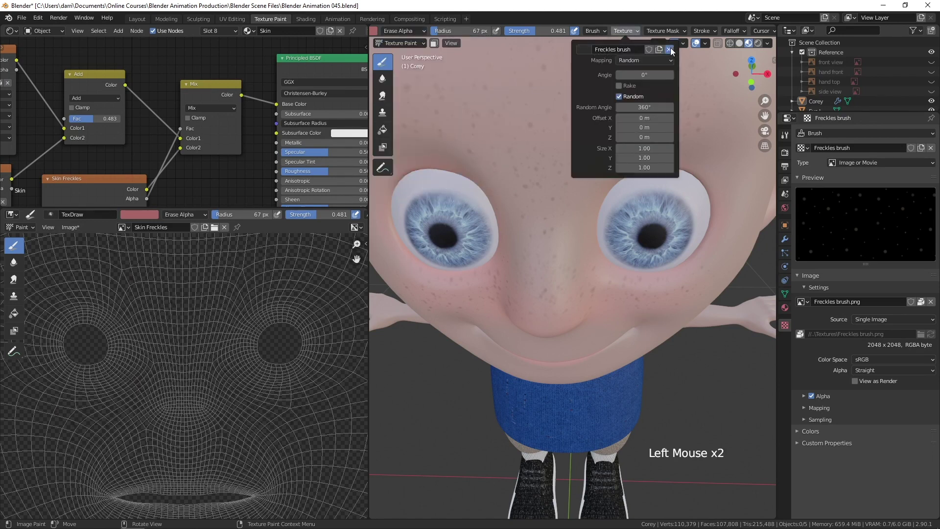
key("f")
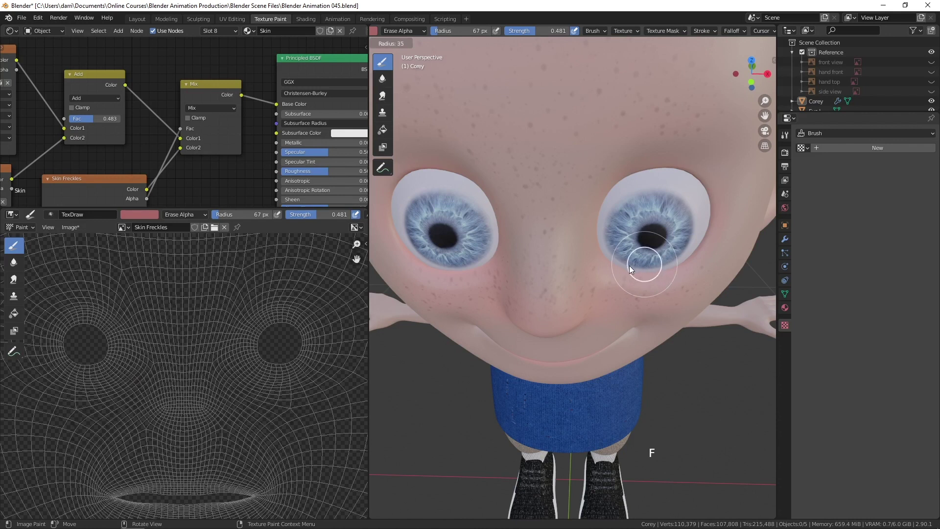
left_click(538, 31)
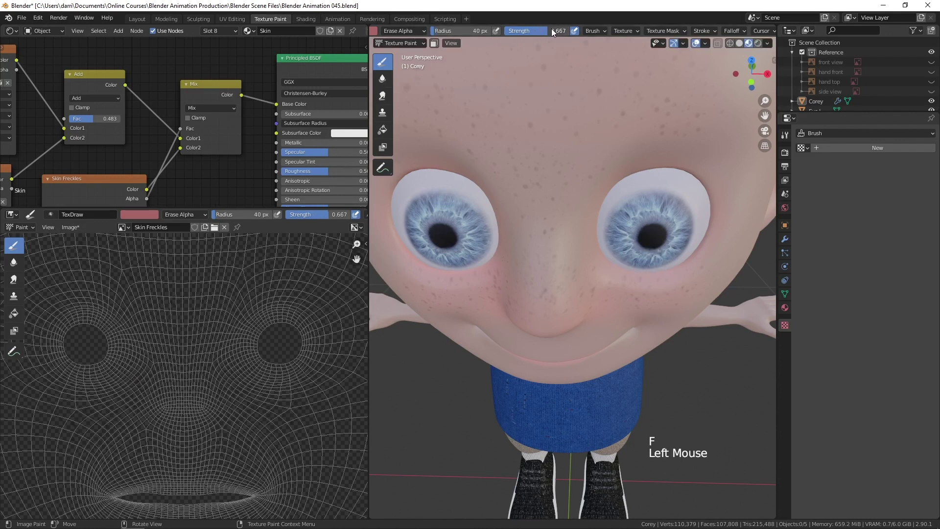
left_click(687, 265)
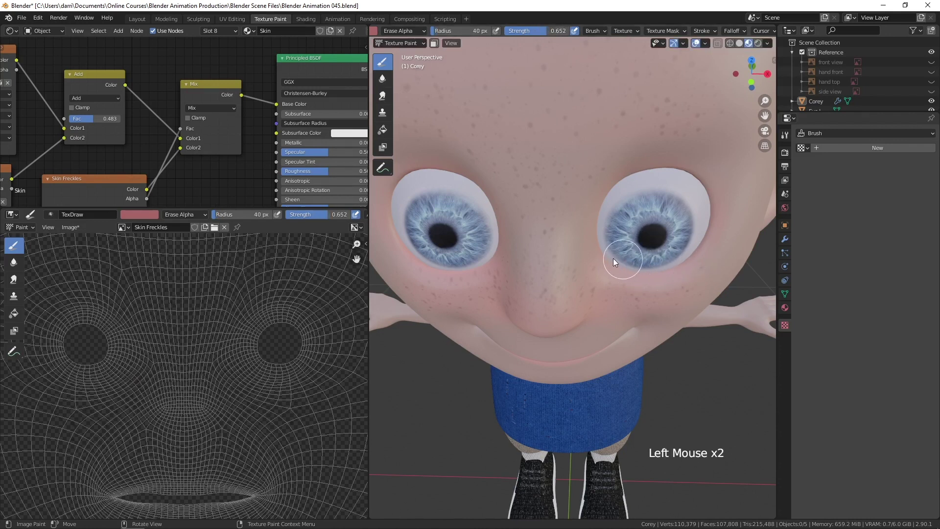
- Erase stray freckles on the cheek under the eye and near the eye corner, then pull back to see face and shirt
left_click(648, 270)
left_click(664, 267)
left_click(633, 273)
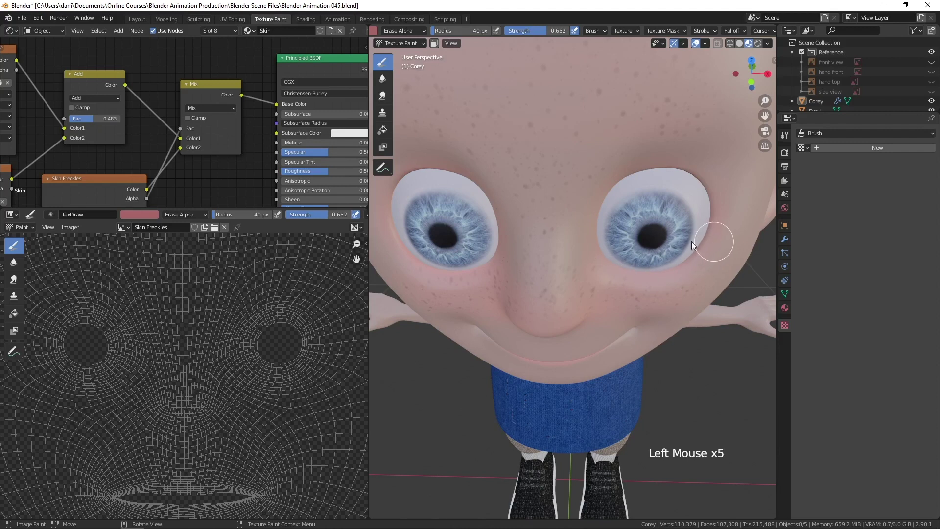
left_click(465, 274)
left_click(457, 271)
left_click(424, 280)
middle_click(670, 362)
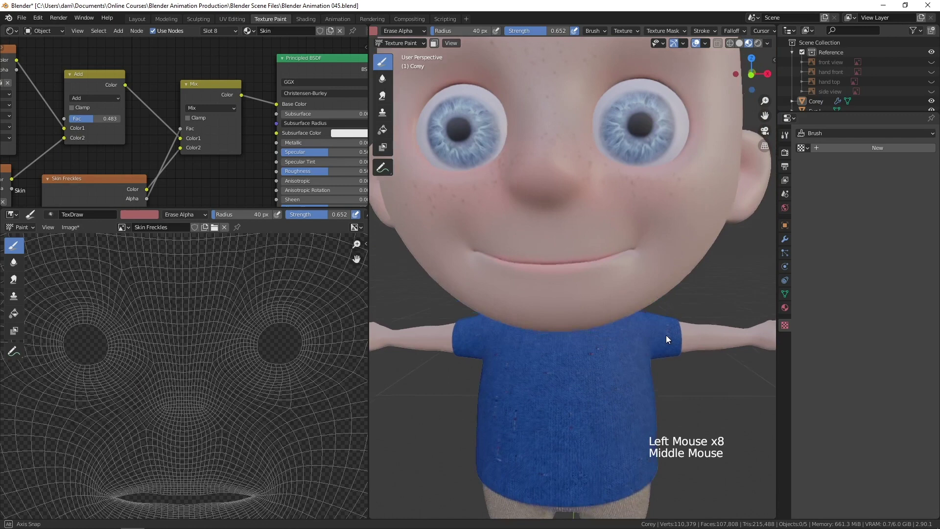
middle_click(653, 334)
- Show the Texture Slots settings and make the Shirt material active for painting
middle_click(679, 340)
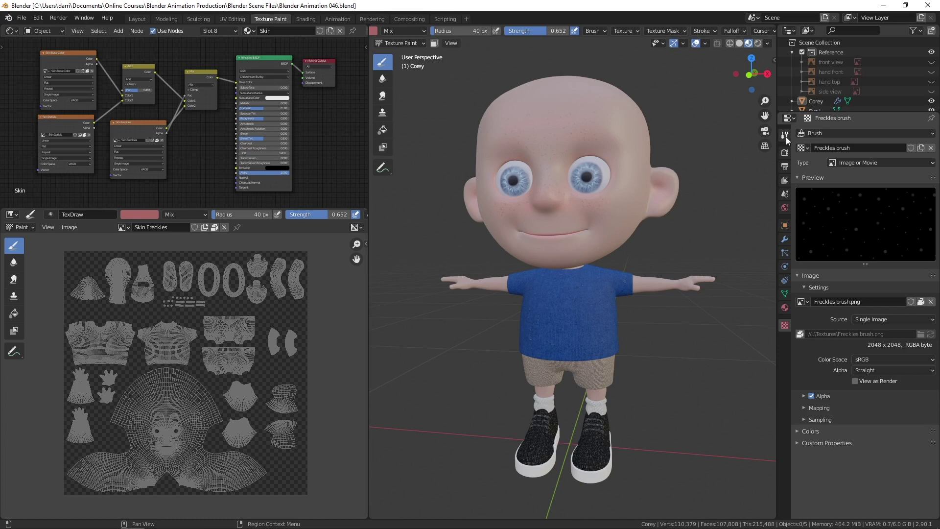
left_click(791, 139)
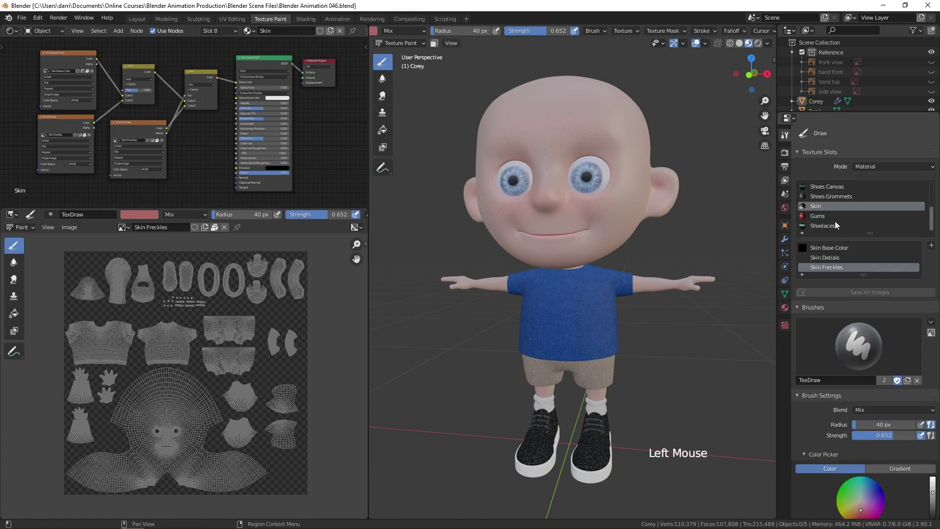
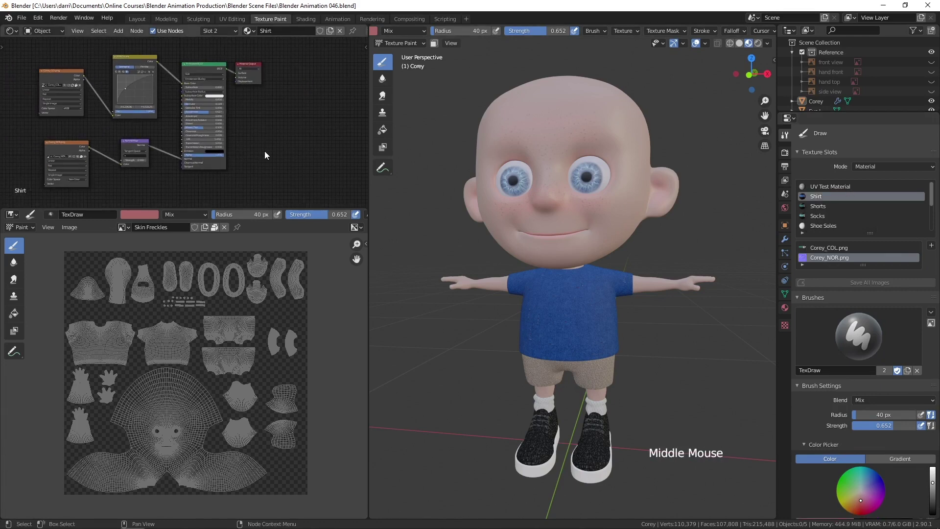
scroll("up", 3)
left_click(262, 62)
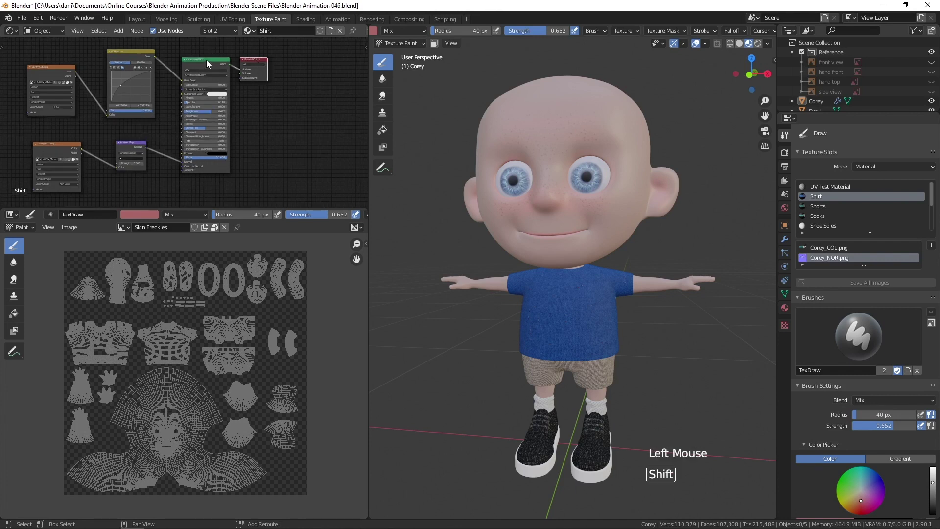
double_click(210, 63)
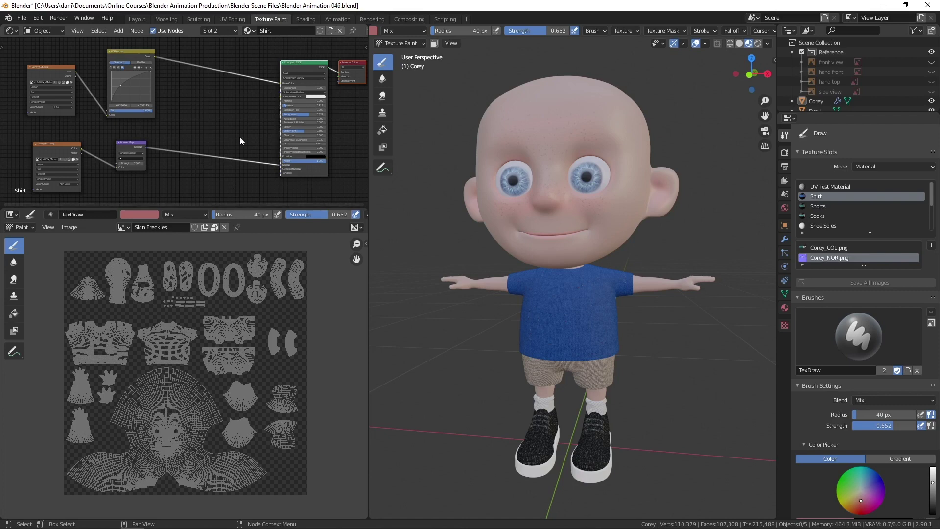
- Bring the Shirt material's colour nodes into view in the Shader Editor and reveal more painting options
left_click(61, 149)
left_click(133, 146)
left_click(72, 146)
scroll("up", 3)
middle_click(198, 122)
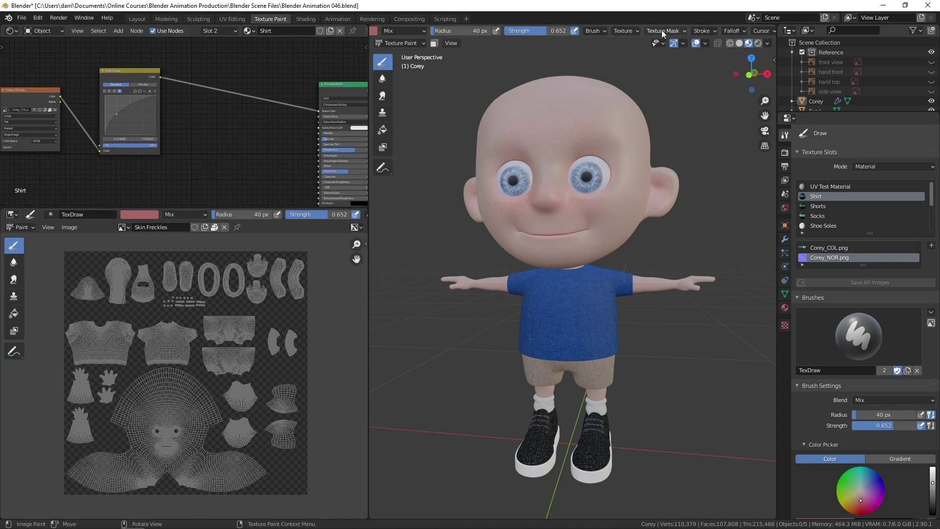
middle_click(742, 32)
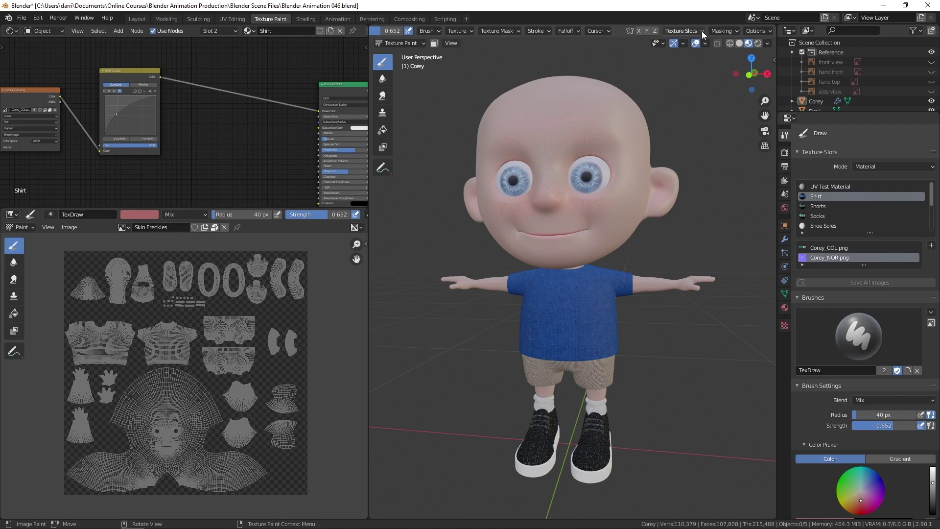
- Add a new Base Color paint slot to the Shirt material and clear its default name to rename it Shirt Stripes
left_click(705, 34)
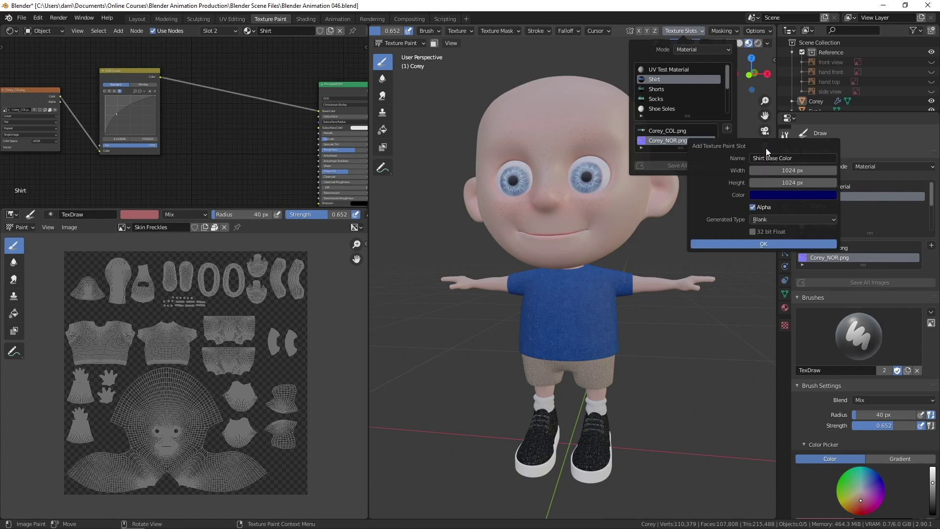
key("BackSpace")
key("BackSpace")
key("BackSpace")
key("BackSpace")
key("BackSpace")
key("BackSpace")
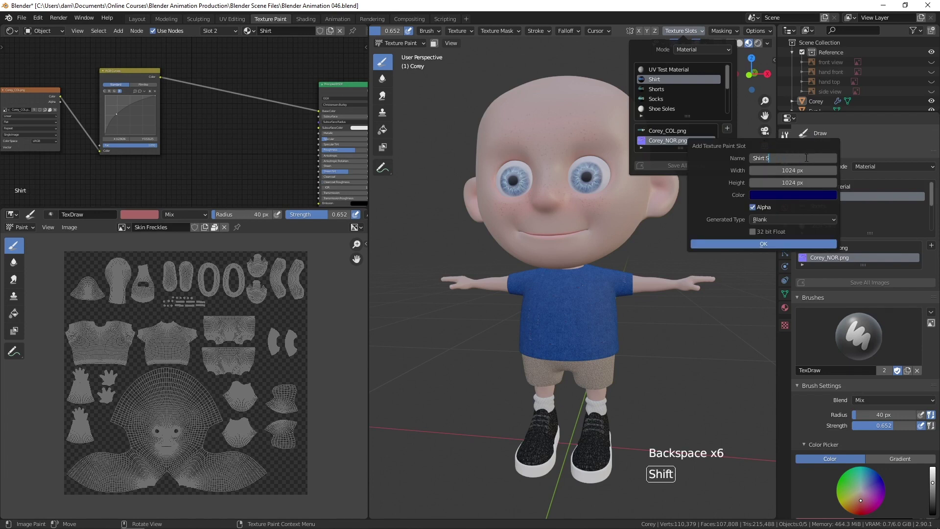
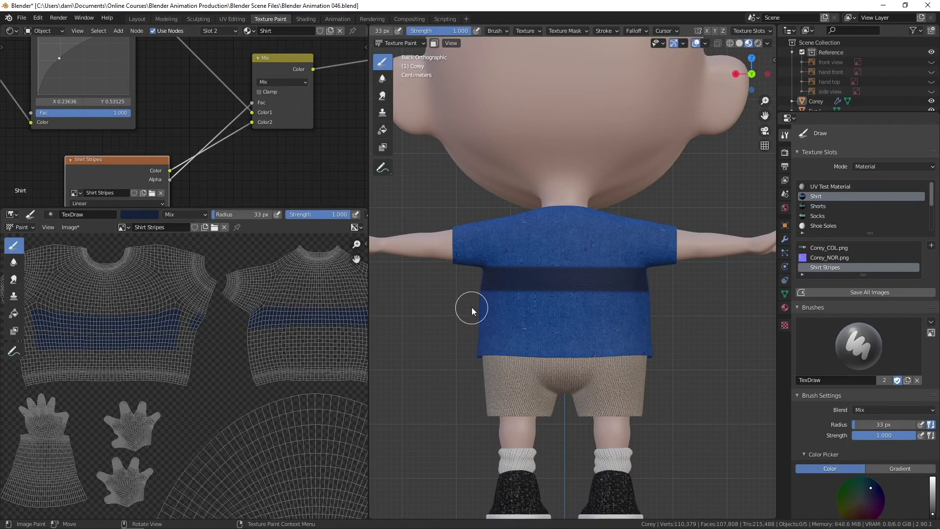
- Paint a second dark blue stripe across the back, then carry both stripes across the shirt's right side view
left_click(476, 309)
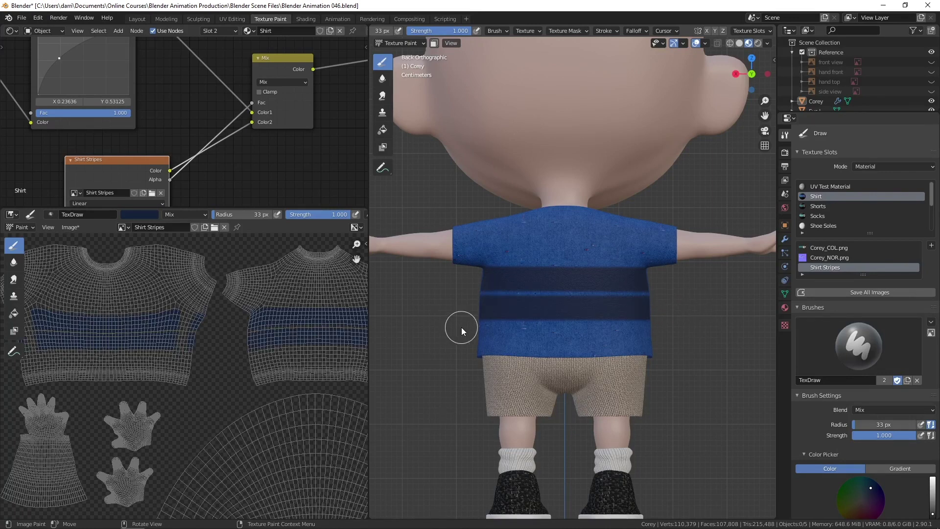
key("KP_3")
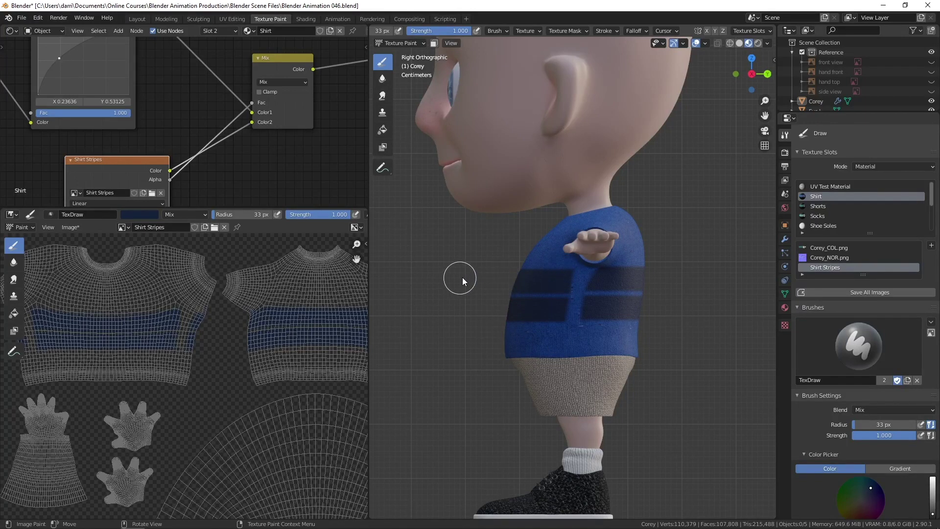
left_click(500, 281)
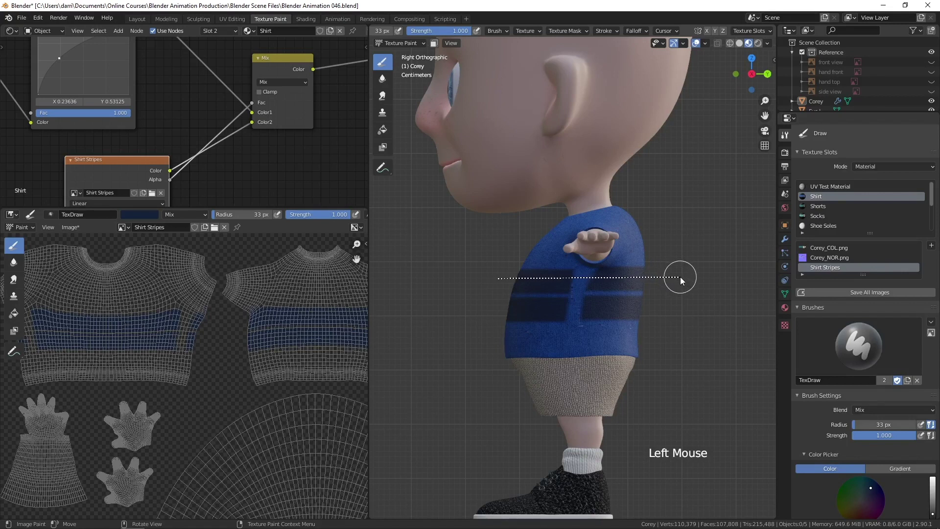
key("ctrl+z")
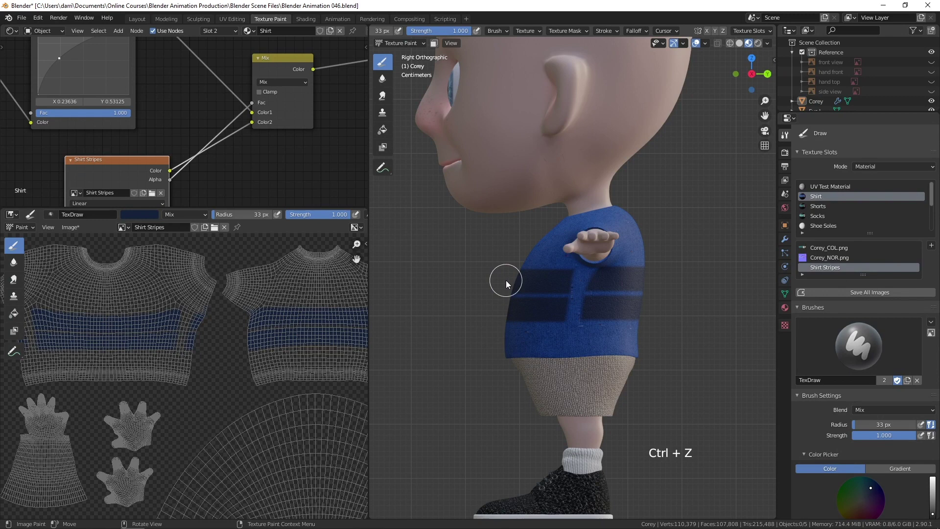
left_click(523, 283)
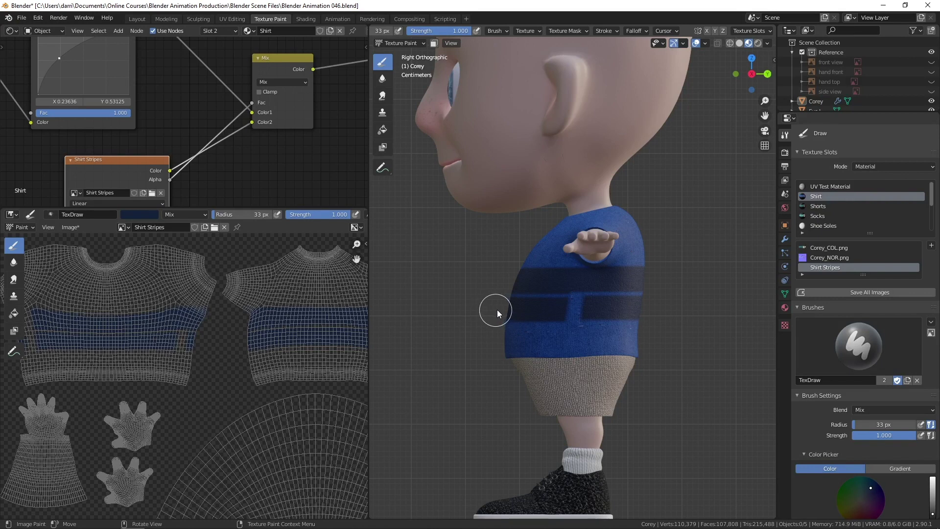
left_click(502, 311)
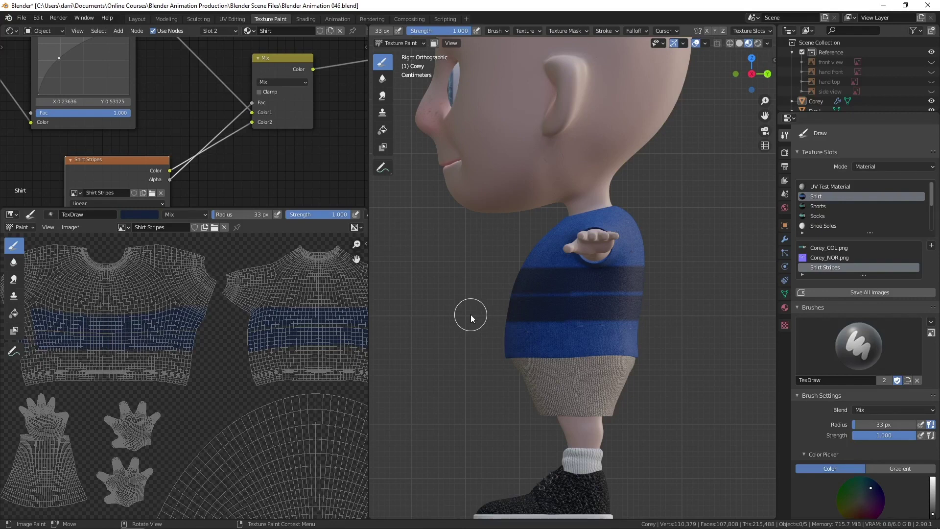
key("ctrl+KP_3")
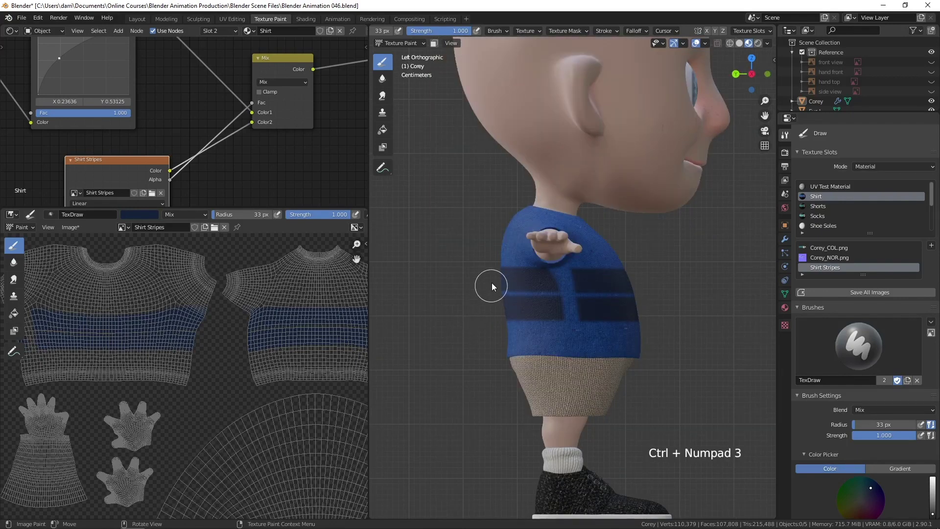
left_click(489, 280)
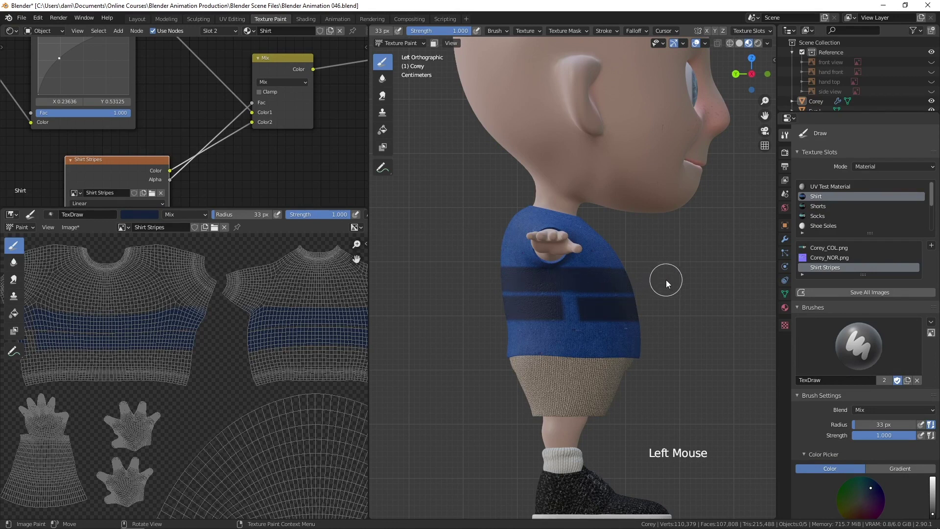
left_click(572, 308)
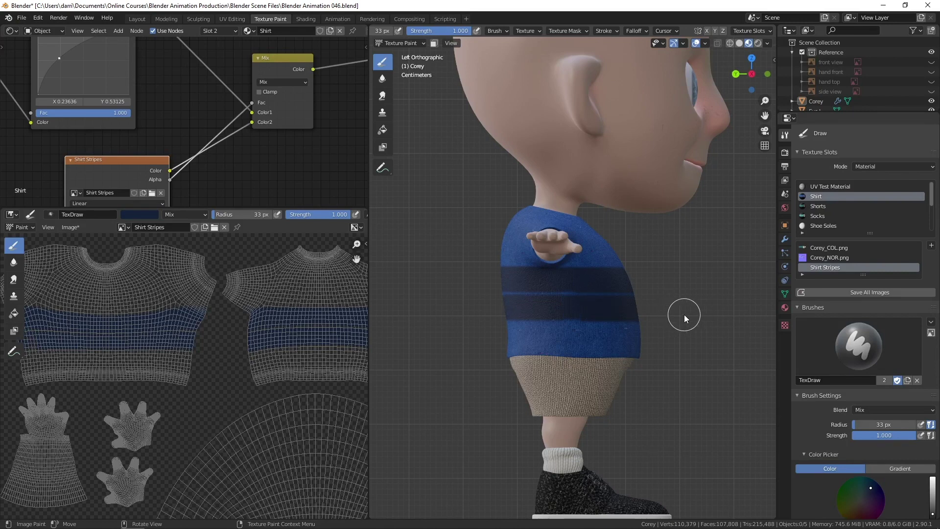
key("KP_1")
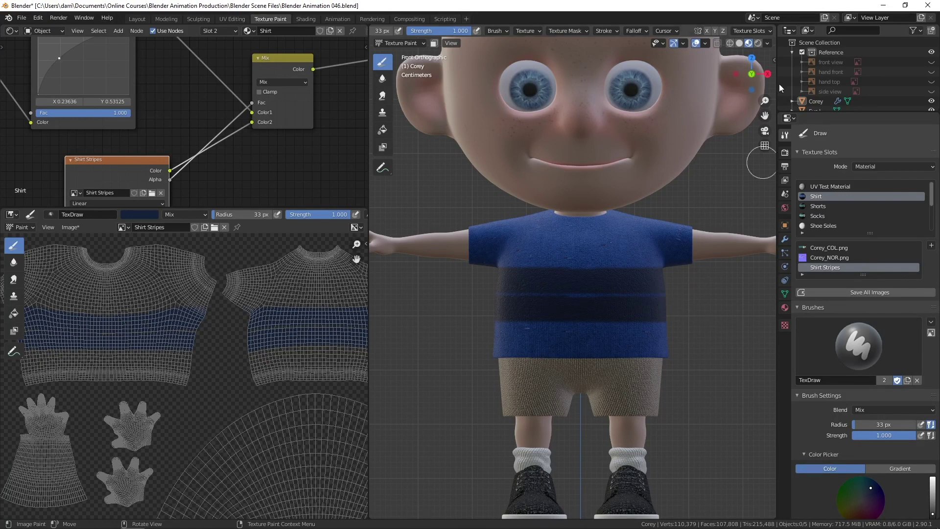
- Shrink the brush to 10 px and choose a near-white paint colour for a thin stripe
left_click(772, 42)
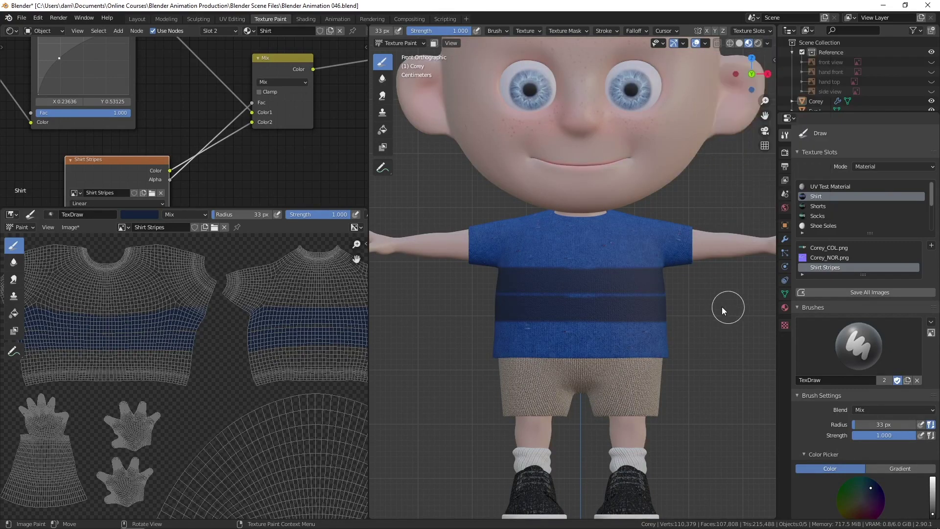
key("f")
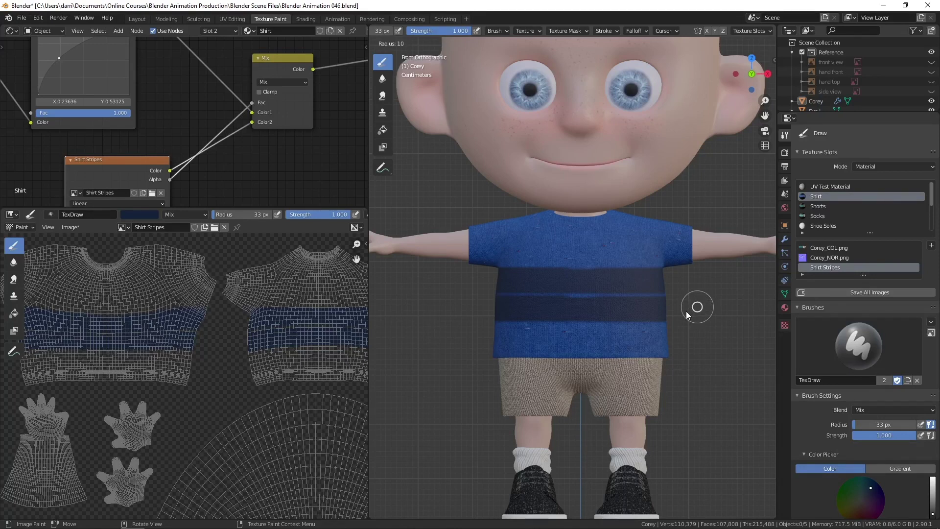
middle_click(401, 35)
left_click(514, 35)
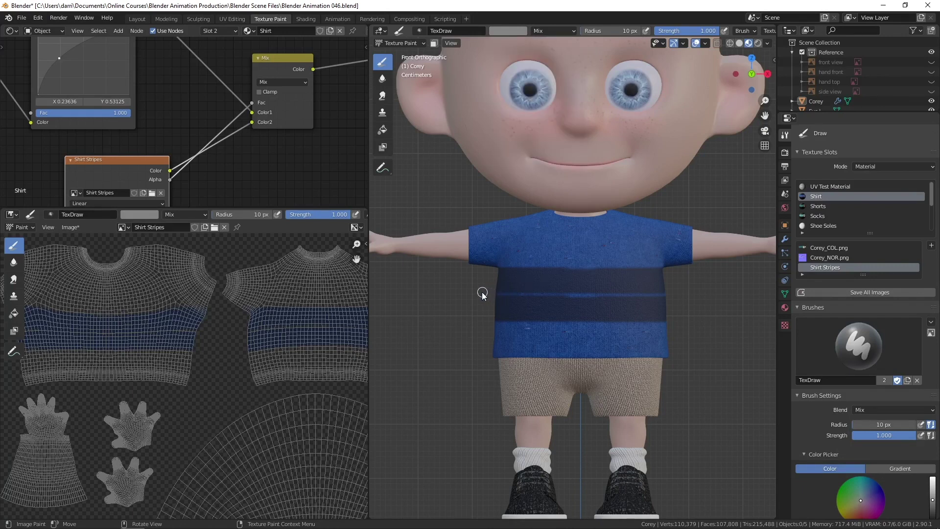
- Paint a thin white straight stripe across the shirt's front, then across the back from the back view
left_click(489, 296)
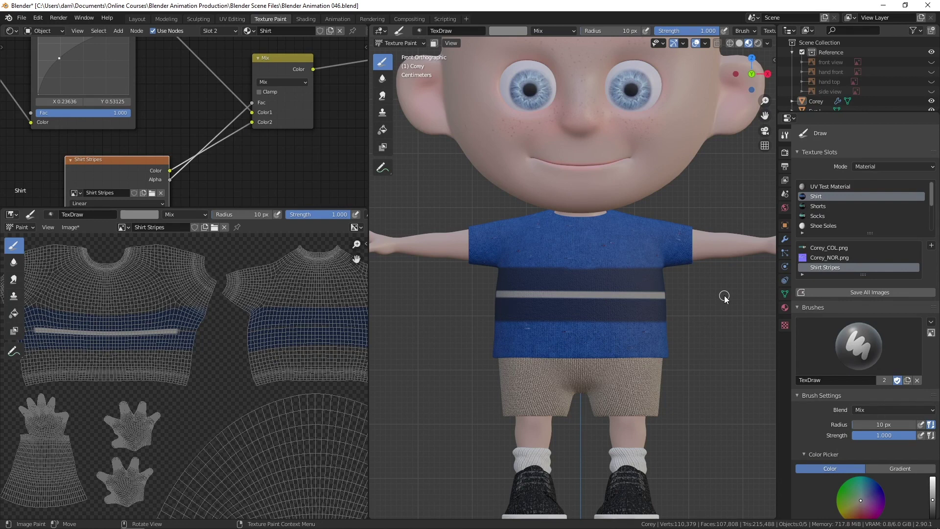
key("ctrl+KP_1")
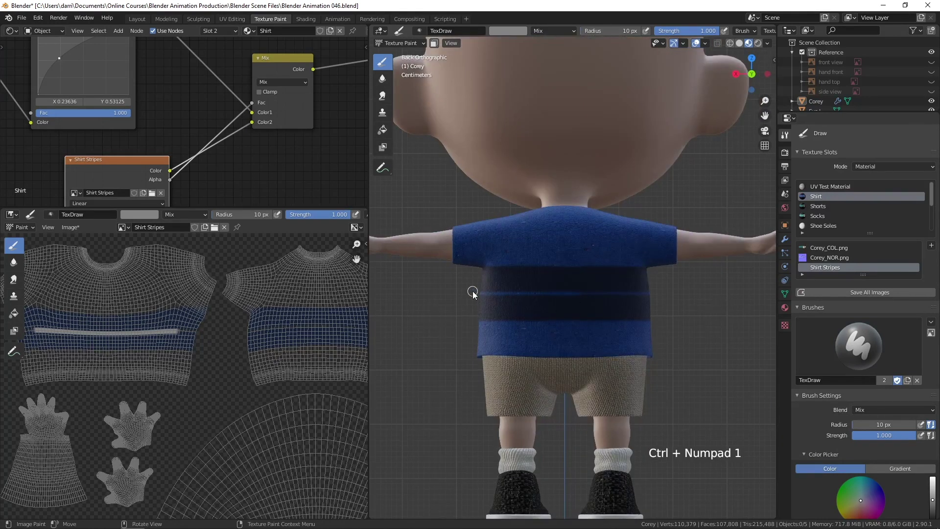
left_click(472, 295)
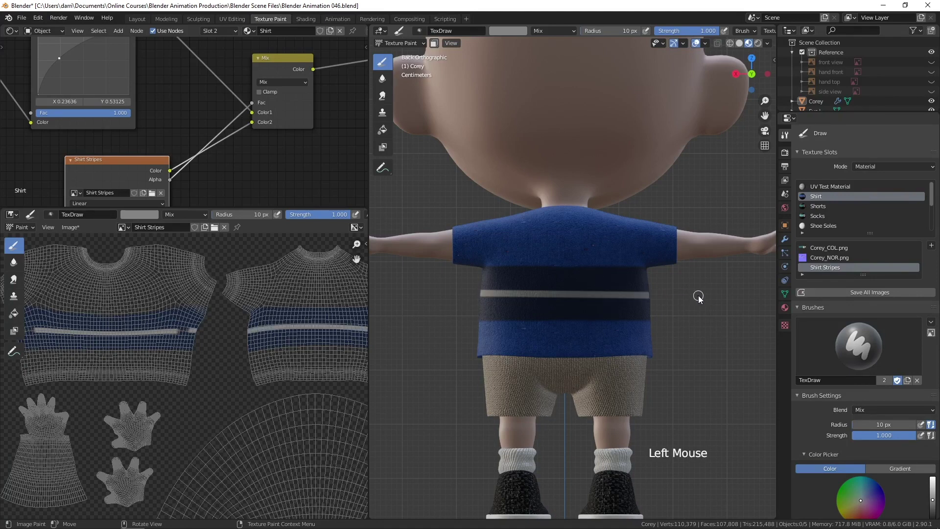
- Undo and repaint the white back stripe, then paint it across the right side to join front and back
key("KP_3")
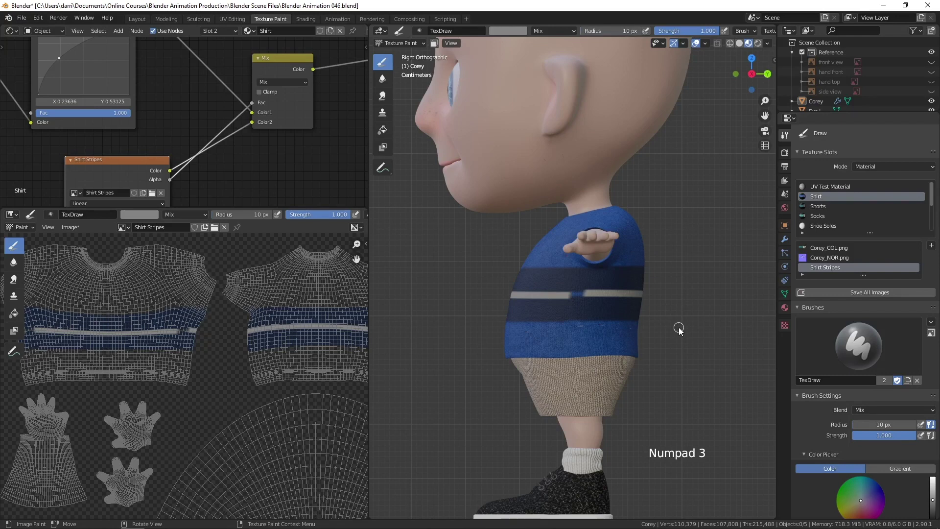
key("ctrl+z")
key("ctrl+KP_1")
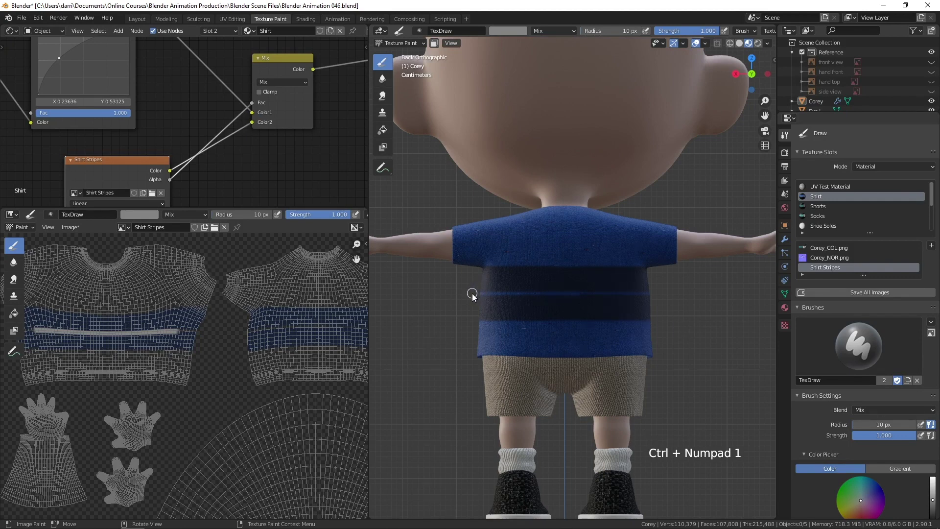
left_click(476, 297)
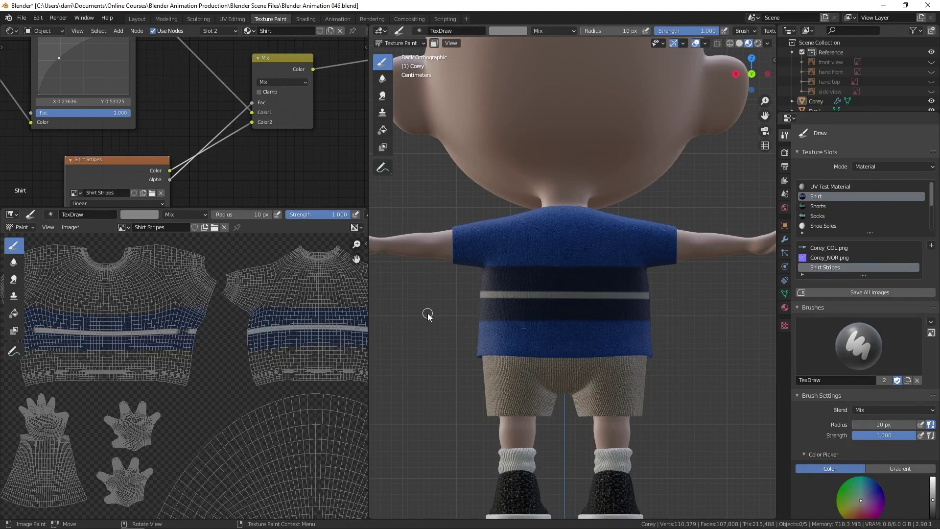
key("KP_3")
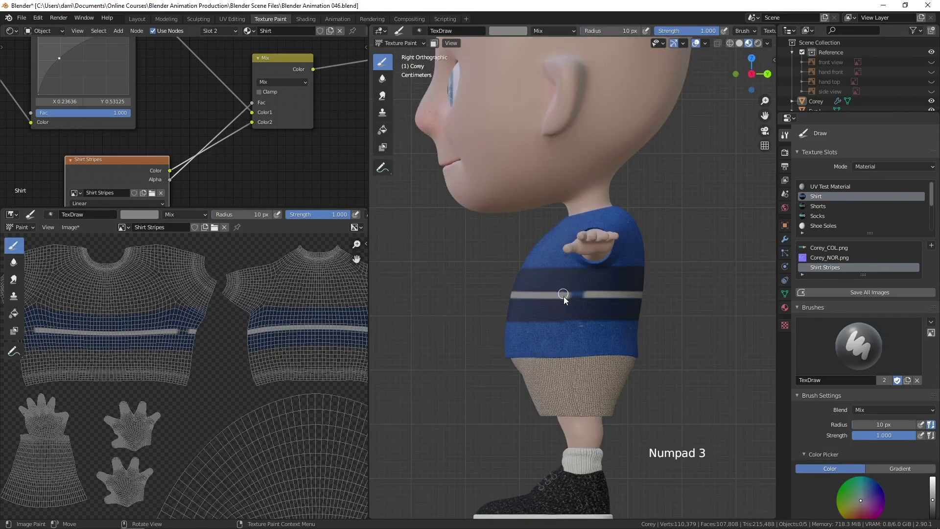
left_click(492, 298)
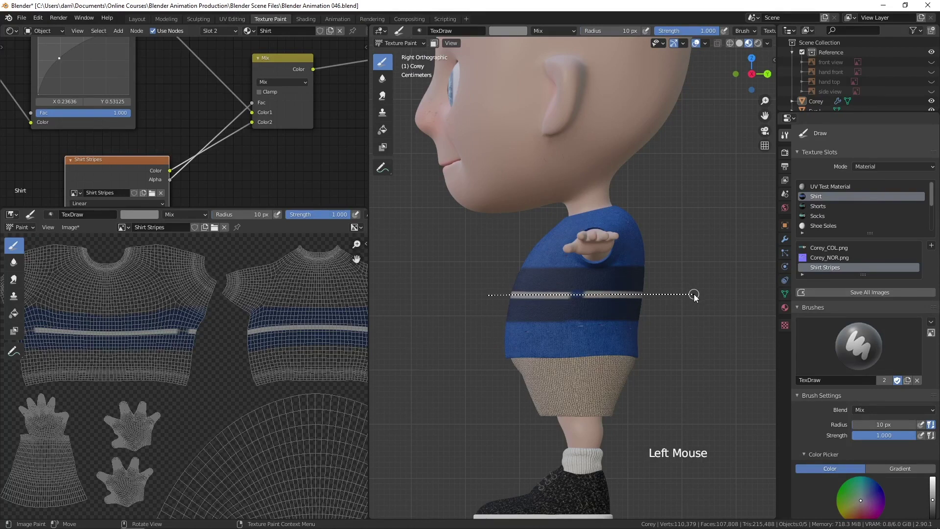
- Paint the thin white stripe straight across Corey's left shirt side in Left Orthographic view, redoing the stroke until clean
key("ctrl+KP_3")
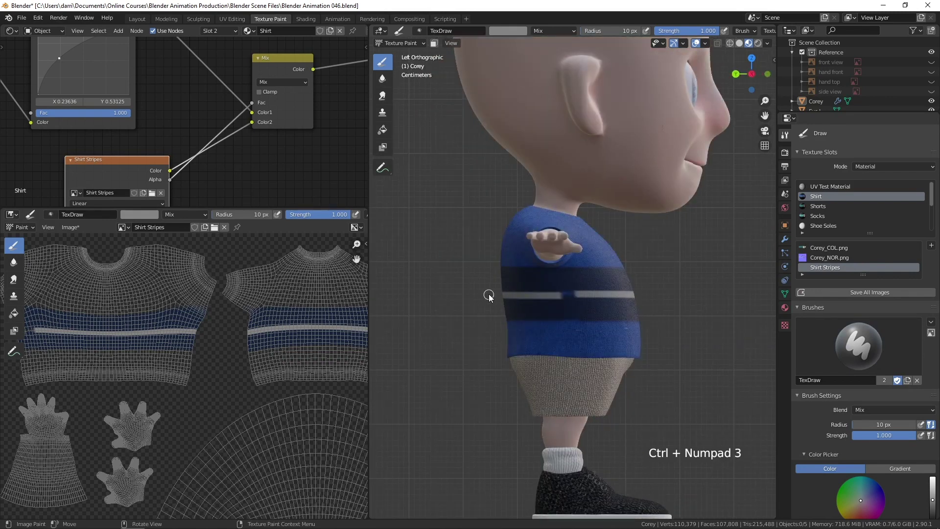
left_click(492, 297)
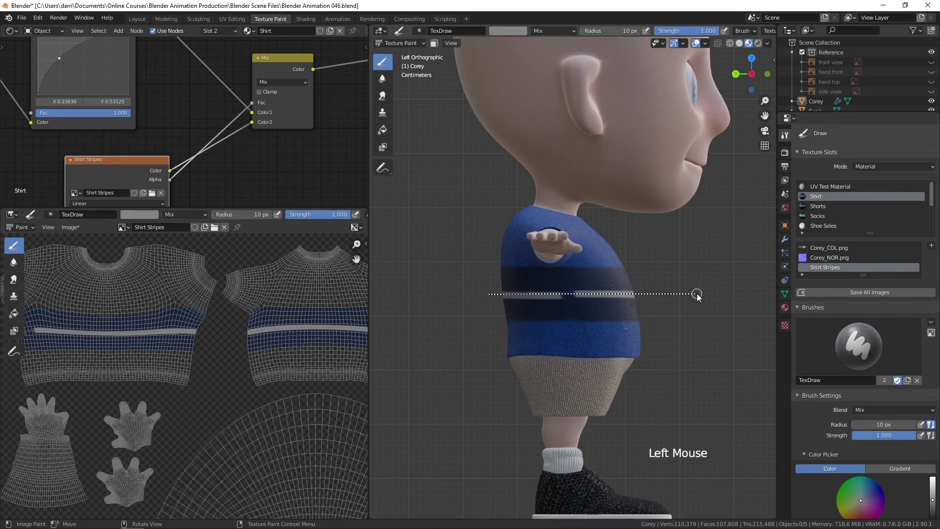
key("ctrl+z")
left_click(499, 299)
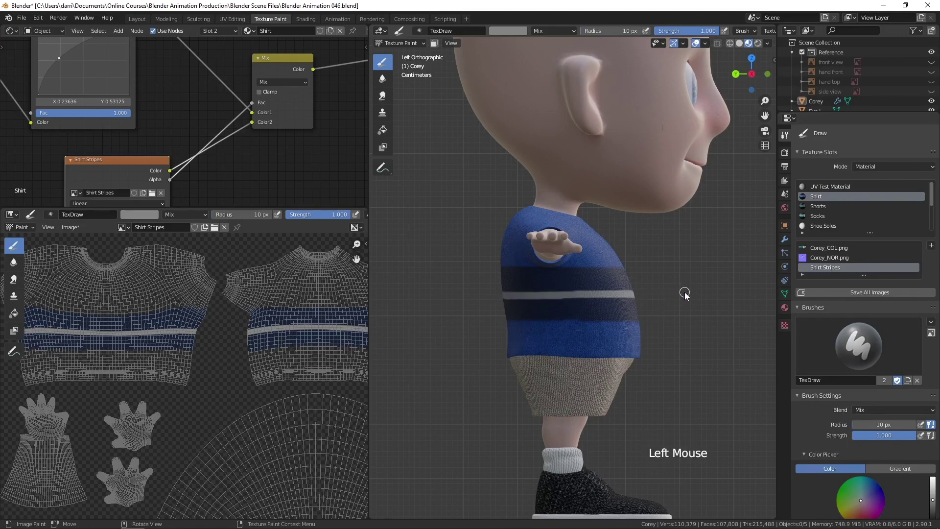
key("ctrl+z")
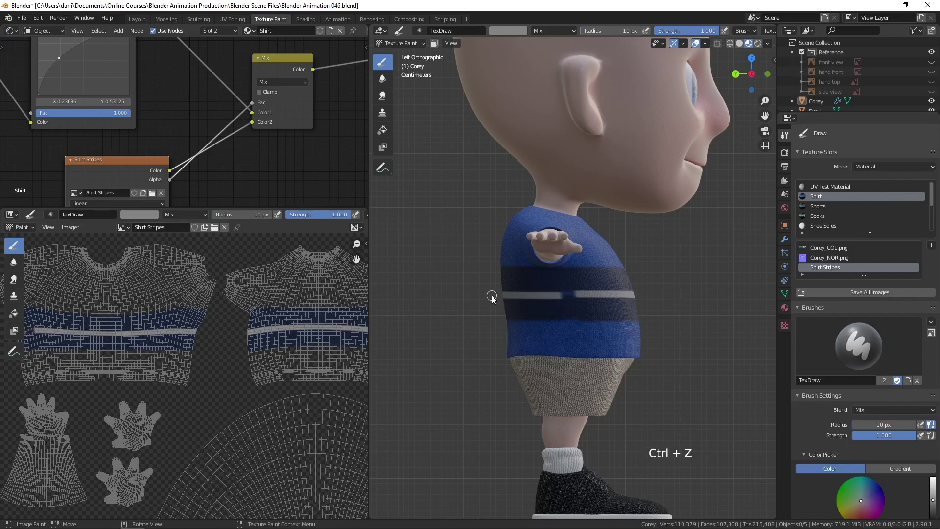
left_click(496, 298)
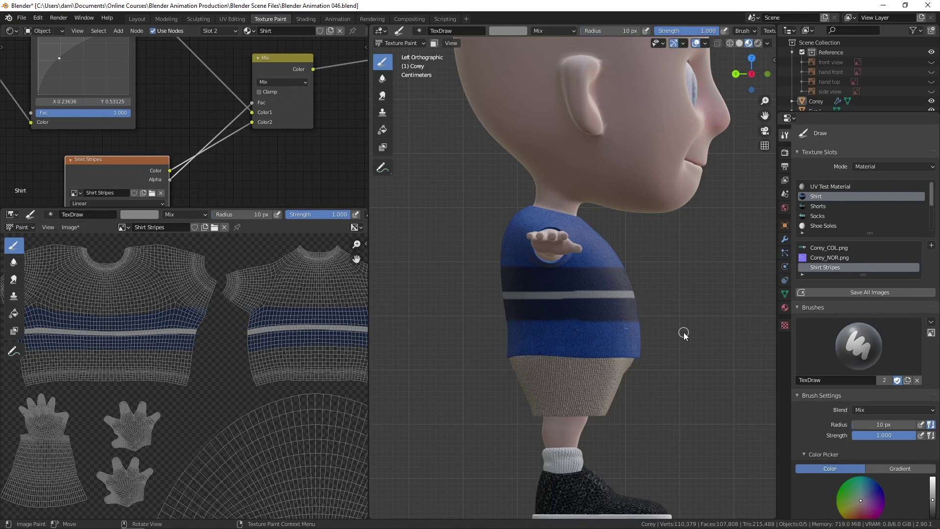
- From front view, set the brush to Erase Alpha at 16 px radius and erase stray marks on the shirt front
key("KP_1")
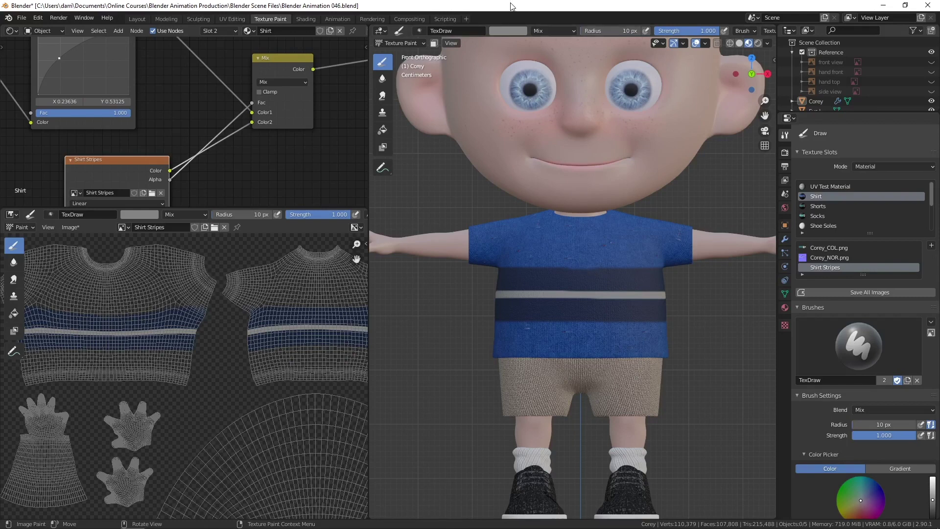
left_click(575, 32)
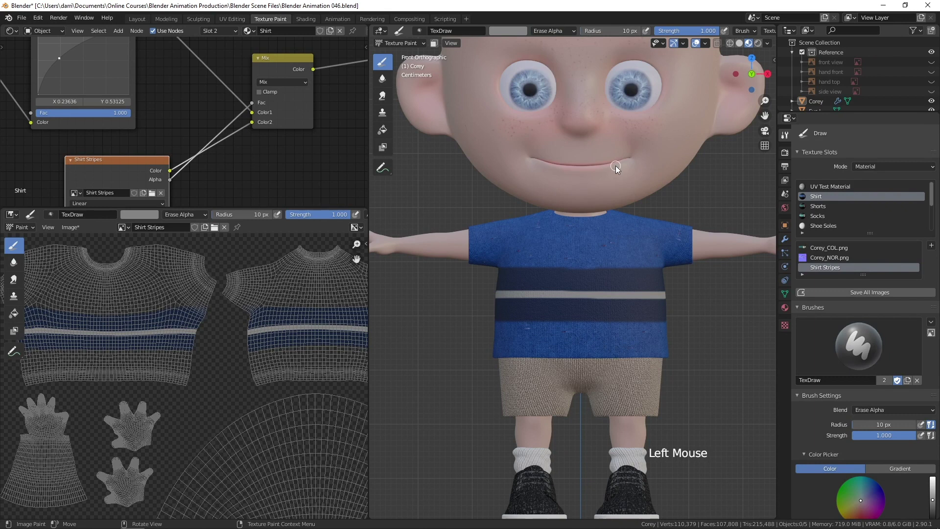
key("f")
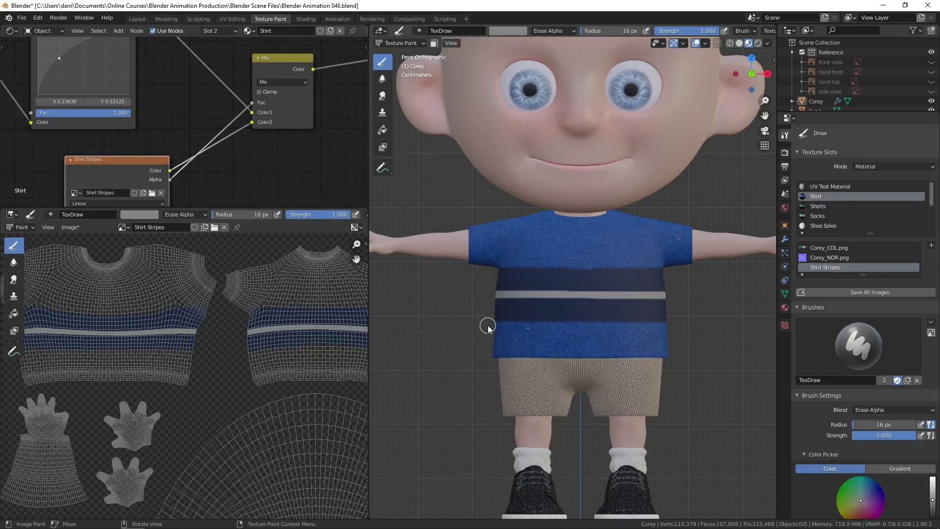
left_click(493, 328)
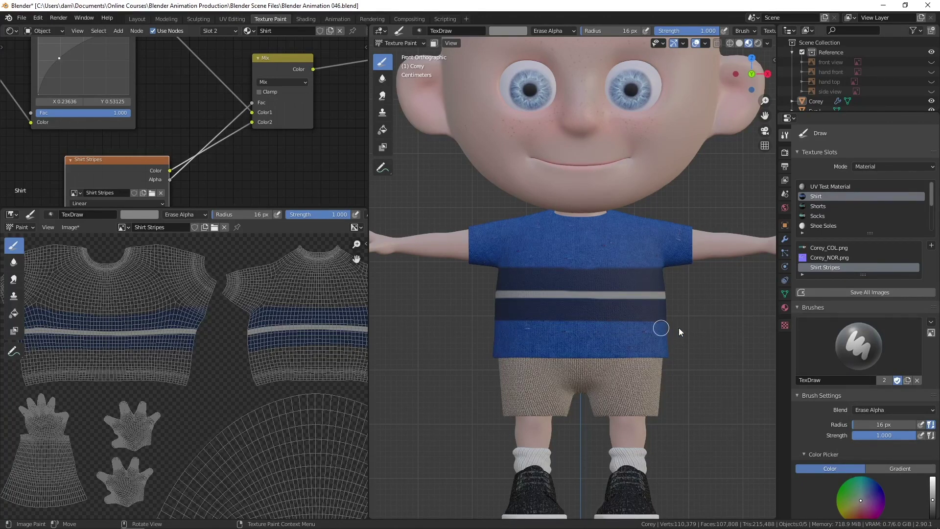
left_click(490, 265)
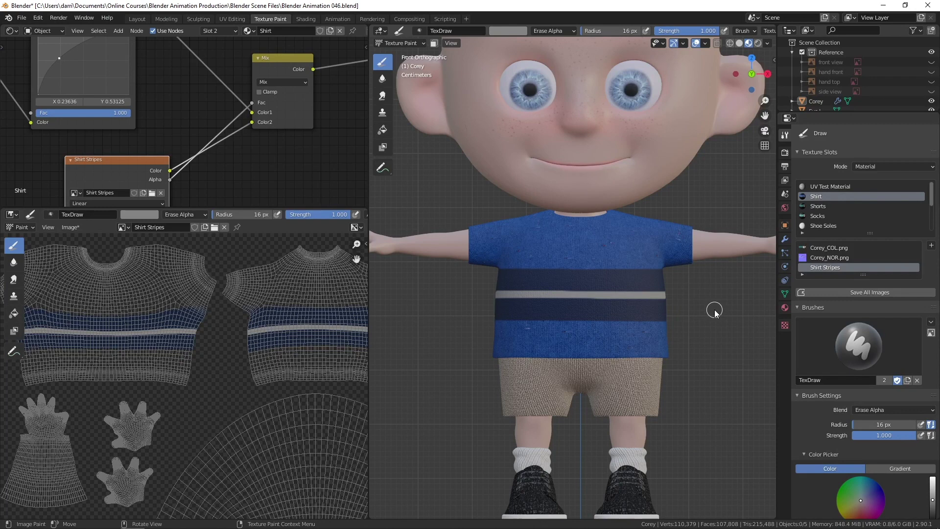
key("ctrl+KP_1")
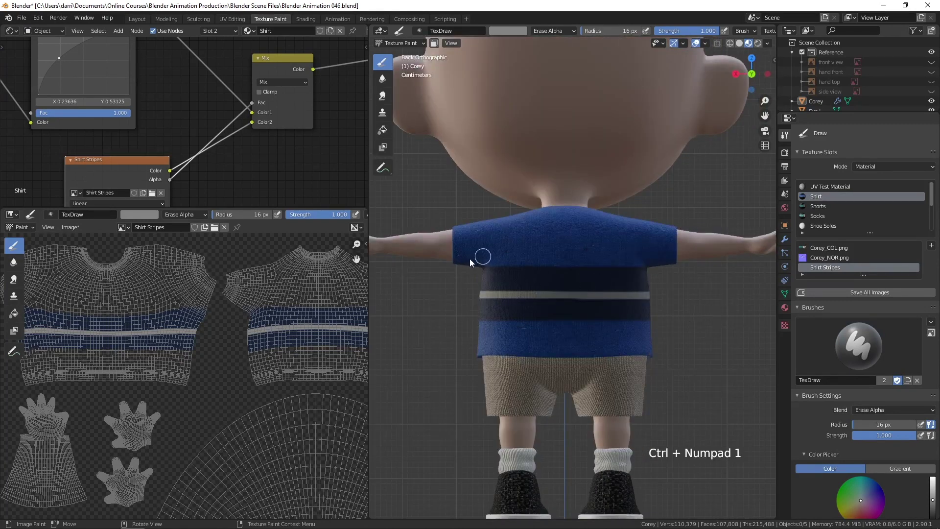
left_click(471, 266)
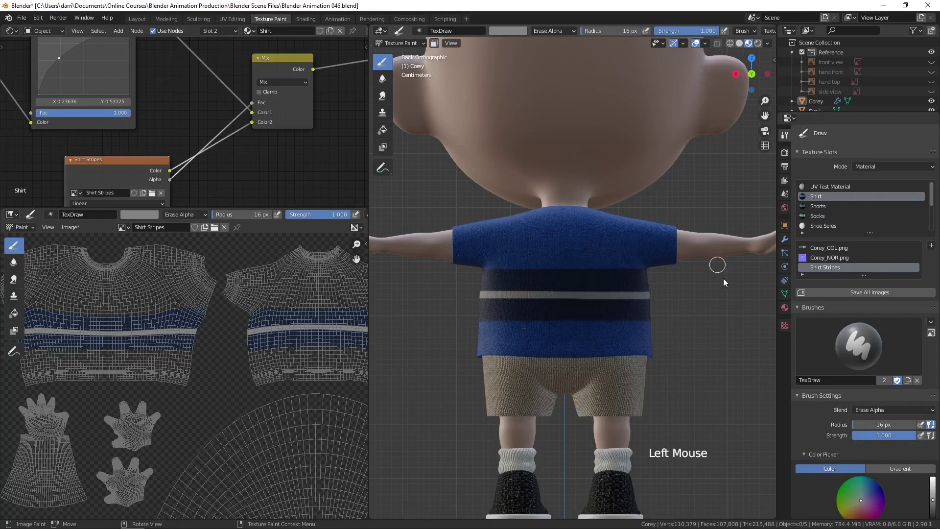
key("ctrl+z")
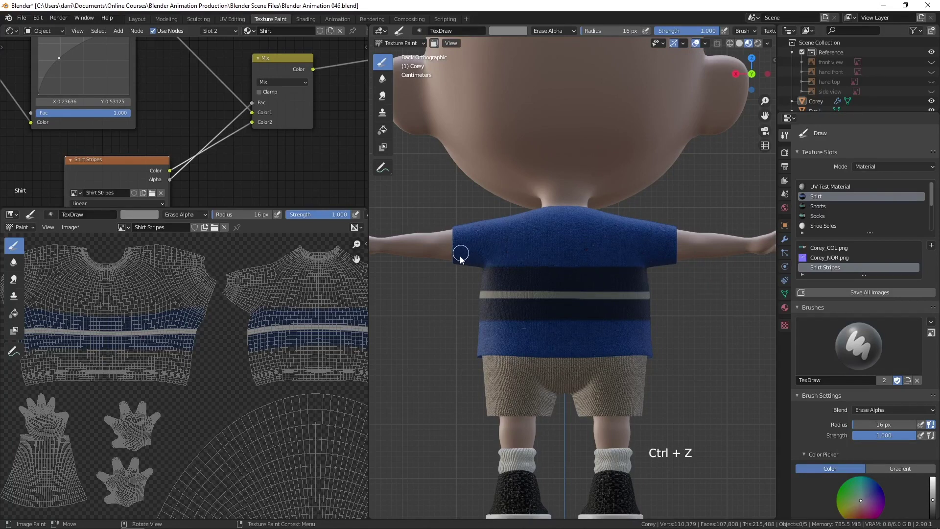
left_click(470, 264)
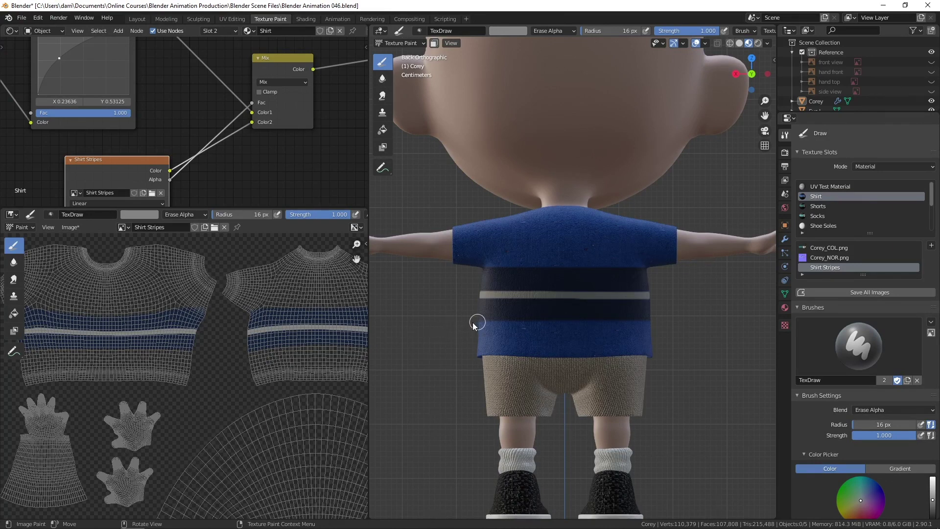
left_click(474, 328)
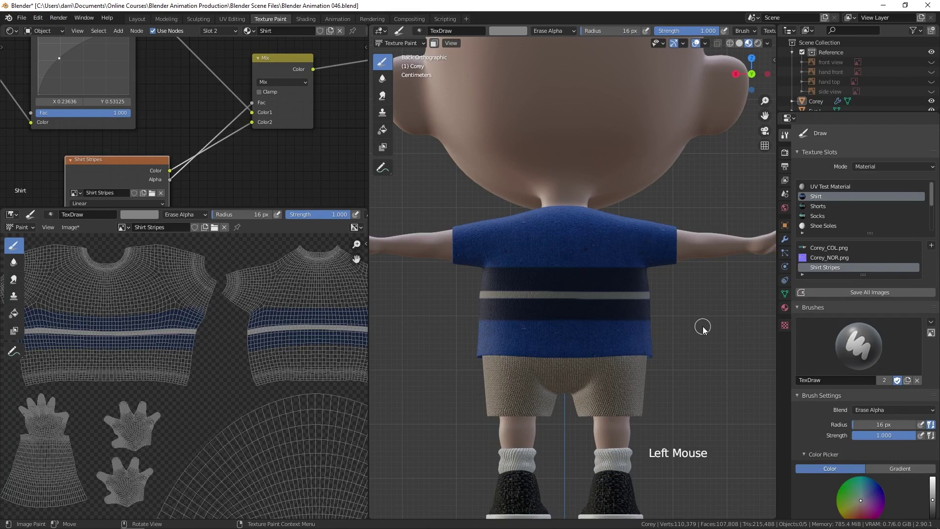
scroll("up", 3)
scroll("down", 3)
middle_click(469, 363)
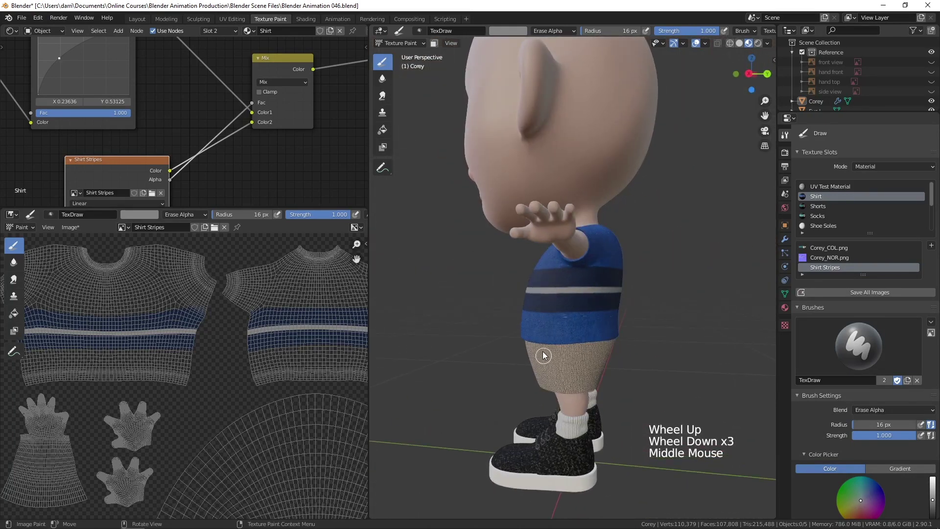
key("KP_3")
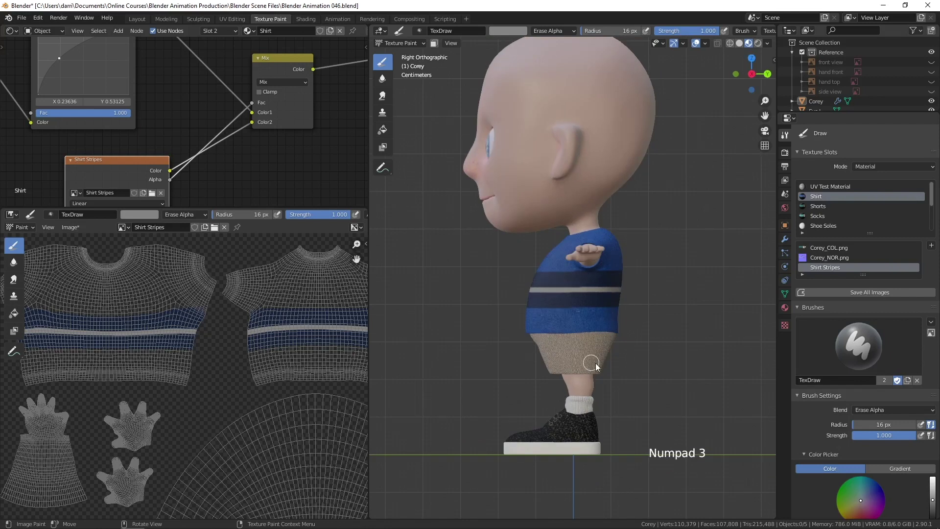
scroll("up", 3)
scroll("down", 3)
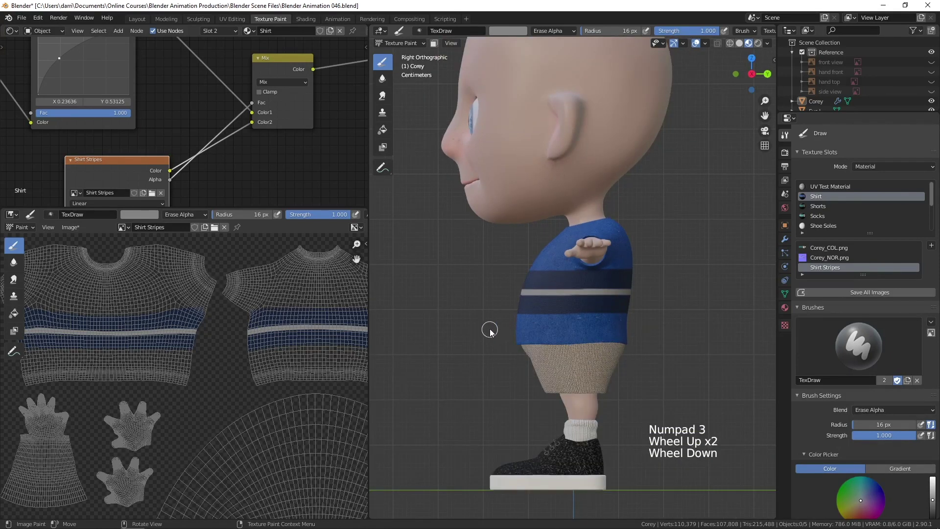
left_click(499, 319)
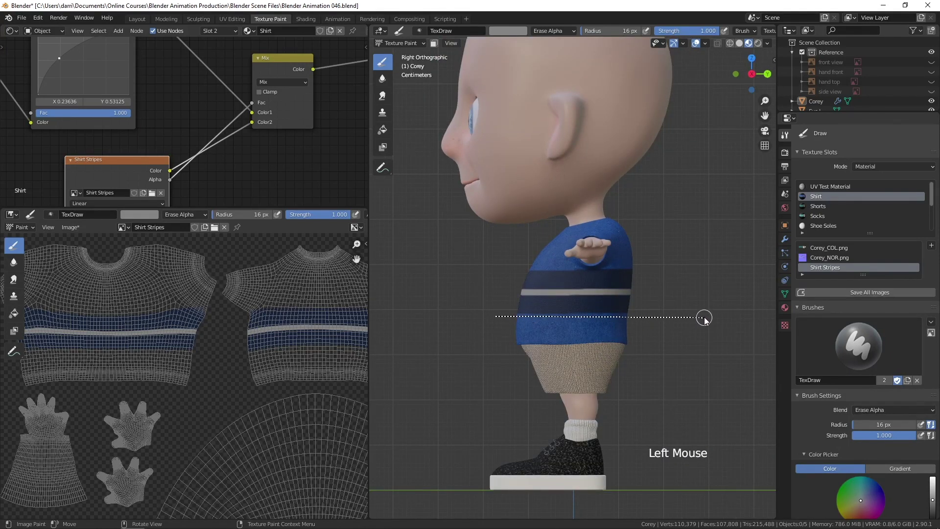
key("ctrl+z")
left_click(616, 325)
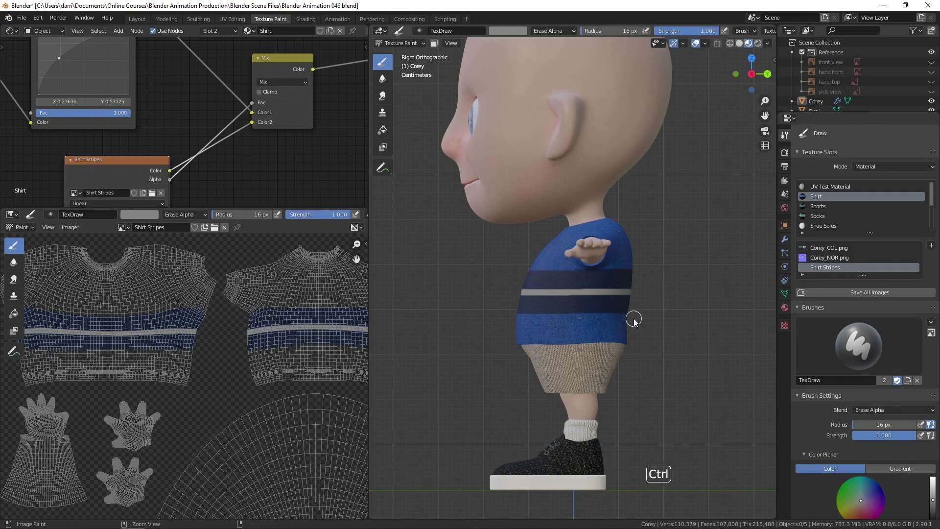
key("ctrl+KP_3")
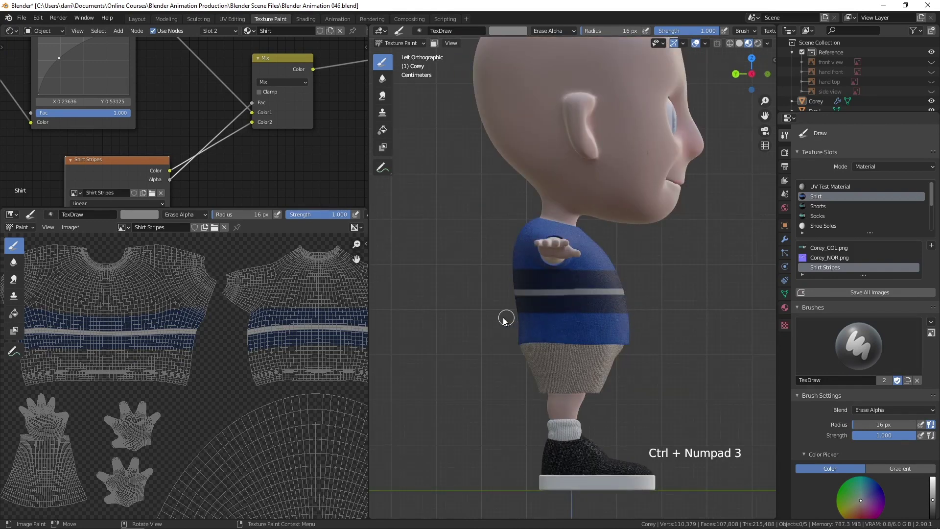
left_click(510, 321)
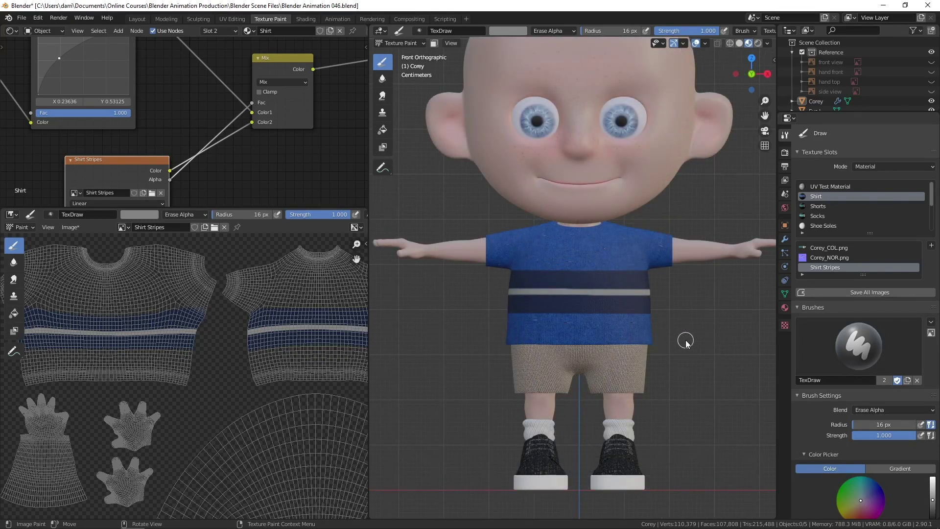
middle_click(703, 329)
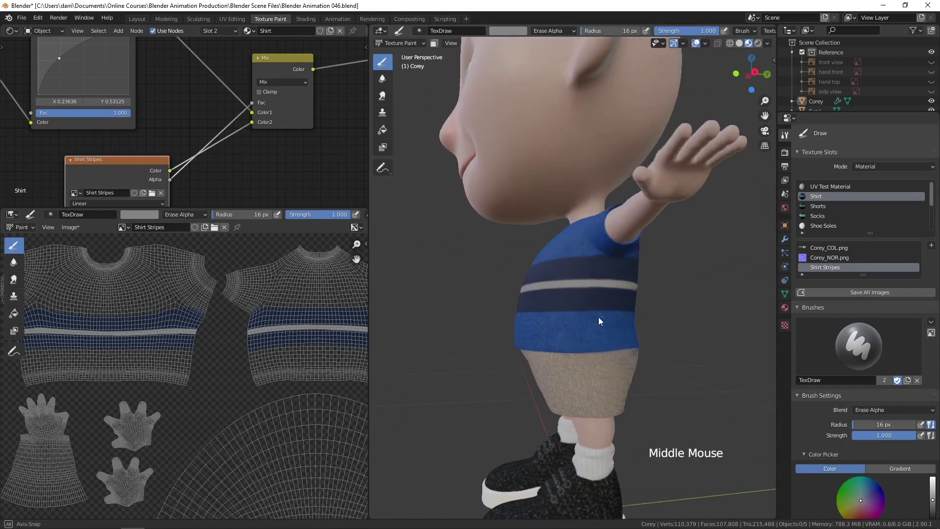
scroll("up", 3)
middle_click(630, 304)
middle_click(623, 284)
scroll("up", 3)
middle_click(622, 262)
middle_click(619, 316)
scroll("up", 3)
middle_click(643, 303)
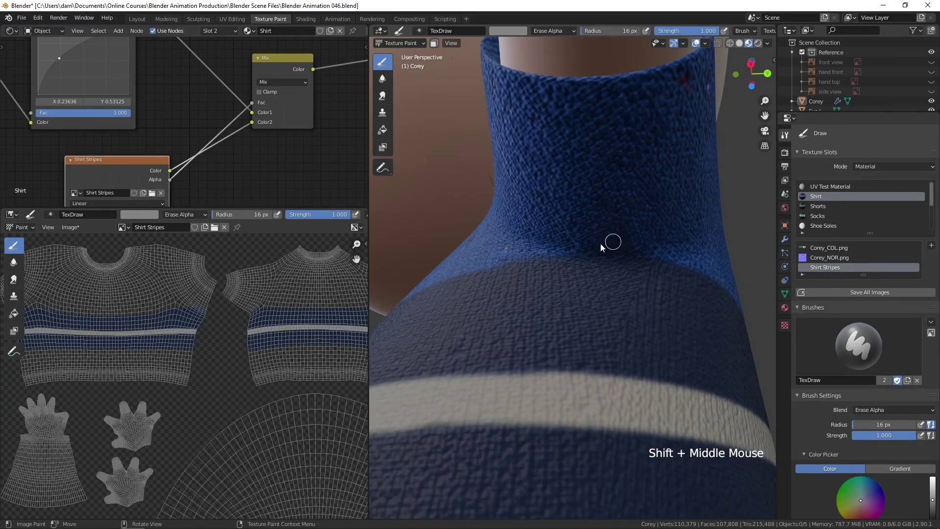
left_click(575, 247)
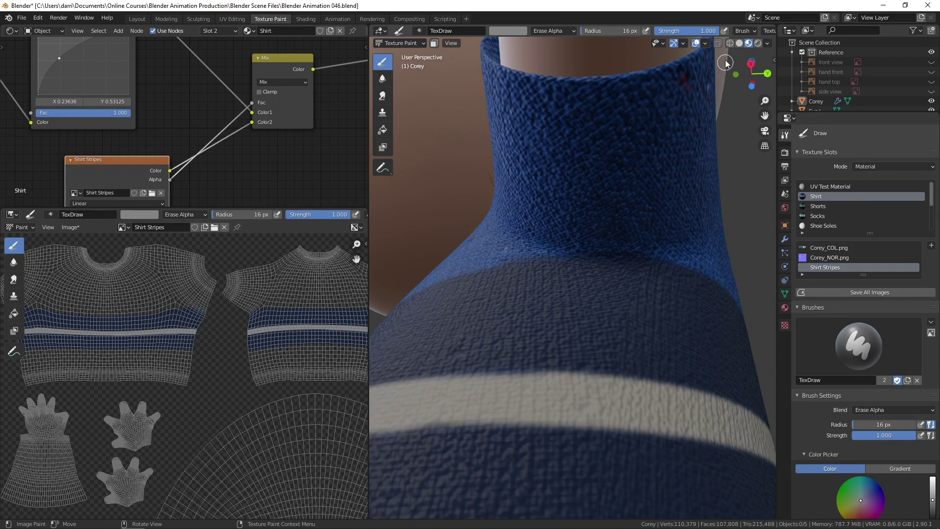
middle_click(744, 30)
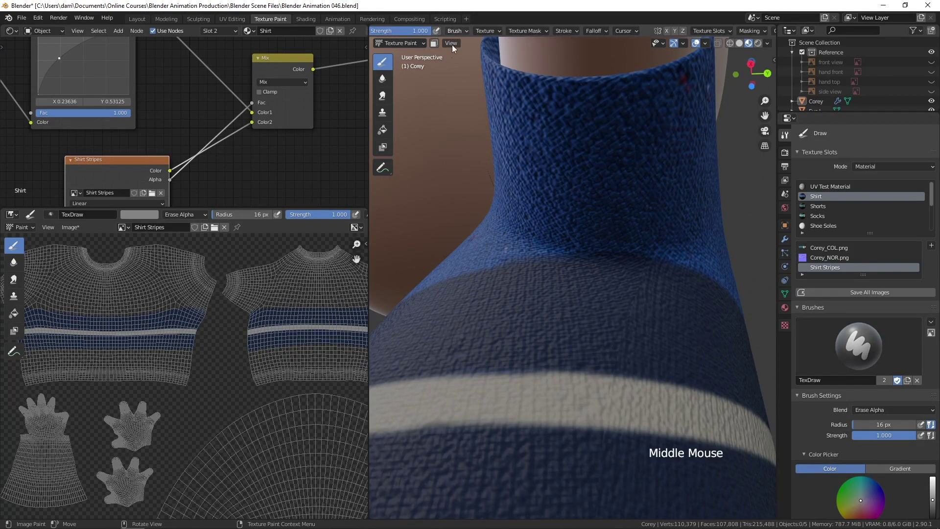
left_click(575, 32)
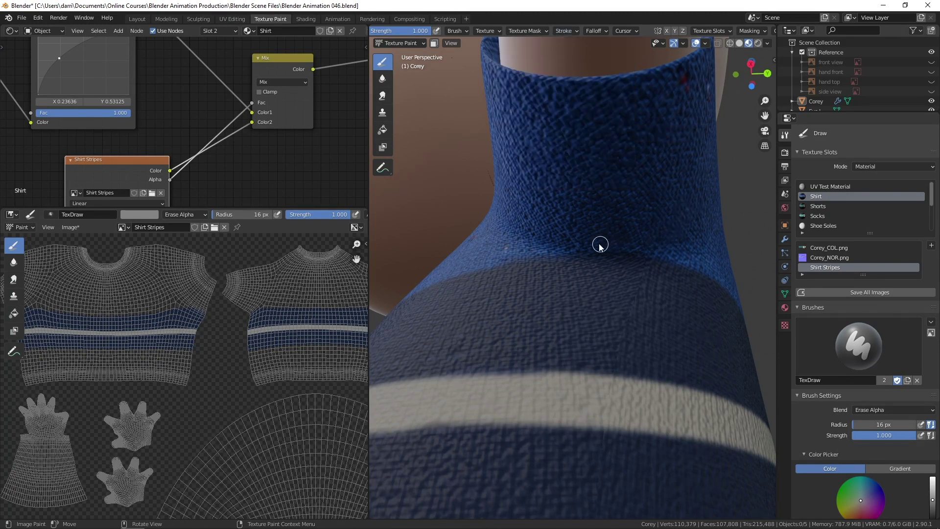
left_click(573, 247)
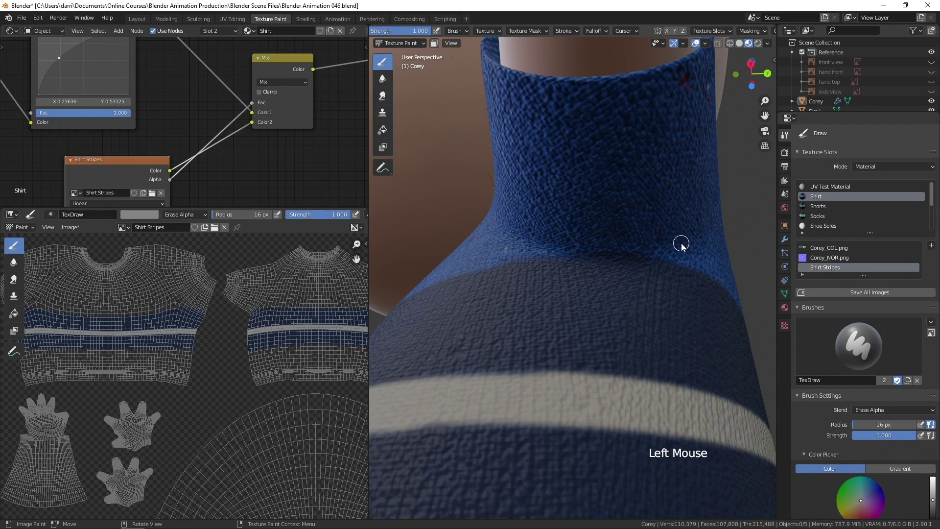
scroll("down", 3)
middle_click(523, 265)
scroll("up", 3)
middle_click(594, 292)
left_click(507, 250)
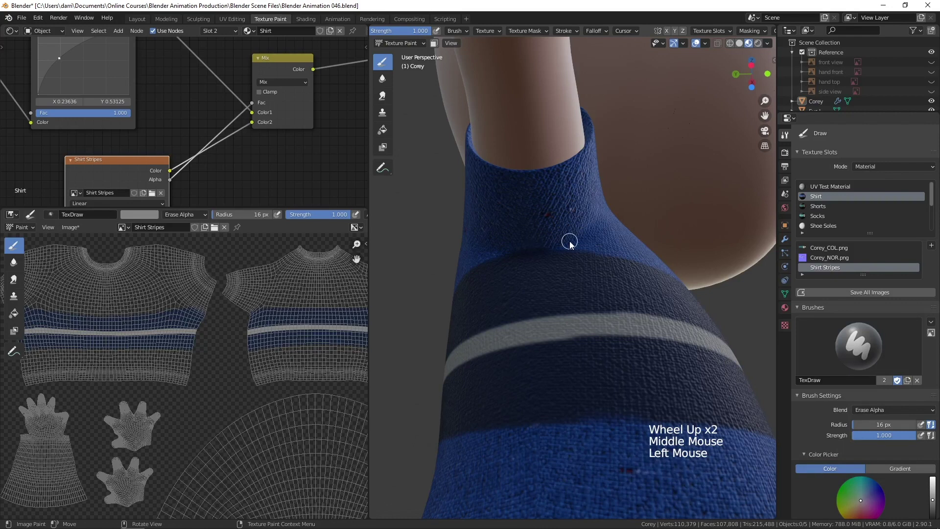
left_click(505, 249)
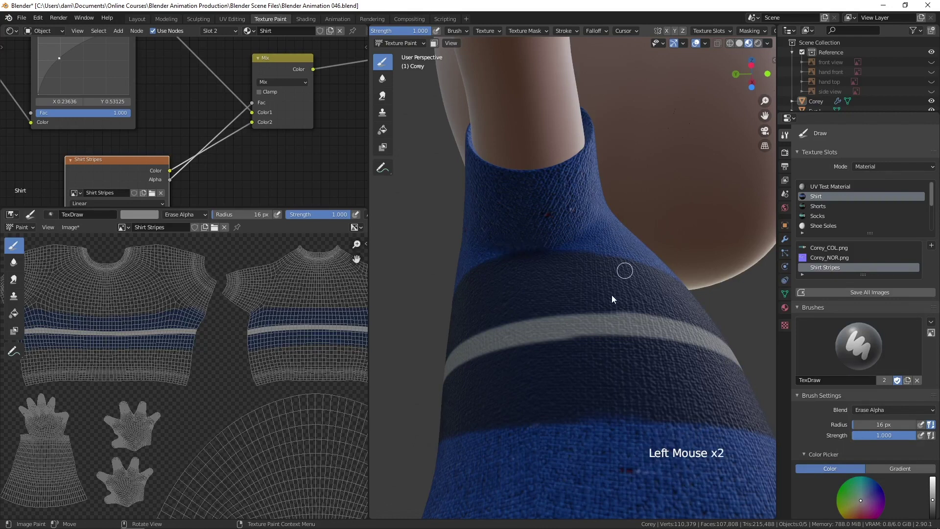
scroll("down", 3)
middle_click(679, 330)
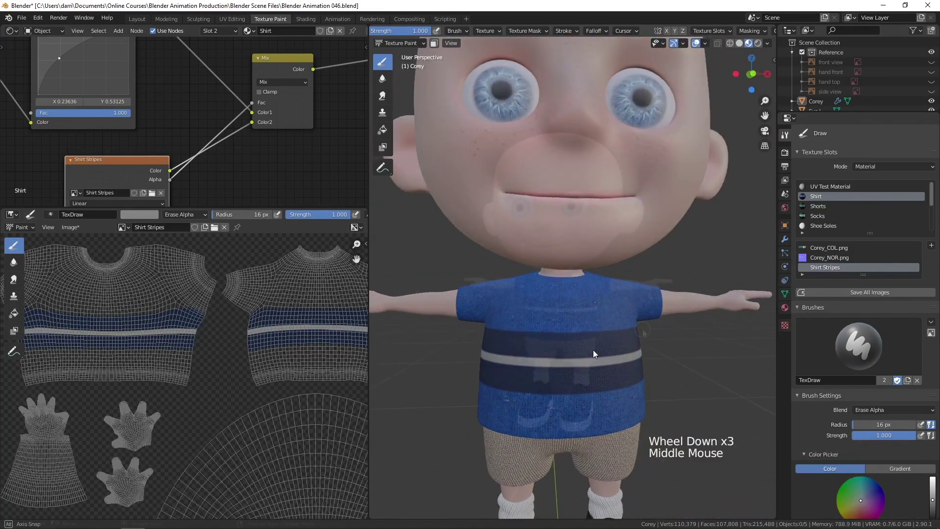
- Zoom the views so the shirt stripes and the Principled BSDF node's Roughness and Specular parameters are visible
scroll("down", 3)
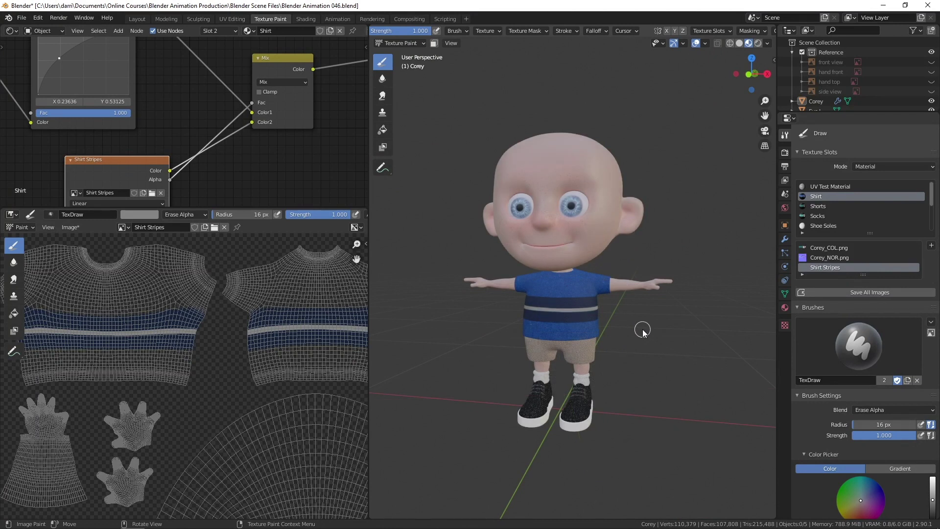
scroll("down", 3)
scroll("up", 3)
middle_click(610, 350)
scroll("up", 3)
middle_click(614, 324)
scroll("up", 3)
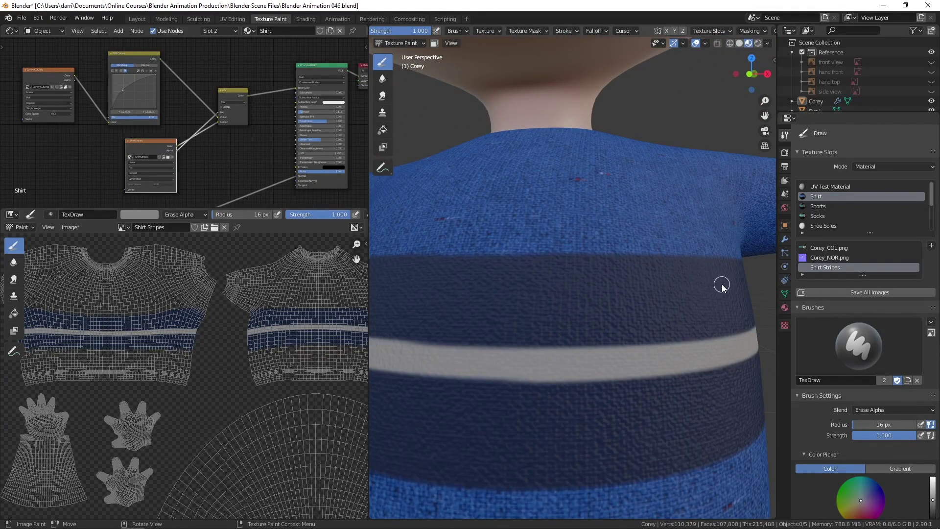
scroll("down", 3)
scroll("down", 3)
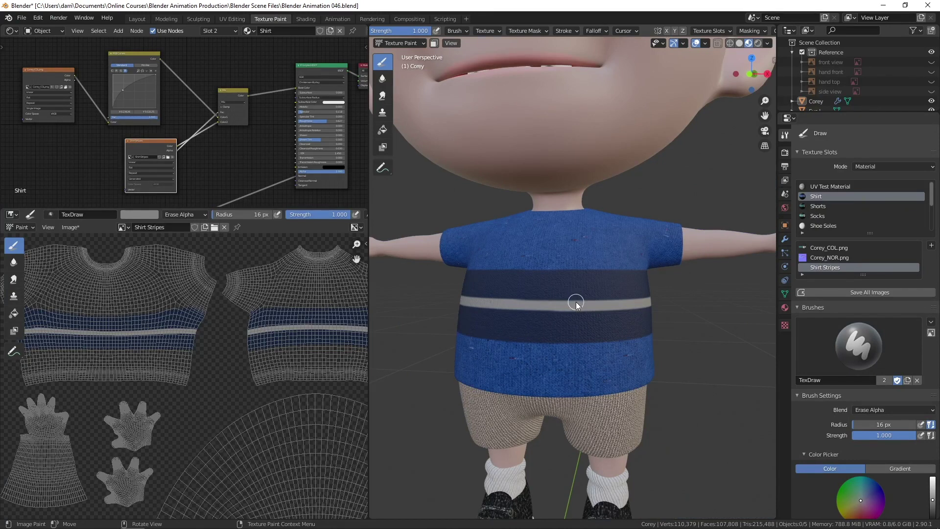
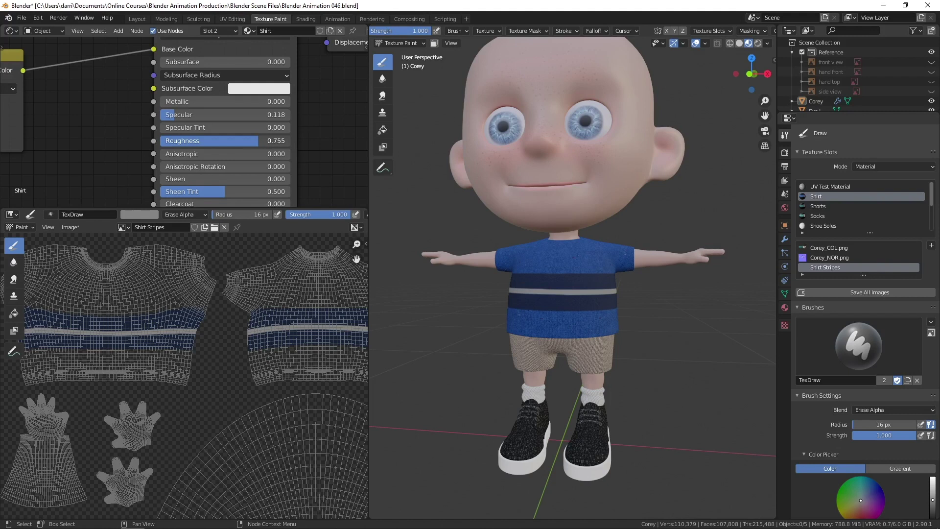
- Raise the Shirt material's Roughness to 0.841 with Specular at 0.073 for a matte look
left_click(177, 117)
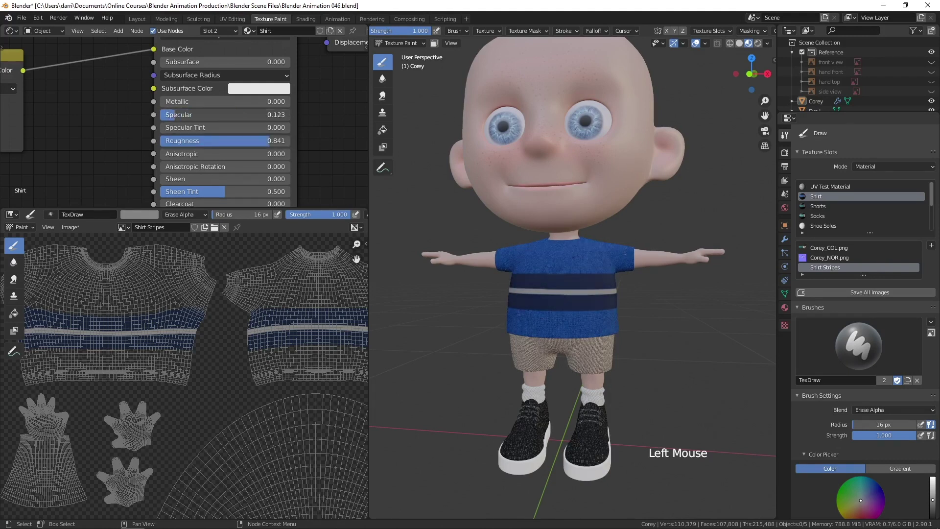
scroll("down", 3)
middle_click(623, 338)
middle_click(629, 346)
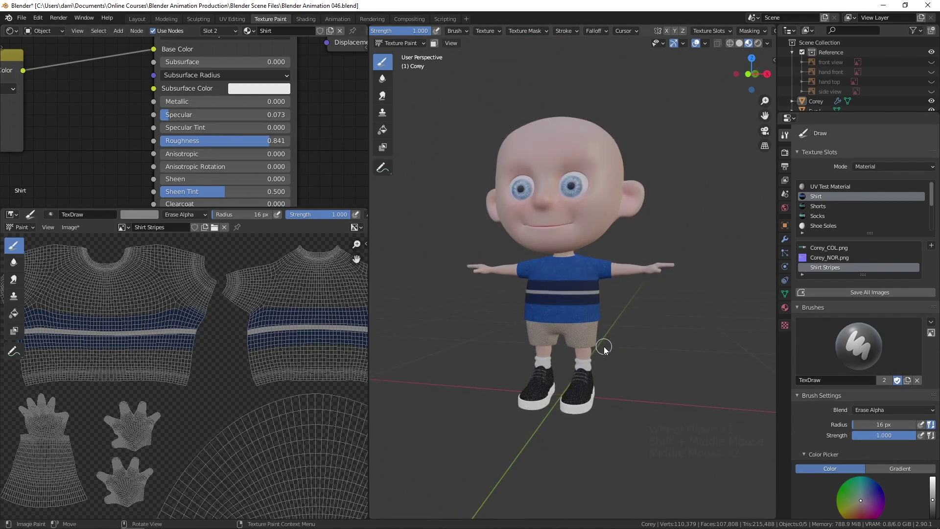
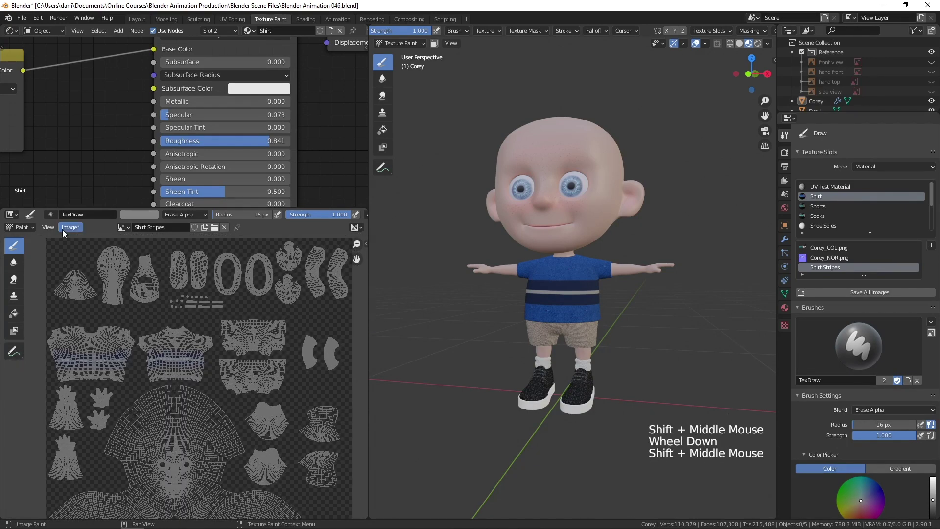
- Save the painted Shirt Stripes image as a PNG, then centre the UV layout and node tree in view
left_click(80, 230)
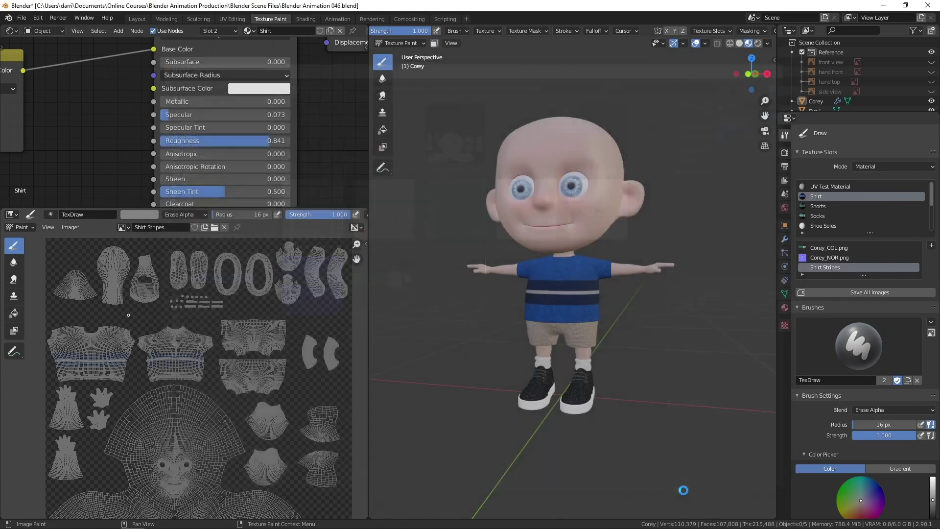
middle_click(687, 493)
scroll("down", 3)
middle_click(446, 348)
scroll("down", 3)
middle_click(226, 159)
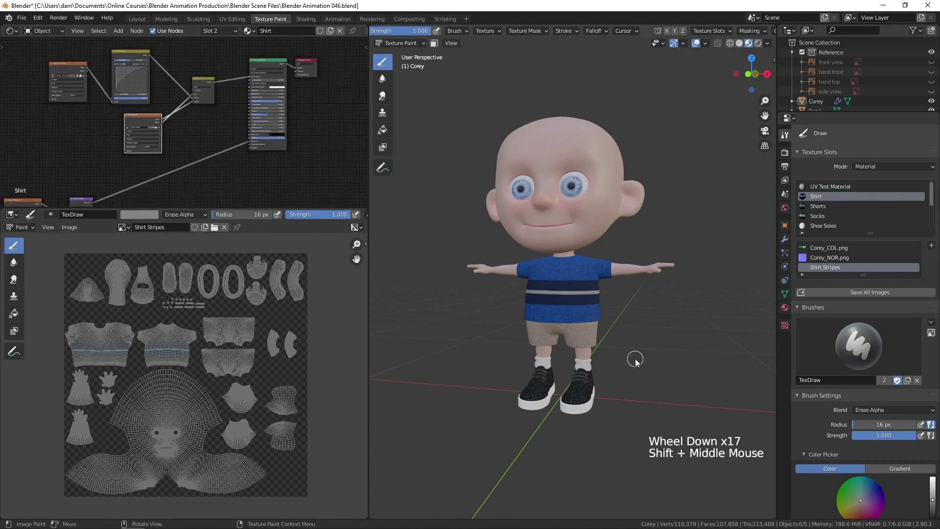